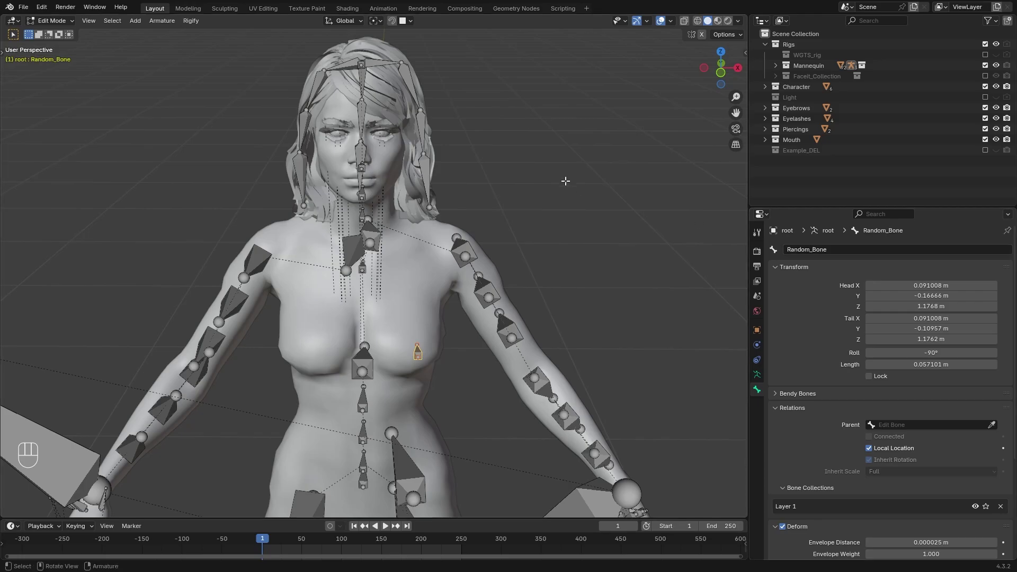
Symmetrize the chest jiggle bone and parent both chest bones to spine_05 with Keep Offset.
click(159, 32)
drag(176, 61, 184, 174)
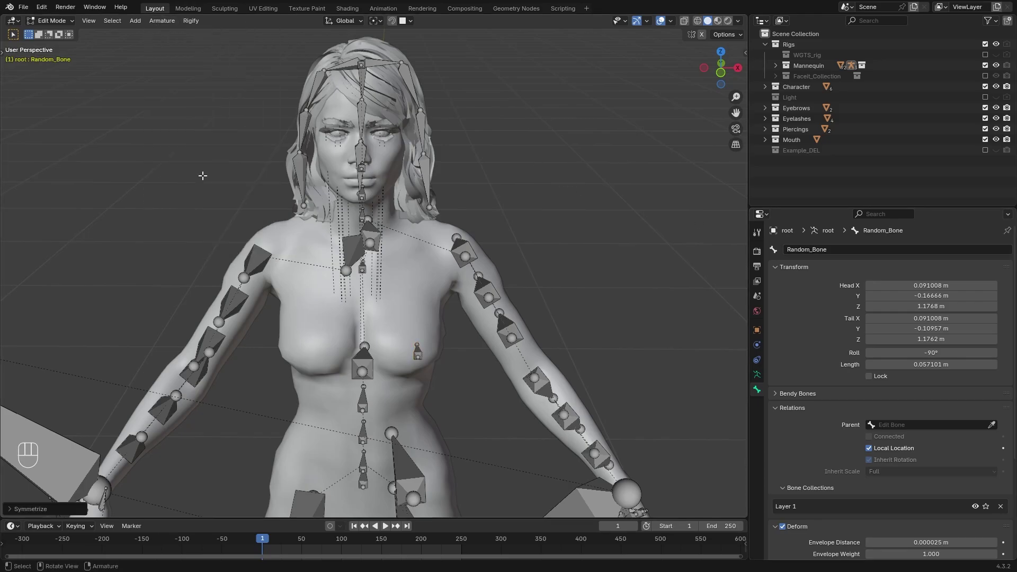
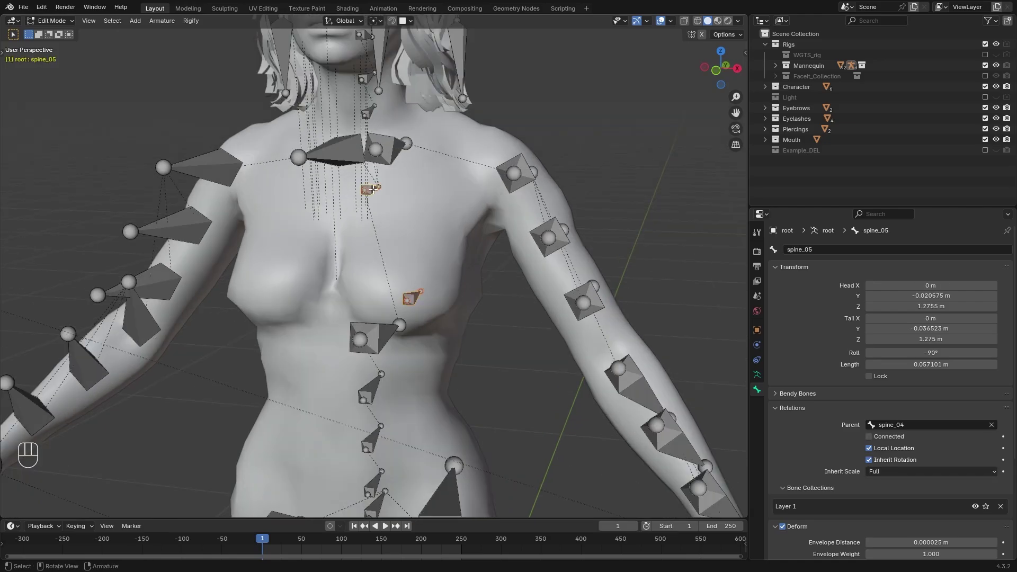
key(ctrl+p)
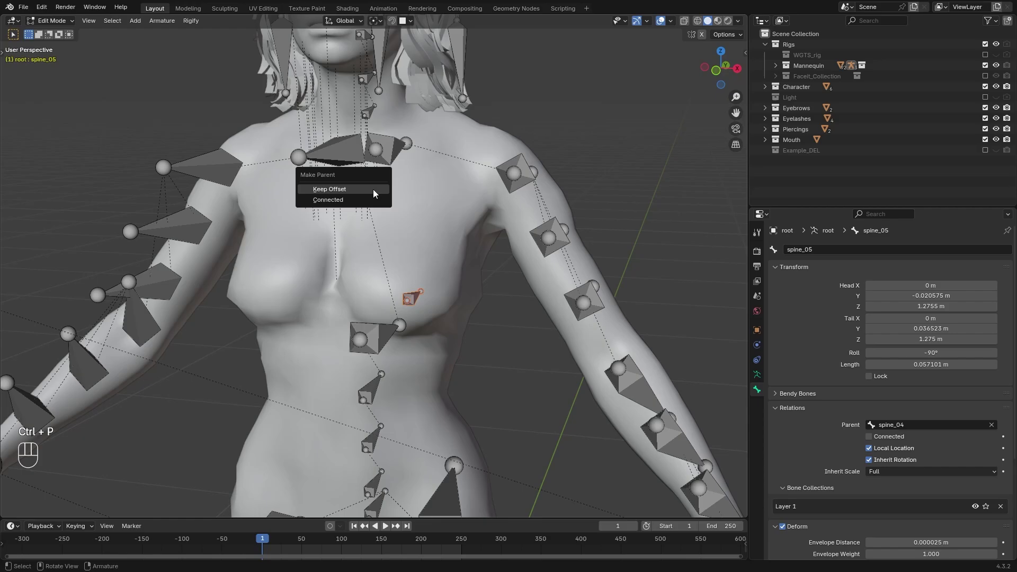
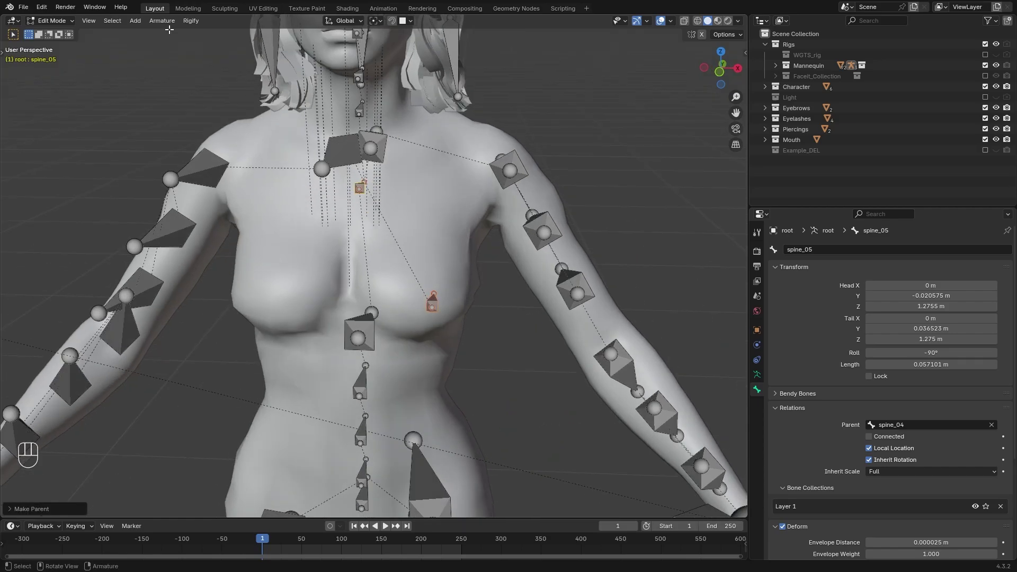
drag(167, 25, 176, 173)
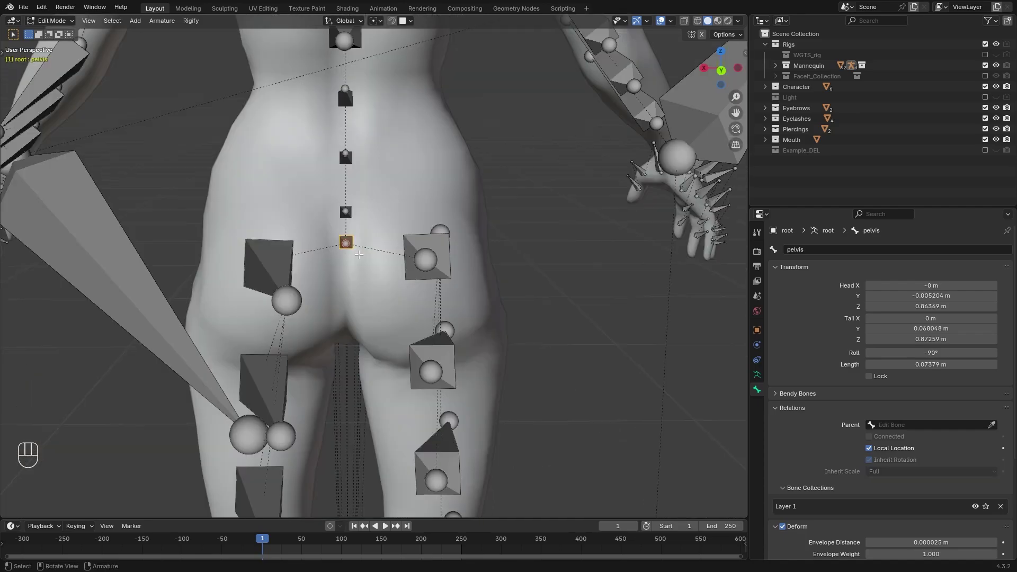
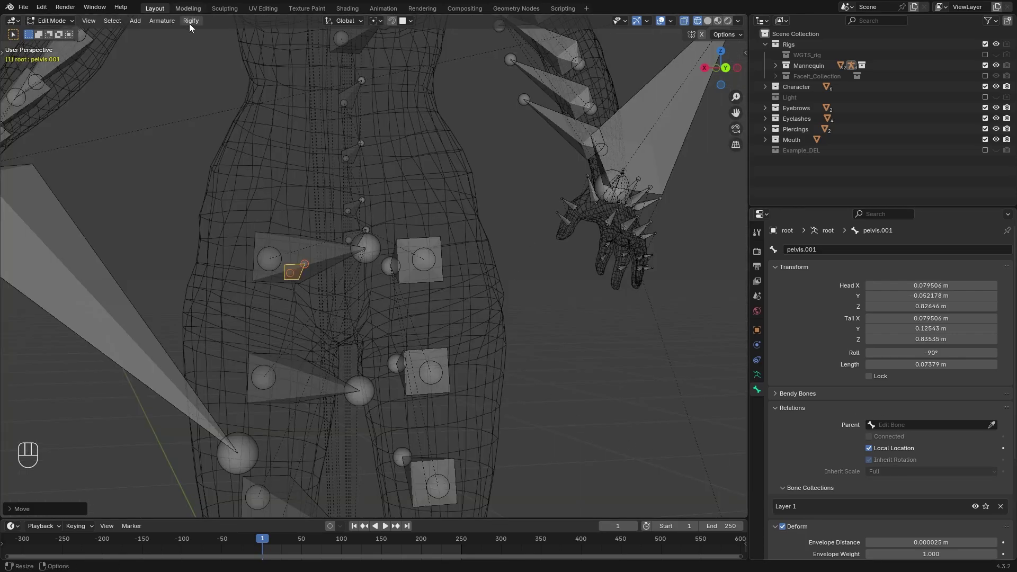
Duplicate the pelvis bone and move the copy onto the left buttock as the Booty_L jiggle bone.
drag(162, 28, 481, 190)
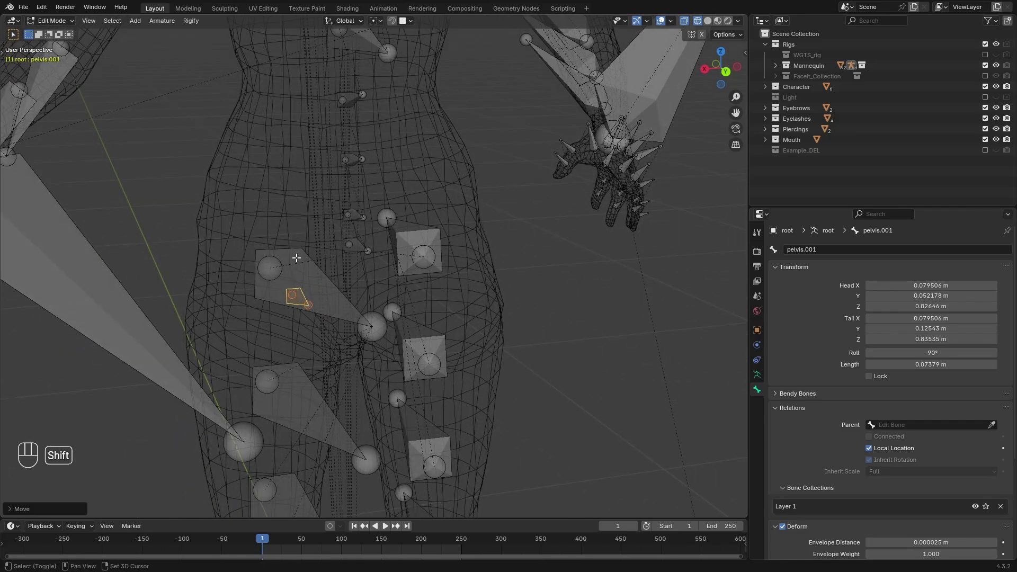
drag(294, 252, 320, 246)
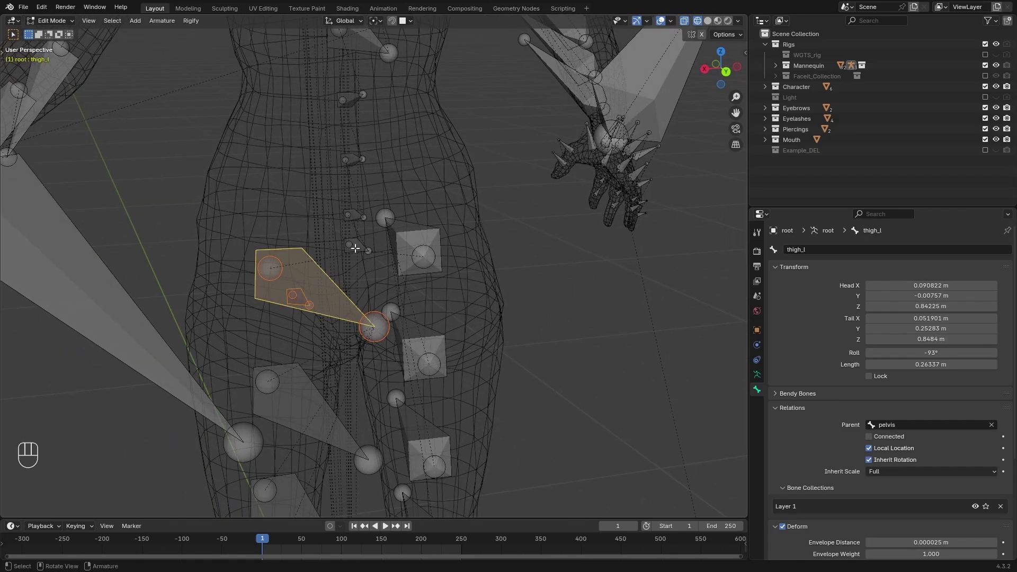
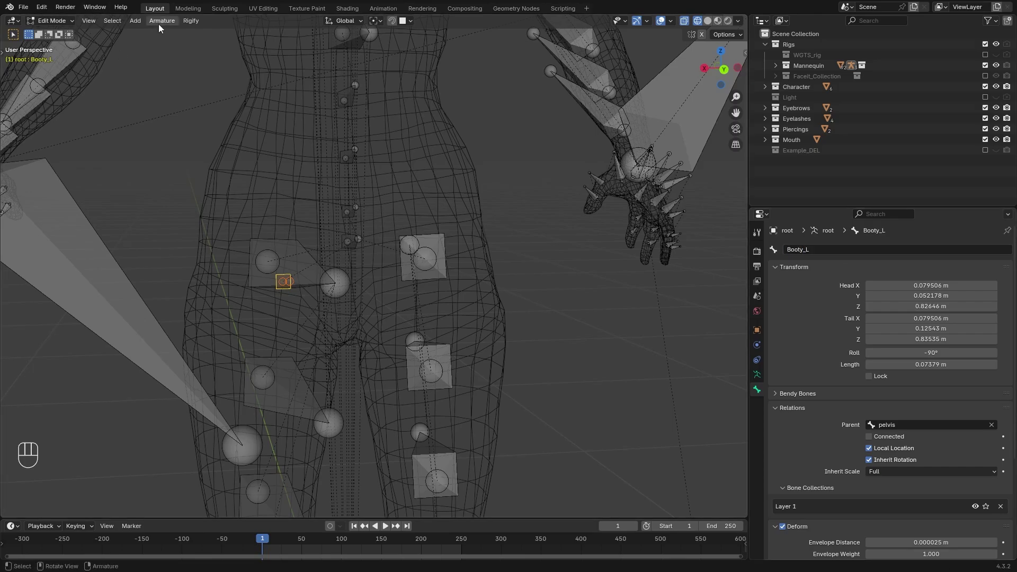
Assign the two chest and two buttock bones to a Jiggle collection and hide Layer 1.
drag(177, 55, 173, 170)
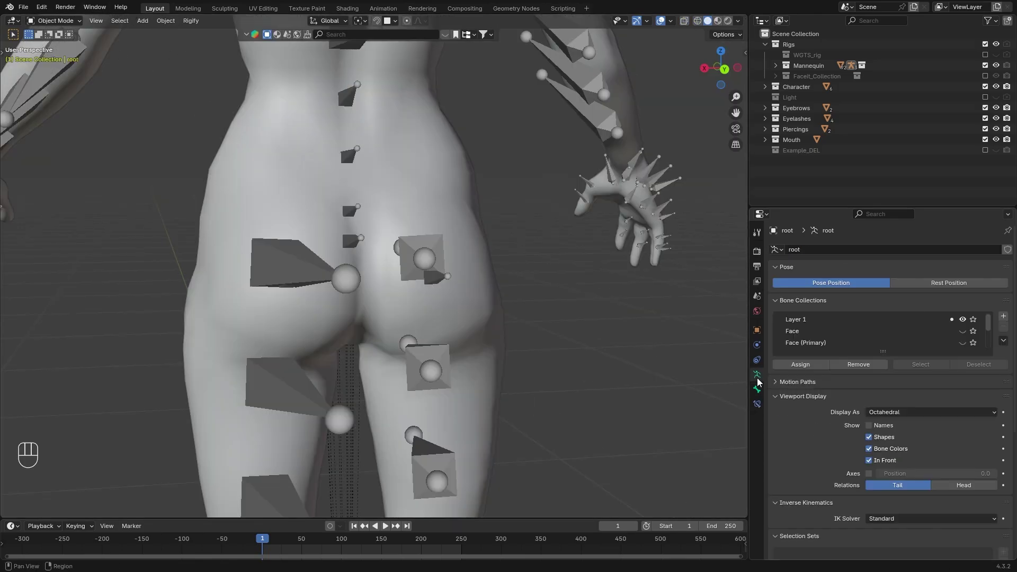
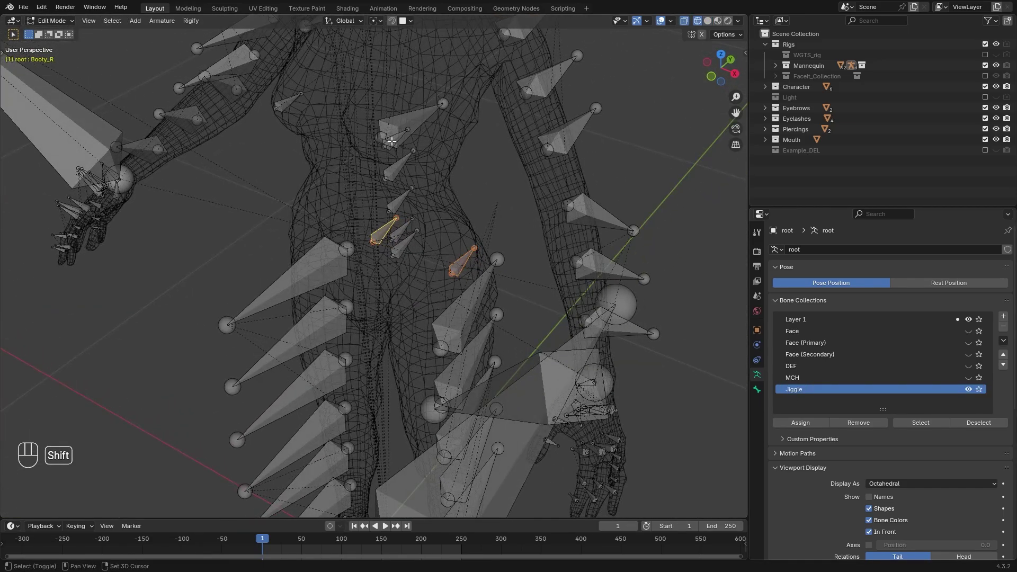
click(335, 183)
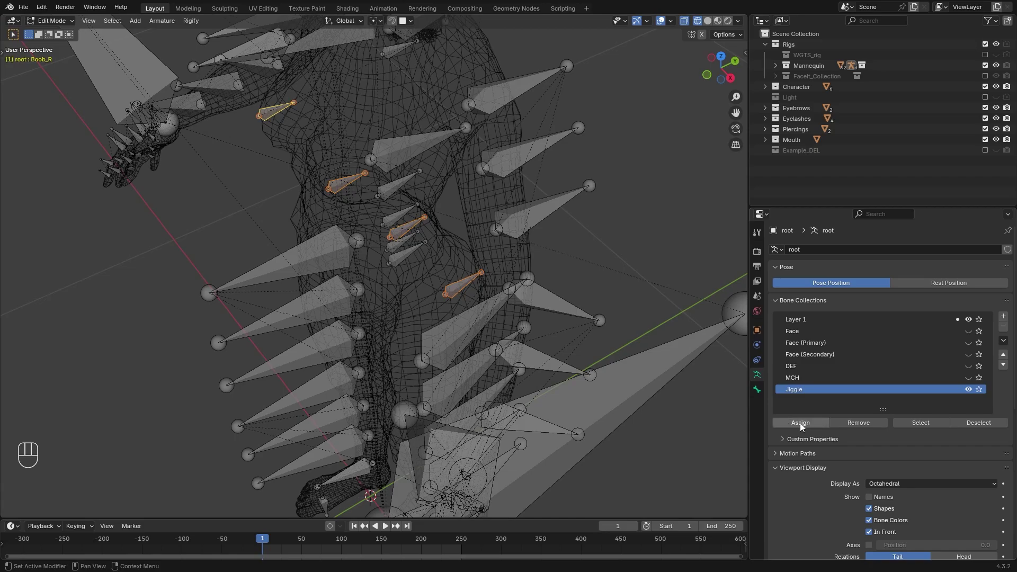
key(alt+h)
click(969, 316)
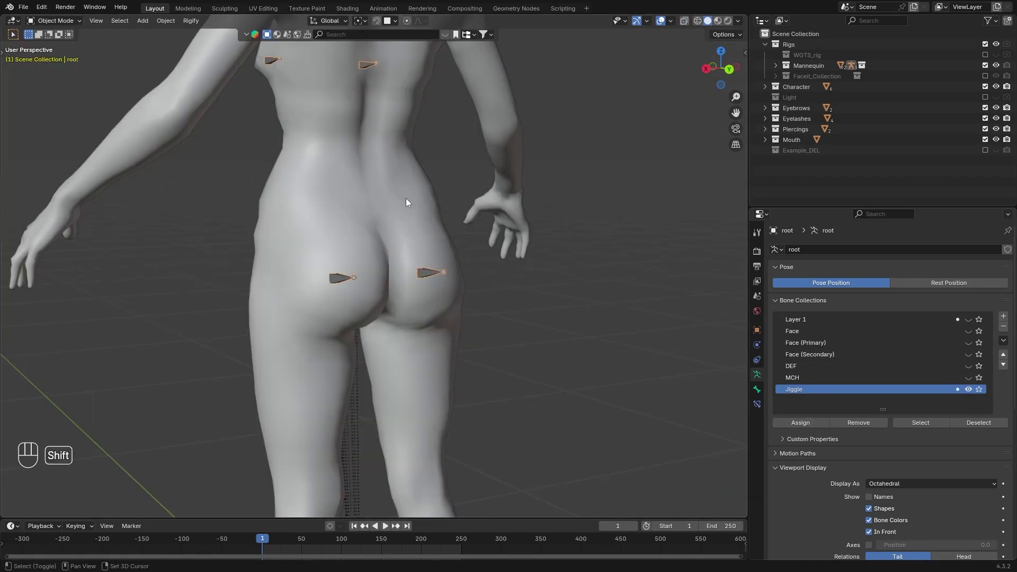
Paint weight 1.0 for the Booty_L group on the left buttock with Topology Mirror enabled.
drag(65, 22, 55, 86)
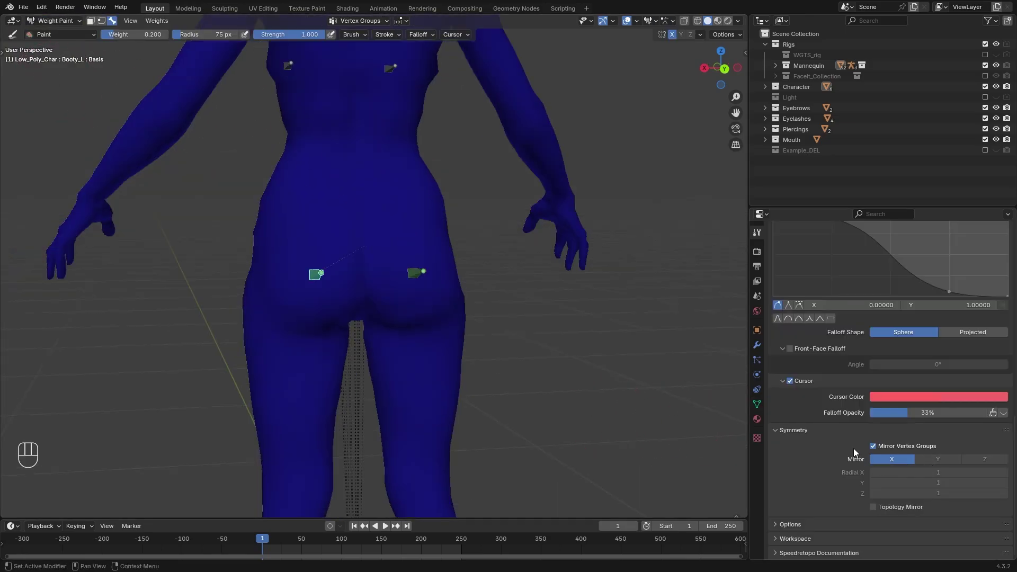
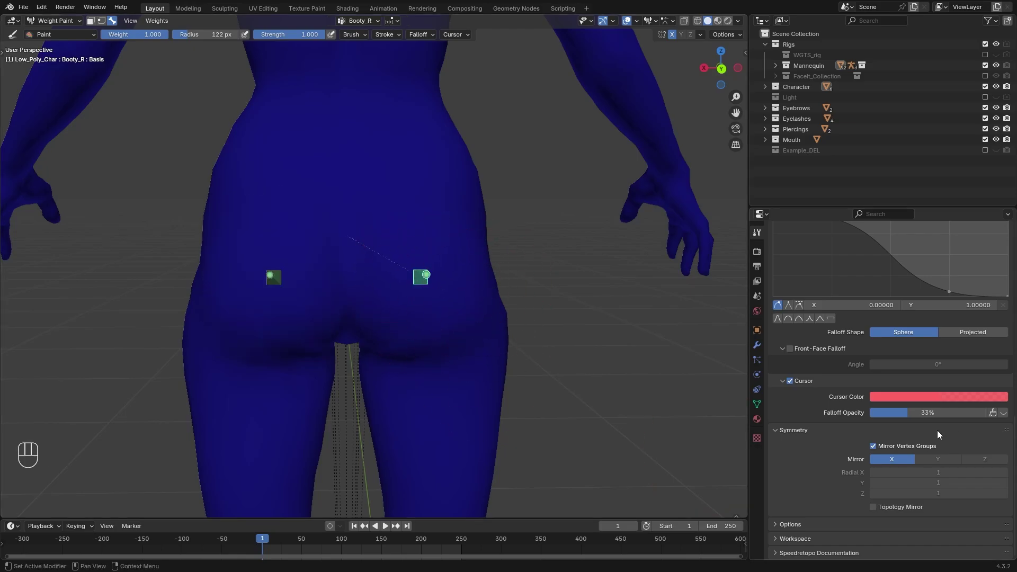
key(ctrl+z)
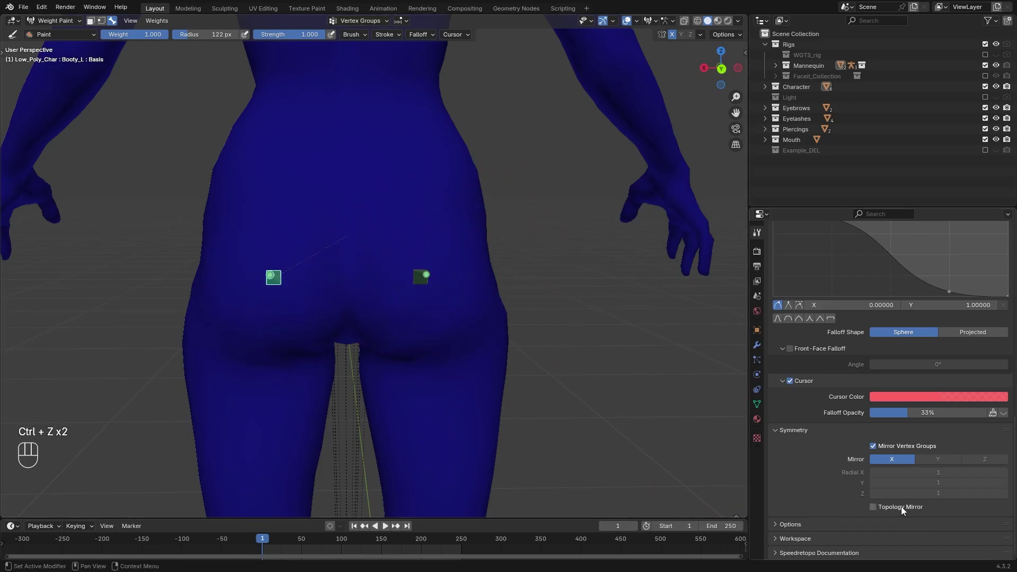
click(905, 507)
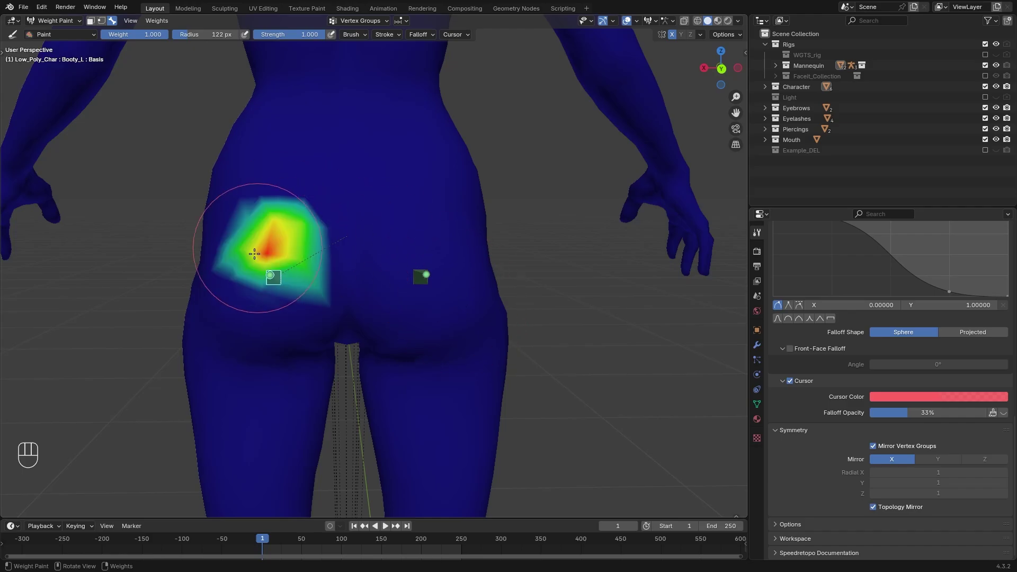
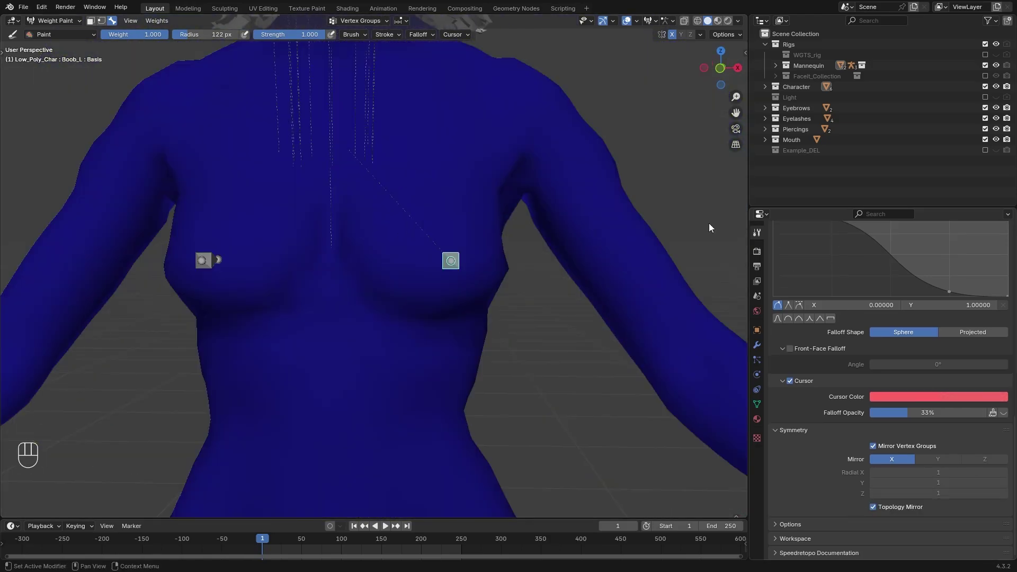
Choose the weight Gradient tool from the toolbar and set it to Radial.
key(t)
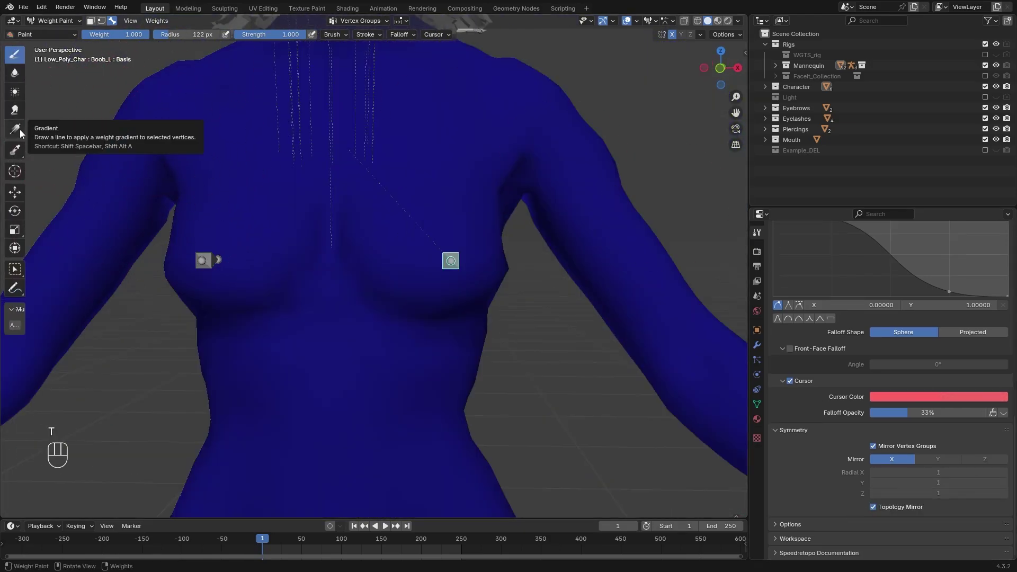
click(23, 130)
click(962, 270)
click(903, 272)
click(962, 270)
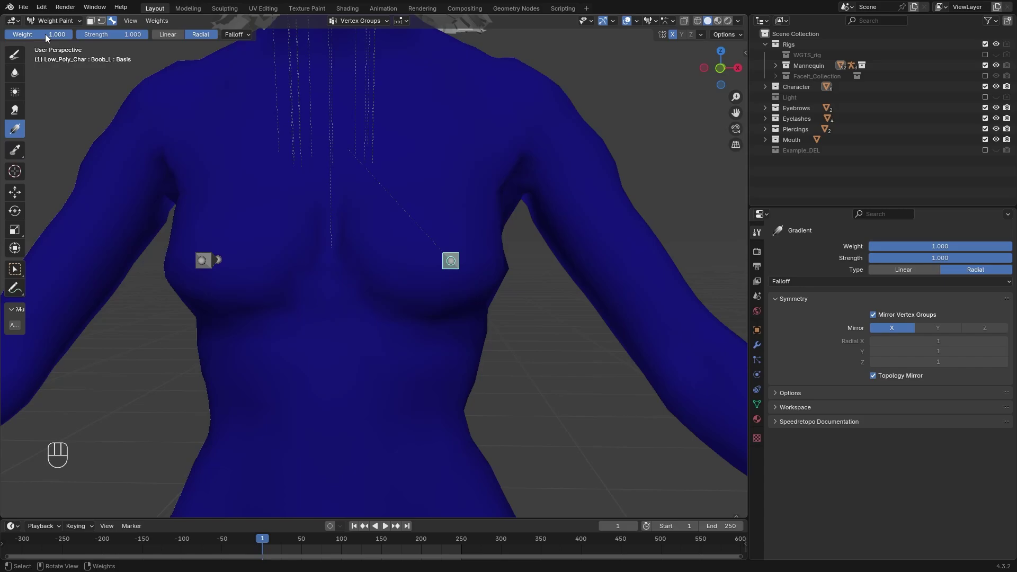
Try a radial gradient from the chest bone, cancel it and return to the Paint brush.
click(459, 281)
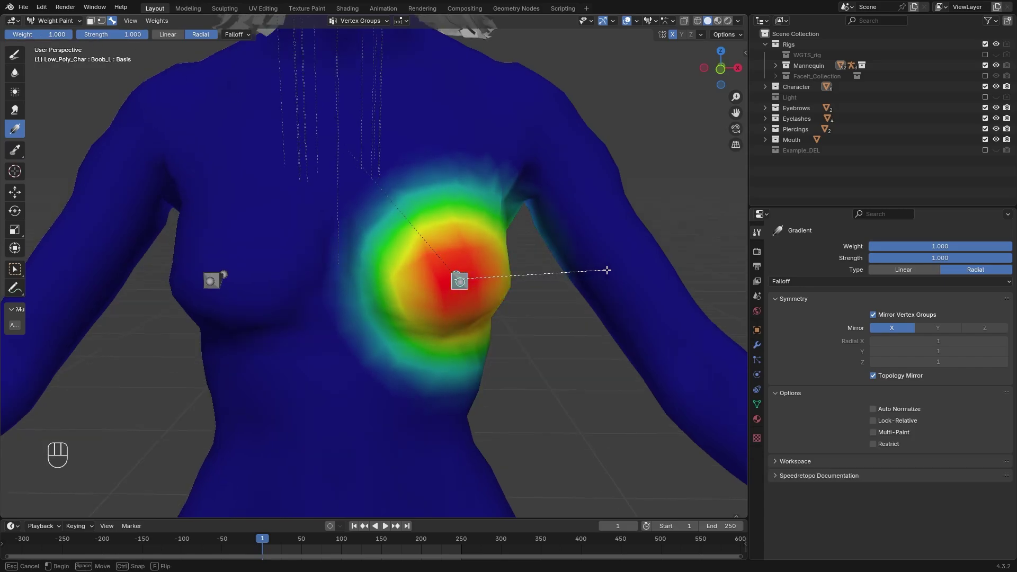
key(ctrl+alt+z)
click(528, 275)
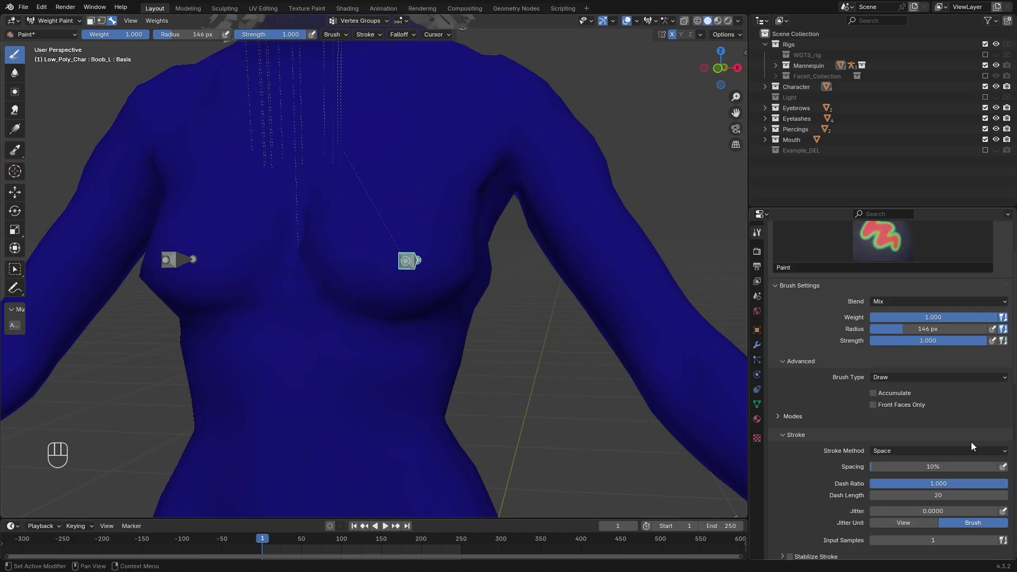
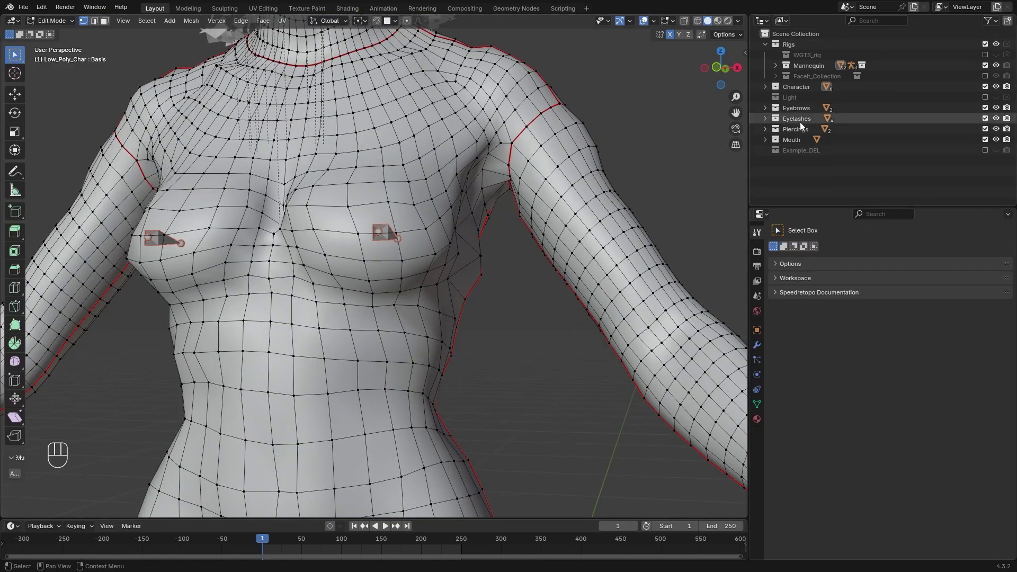
Unhide the Example_DEL chest mesh and paint the Boob_R weights over the right breast.
click(60, 49)
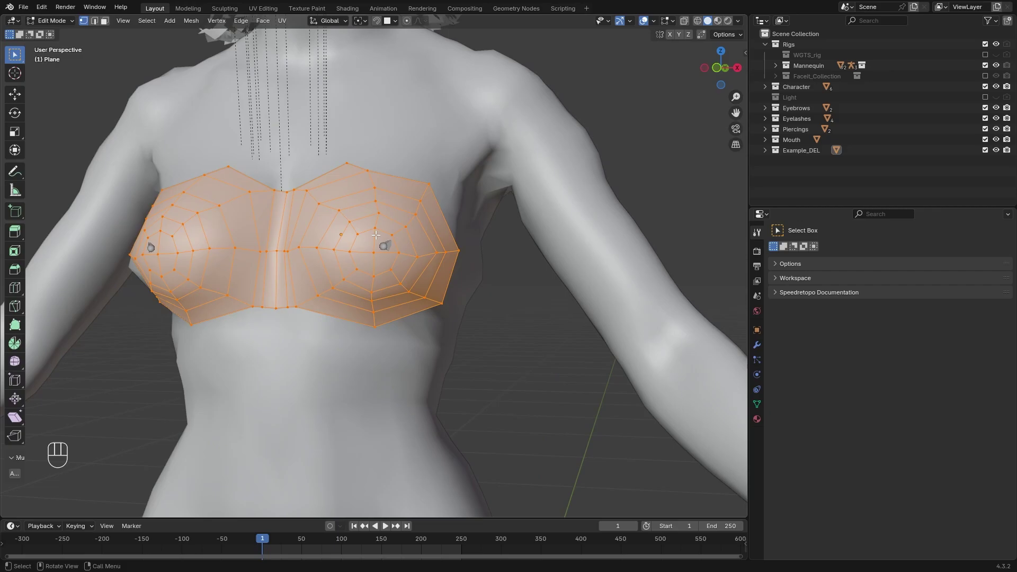
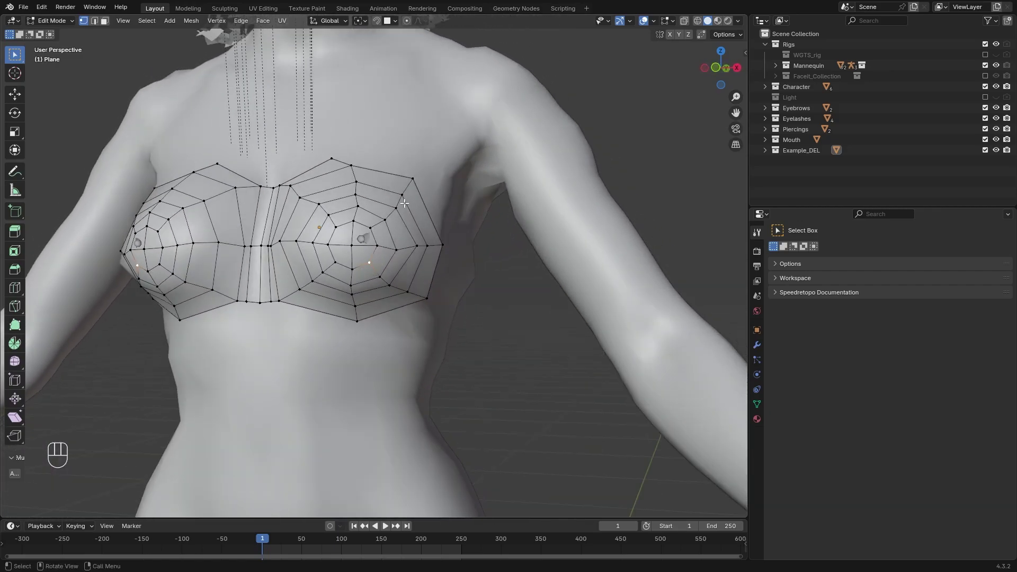
click(784, 154)
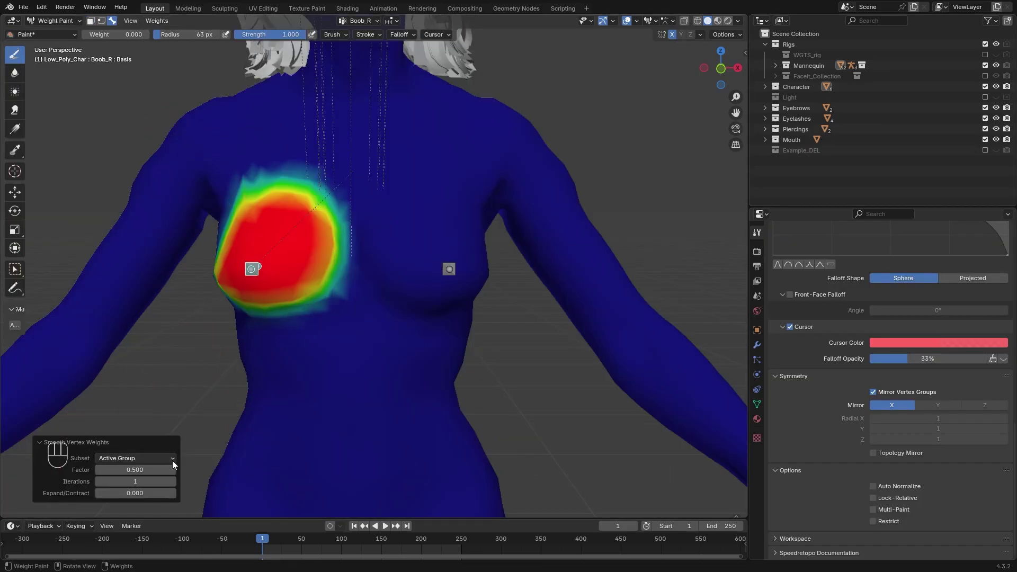
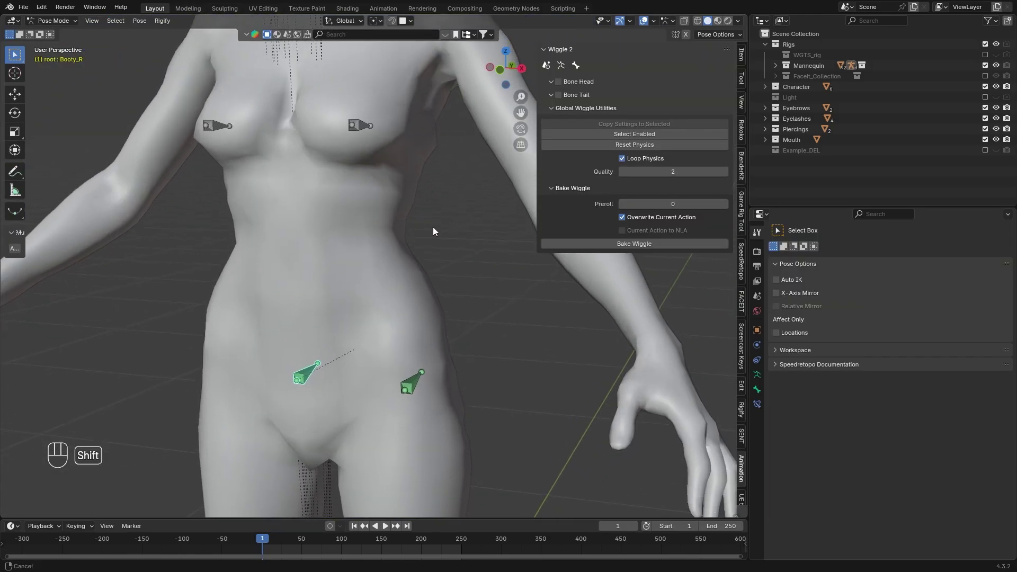
Enable Wiggle 2 Bone Tail physics on Booty_L with stiffness 100 and damping 1.
click(565, 99)
click(417, 384)
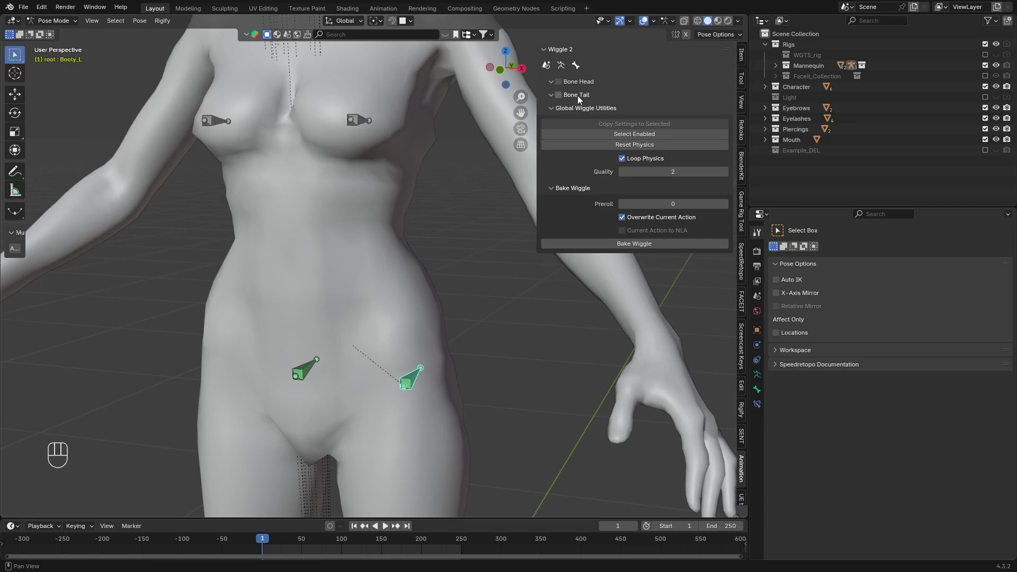
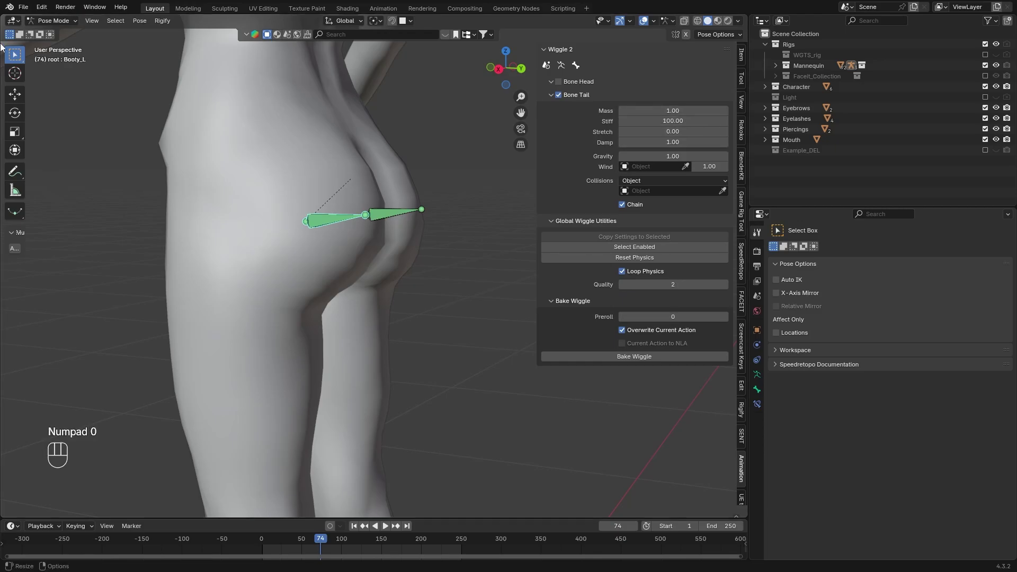
click(50, 28)
Play the animation in Material Preview while moving the rig so the chest and hip bones wiggle.
key(g)
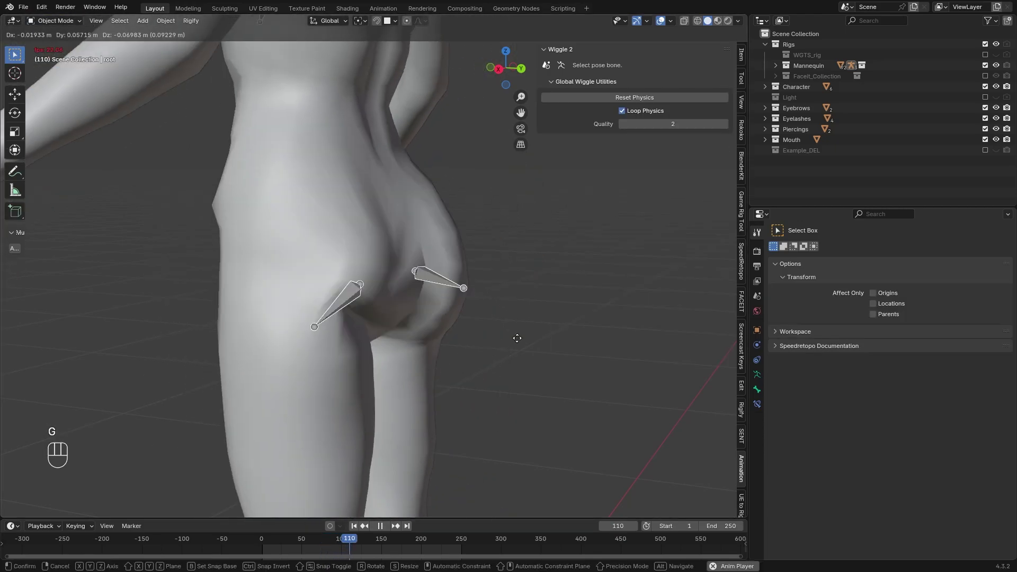
key(space)
key(g)
key(space)
key(space)
key(space)
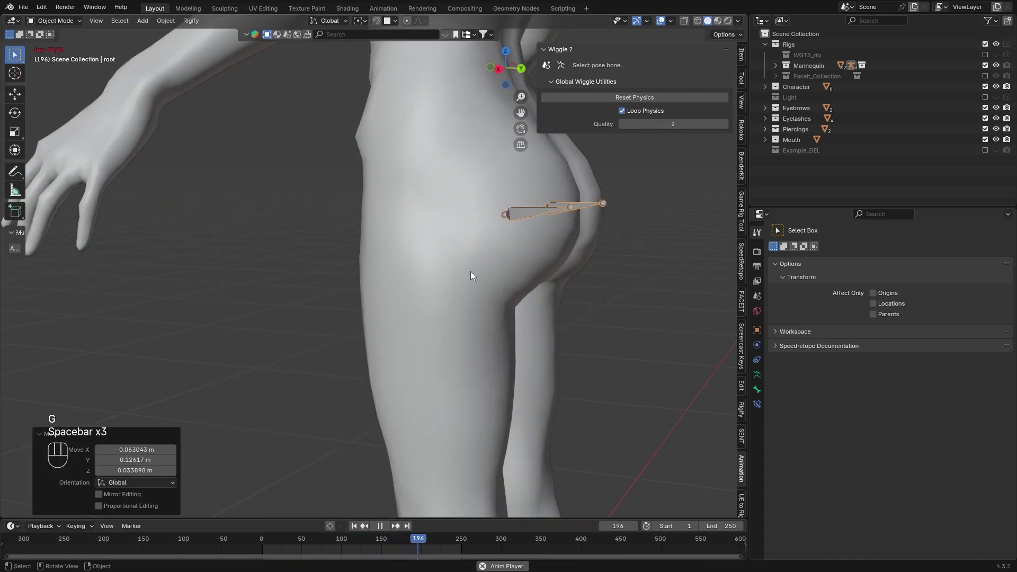
drag(550, 201, 525, 201)
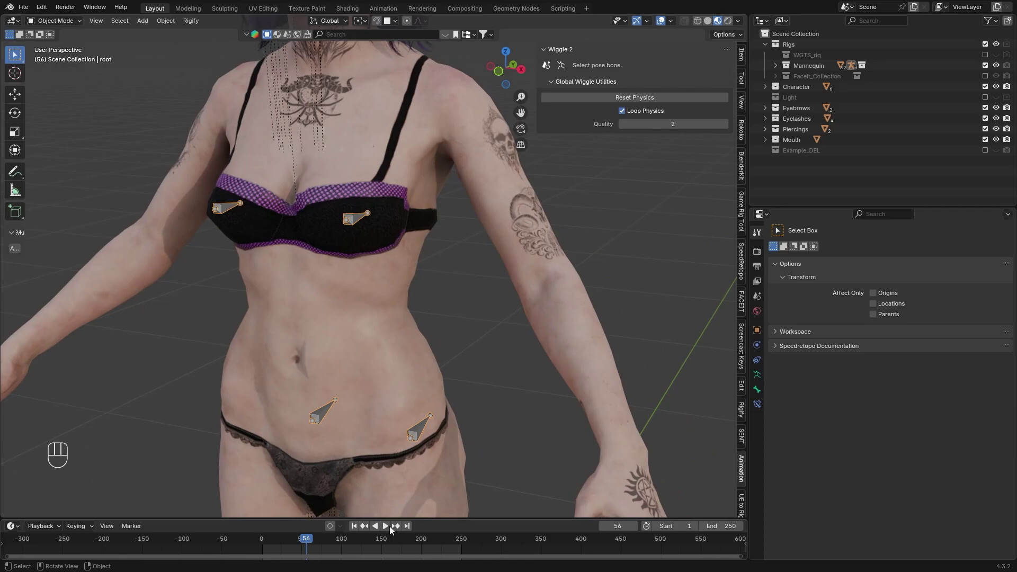
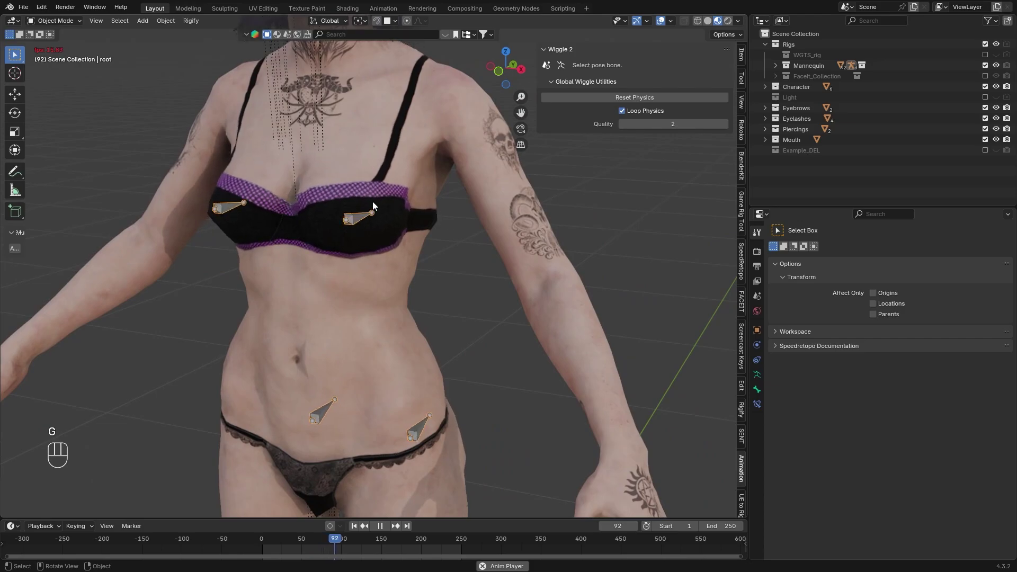
Repaint Boob_R and Boob_L at lower weights, split the viewport and play back the jiggling chest and buttocks.
key(g)
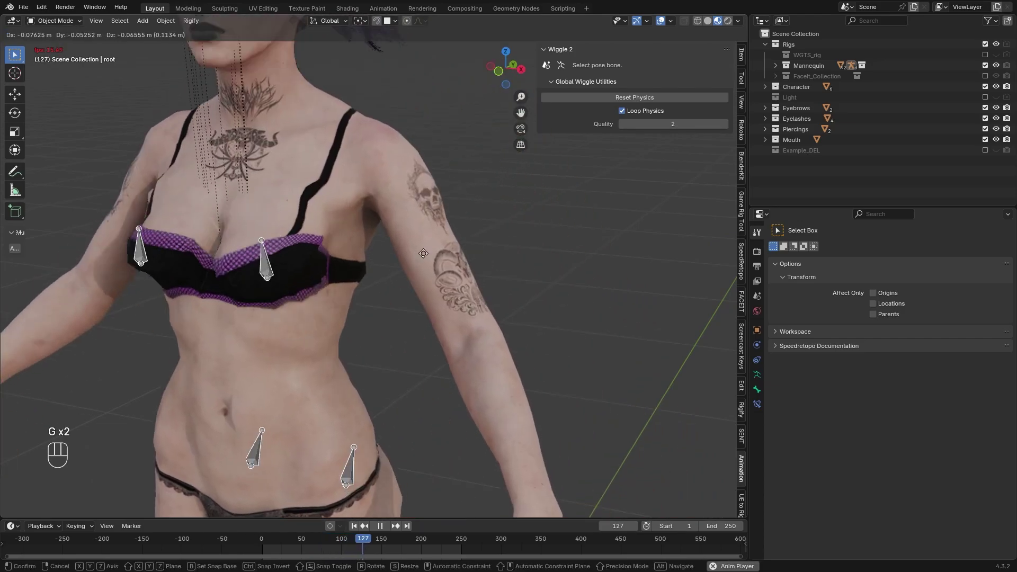
key(g)
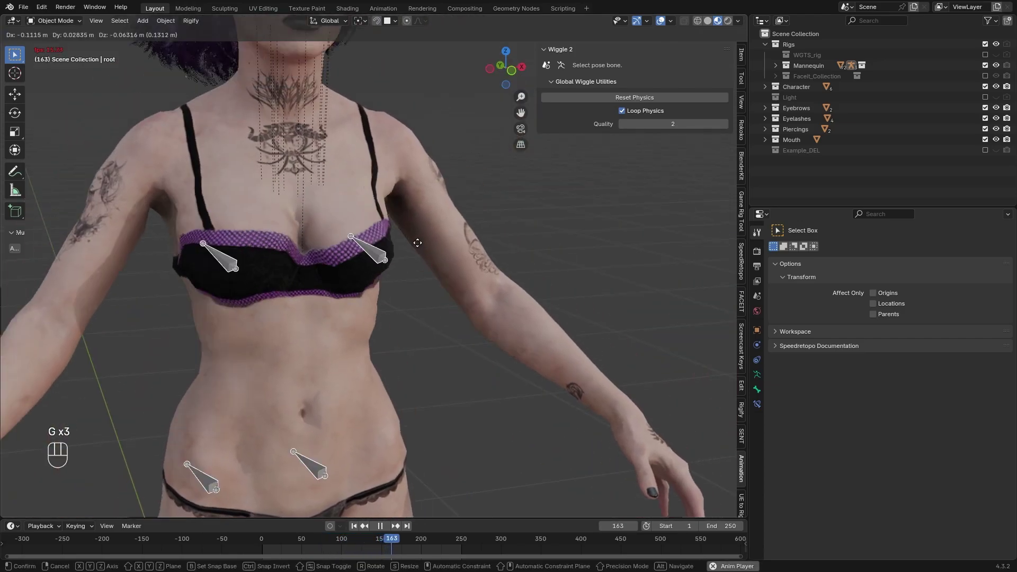
drag(70, 26, 74, 84)
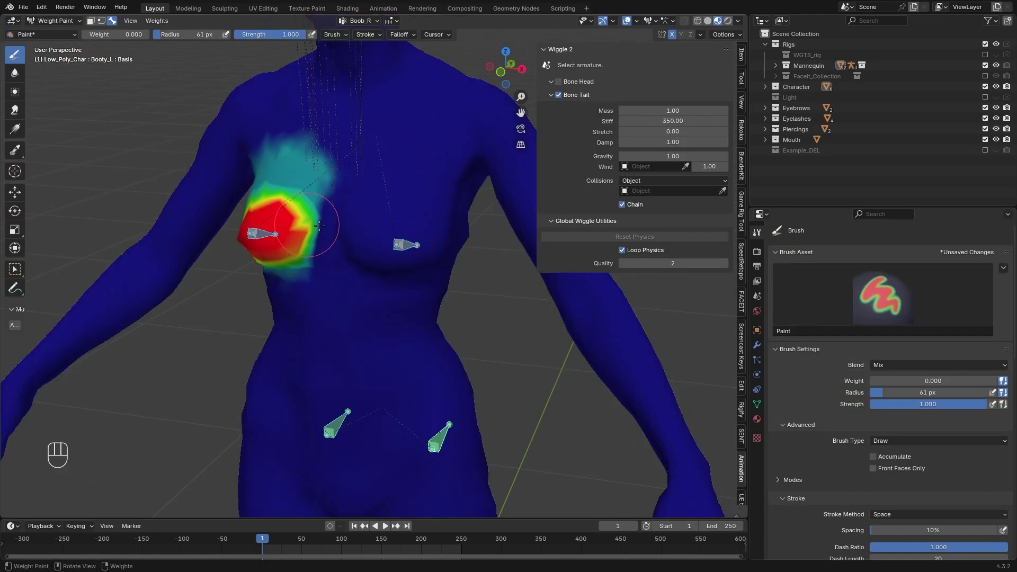
key(f)
click(737, 19)
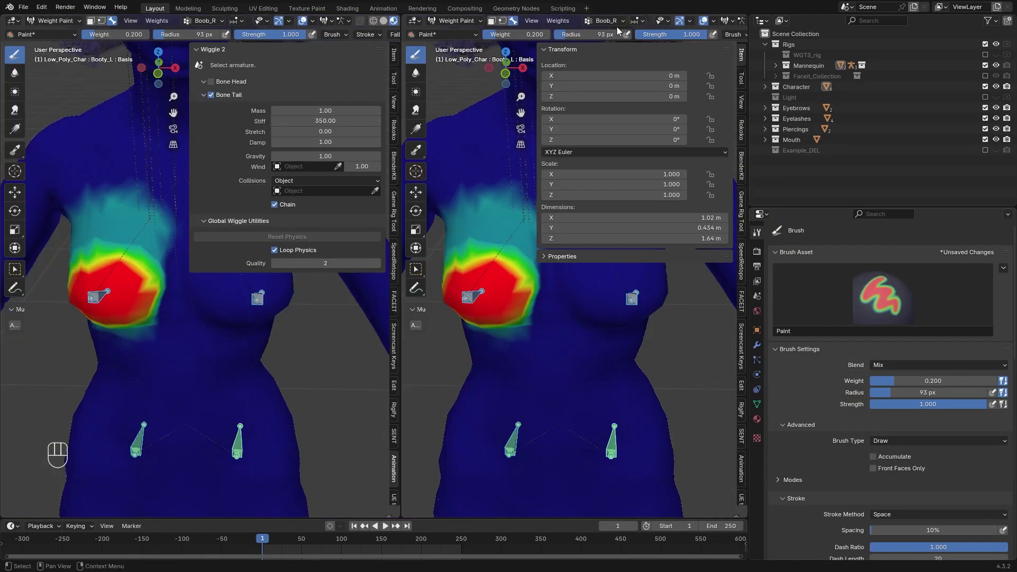
key(shift+f)
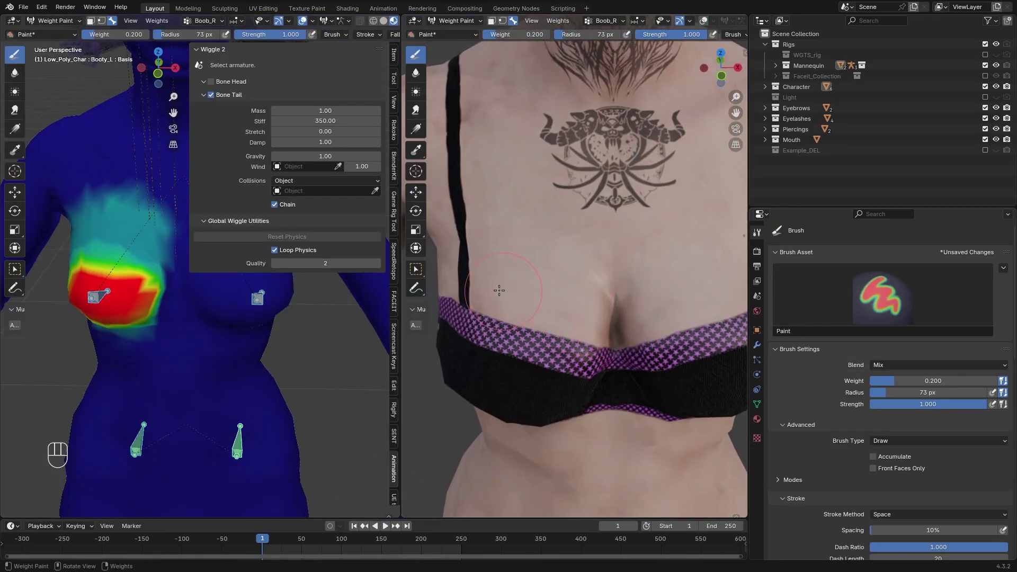
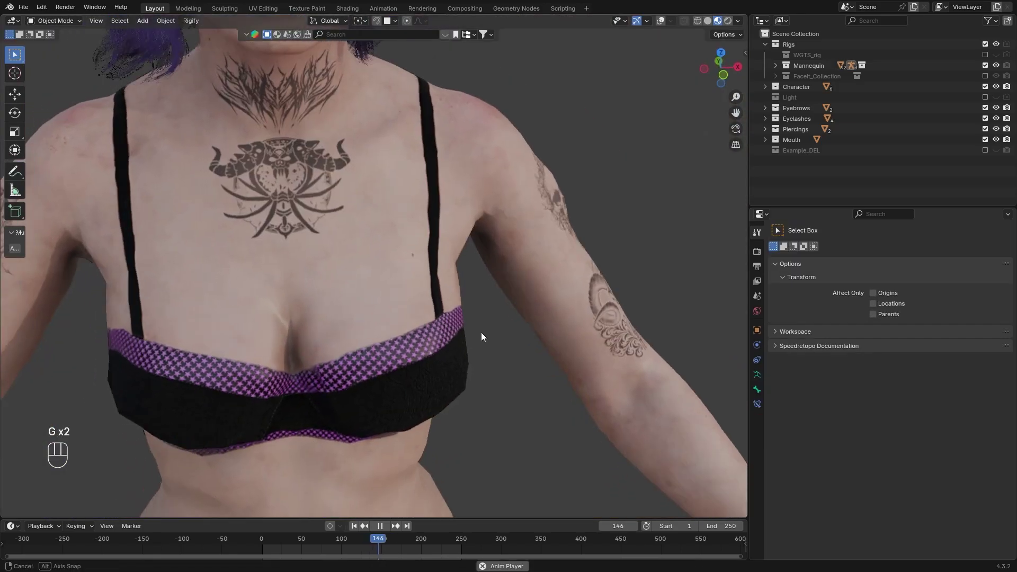
key(g)
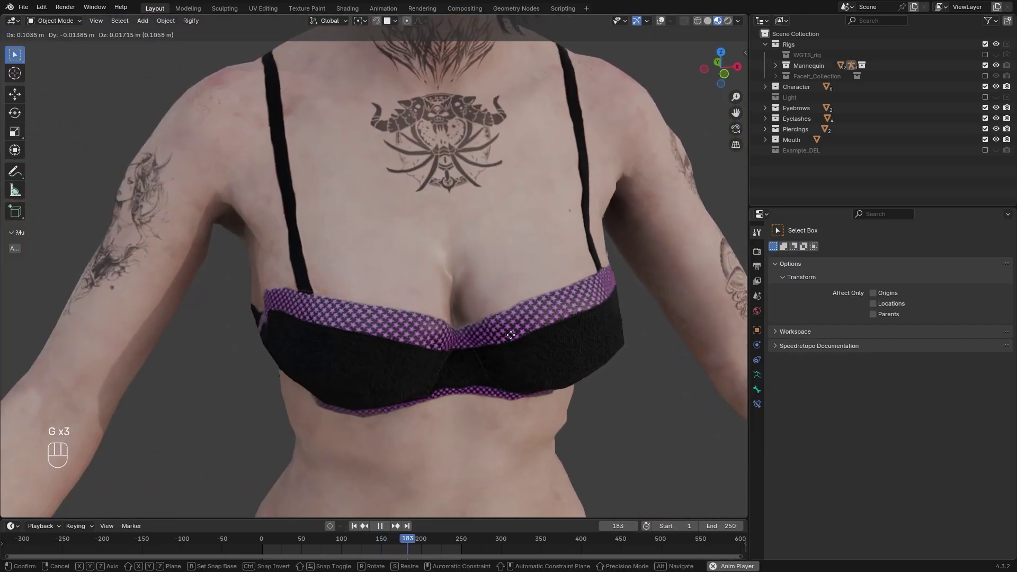
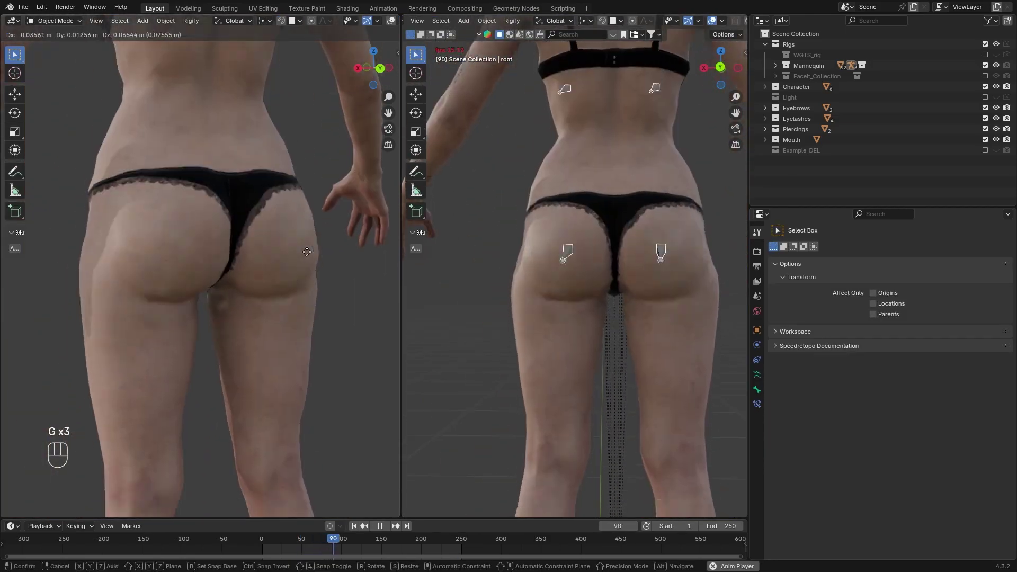
Soften the Booty_R weight edges and move the rig during playback to show the buttocks jiggle.
click(308, 257)
key(g)
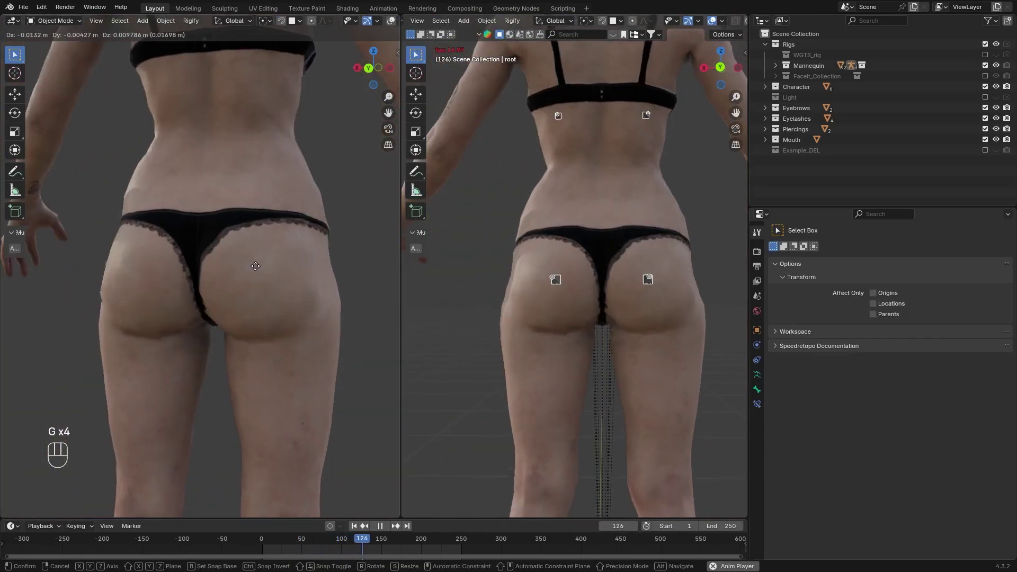
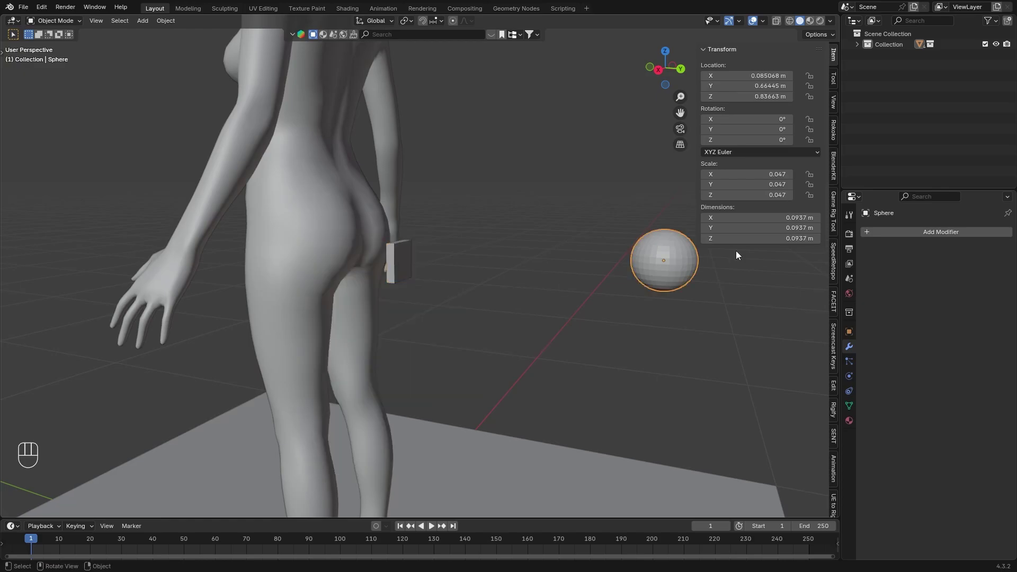
Select the body from behind and duplicate its Wobble vertex group for a Wobble_PIN copy.
drag(172, 26, 355, 108)
drag(151, 21, 168, 22)
drag(184, 51, 486, 163)
click(626, 255)
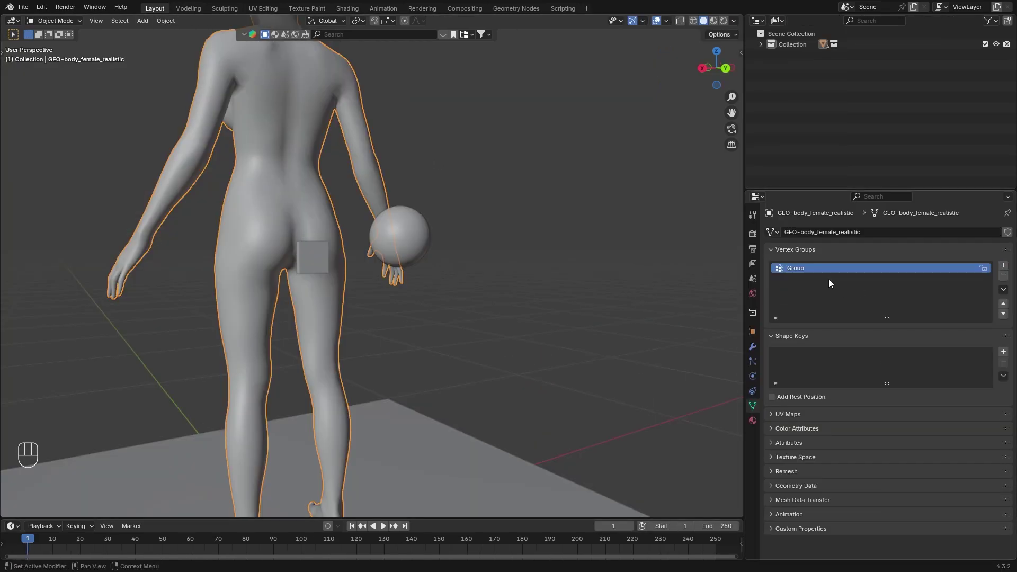
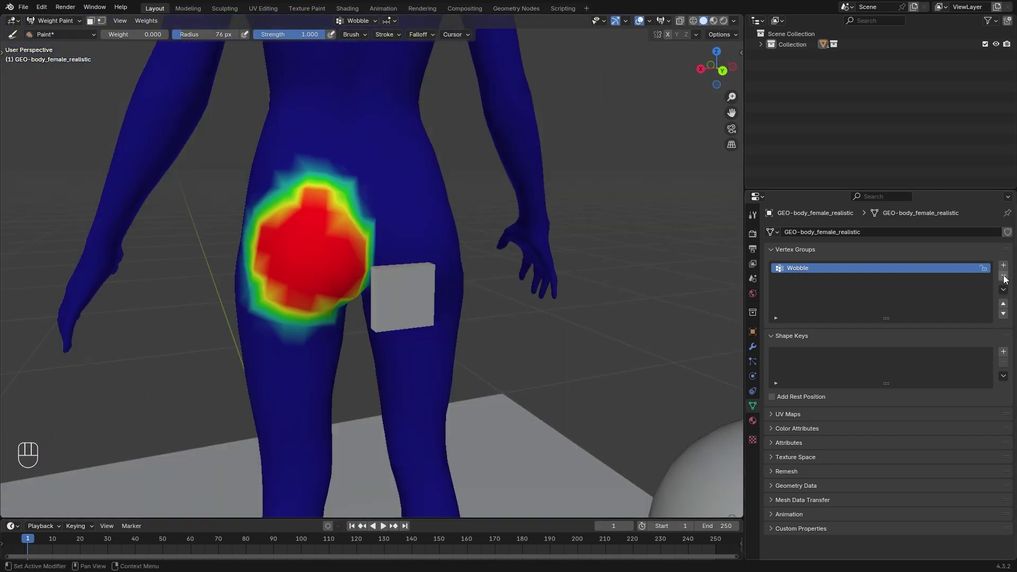
drag(1009, 292, 967, 331)
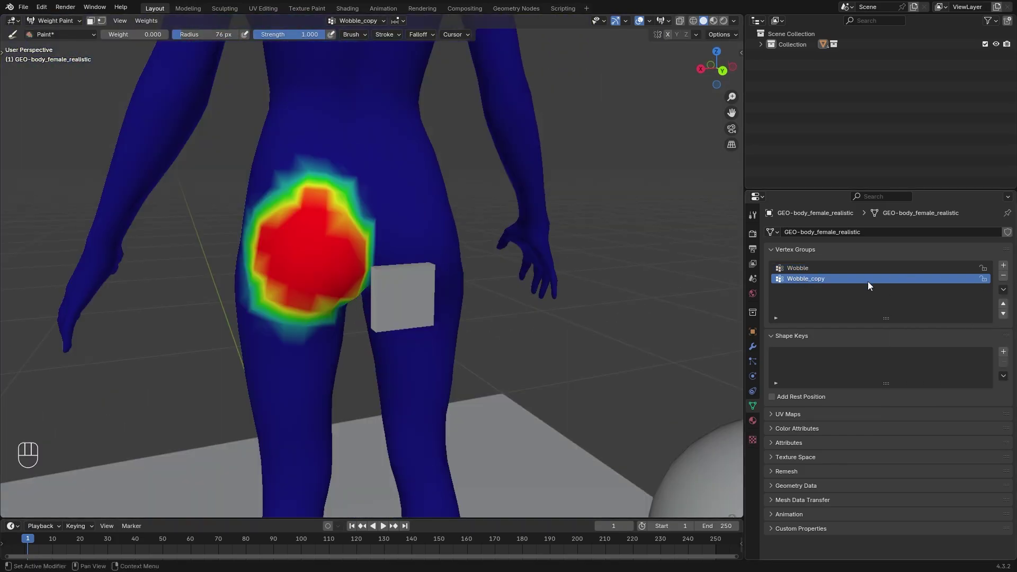
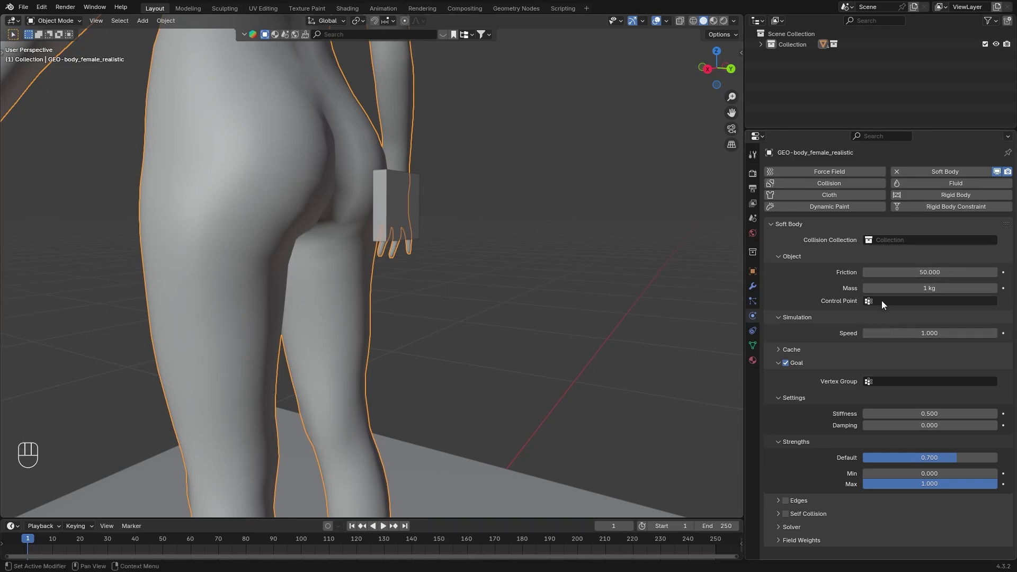
Set Wobble as the body's soft-body control point vertex group.
click(884, 301)
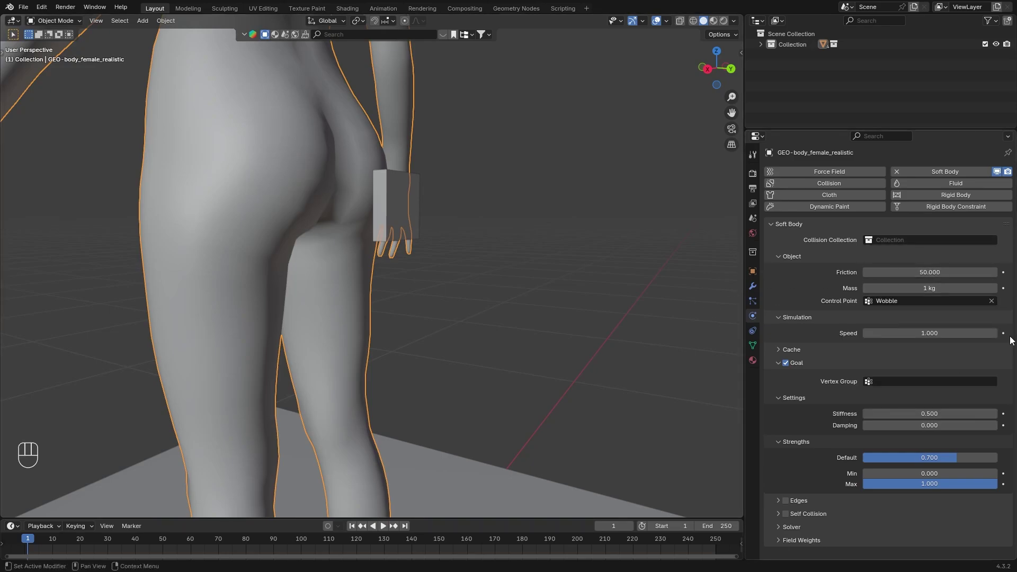
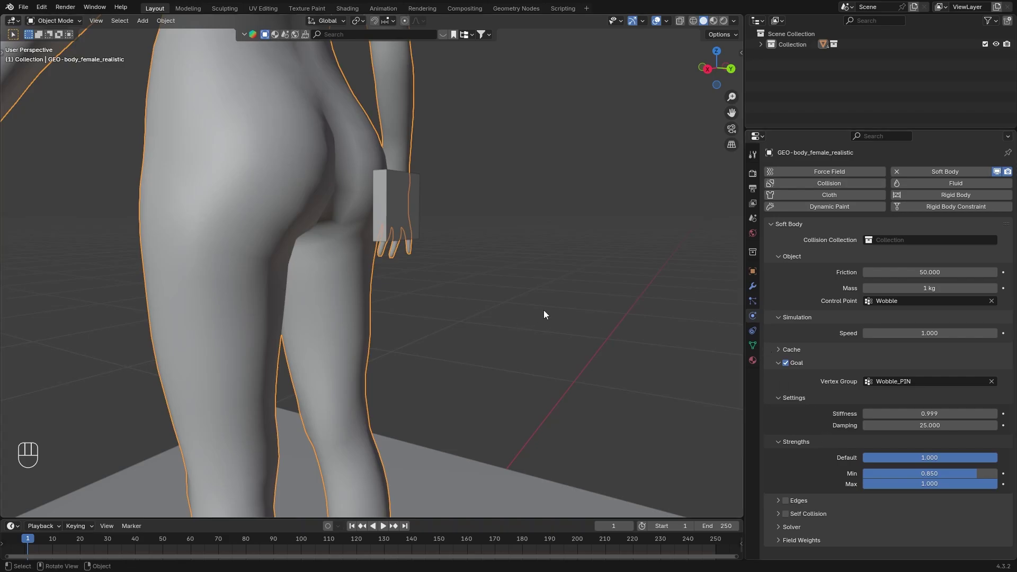
Select the box and check its Collision physics settings with damping 0.5.
click(514, 318)
drag(822, 182, 936, 288)
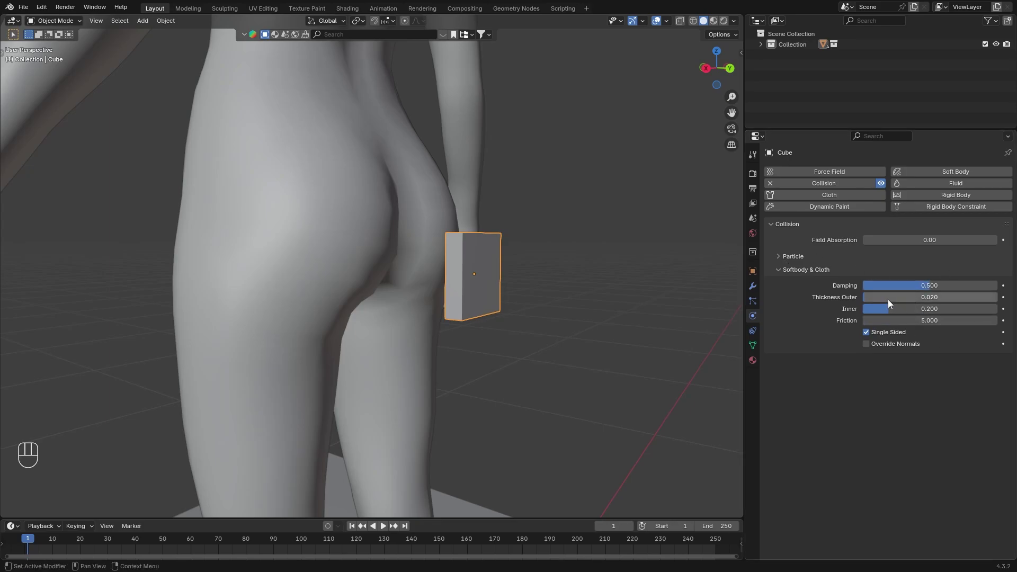
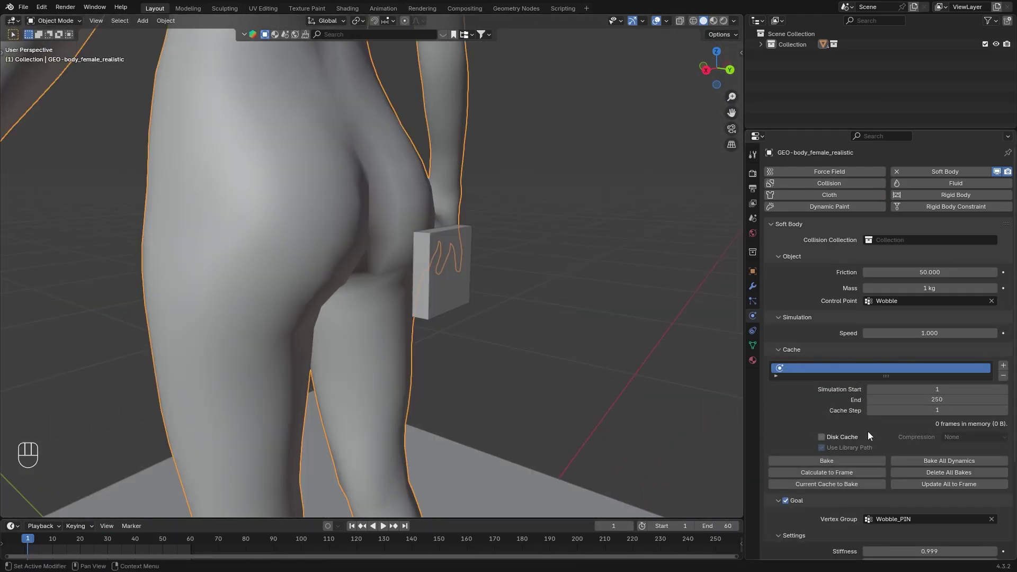
Bake the body's soft-body cache and play back the buttock wobbling against the box.
click(923, 395)
drag(839, 381, 386, 536)
click(386, 526)
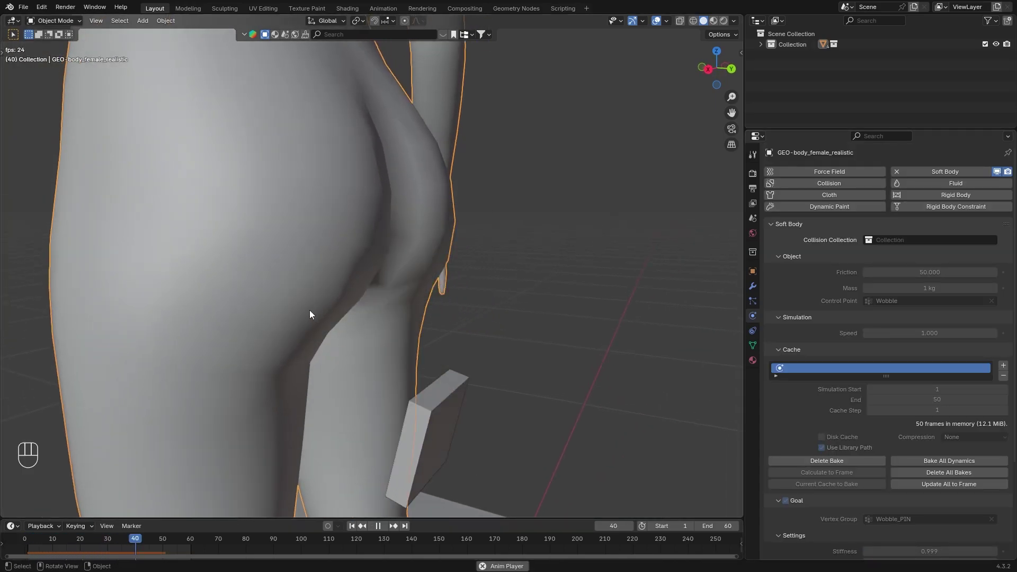
key(space)
click(454, 277)
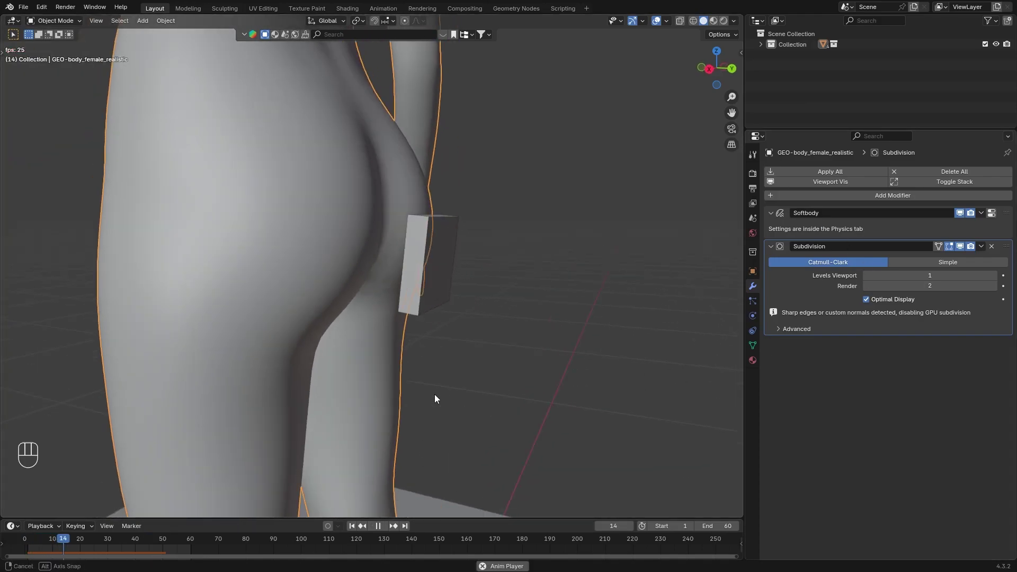
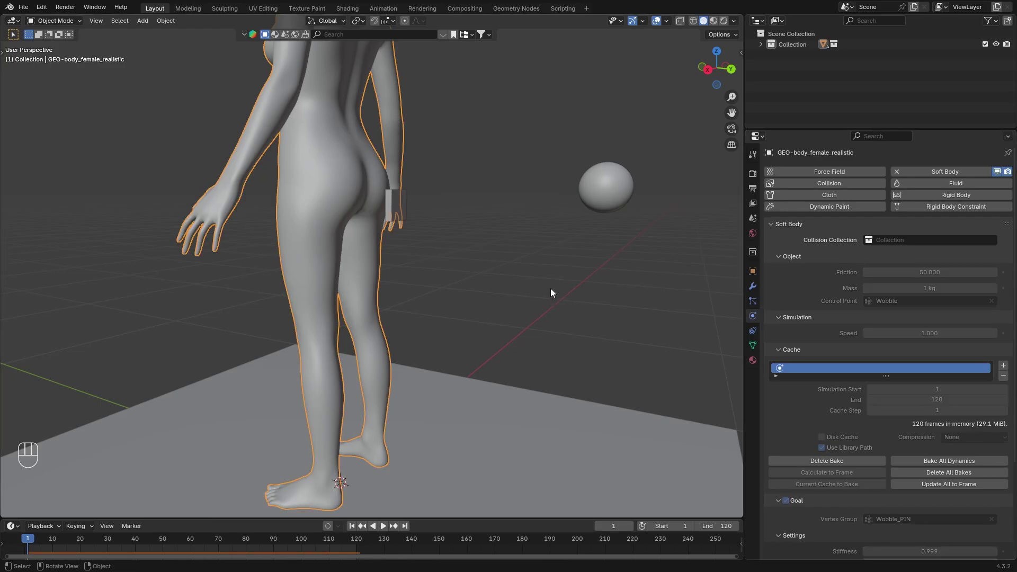
click(390, 465)
double_click(443, 278)
drag(450, 304, 460, 293)
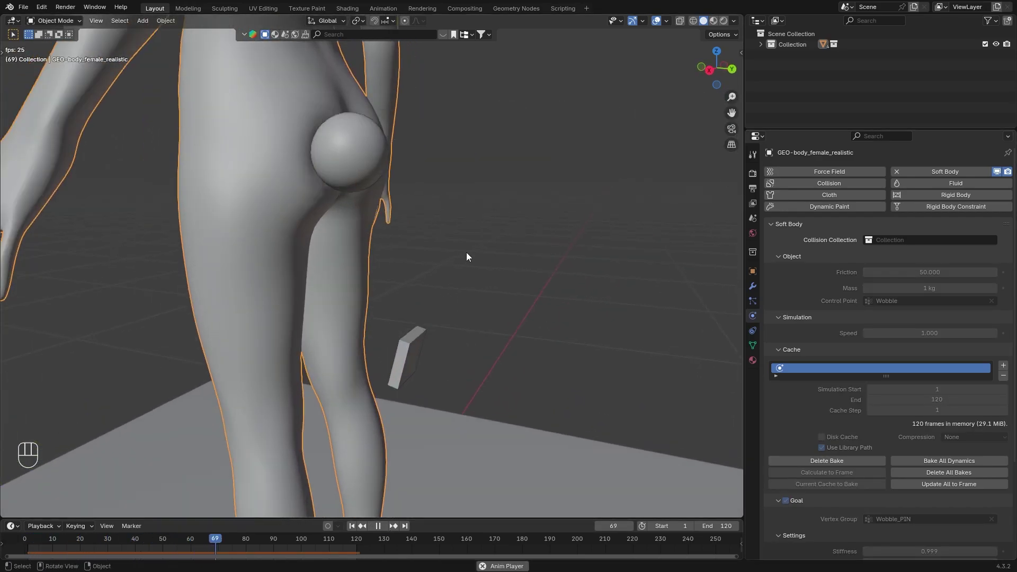
key(space)
click(275, 540)
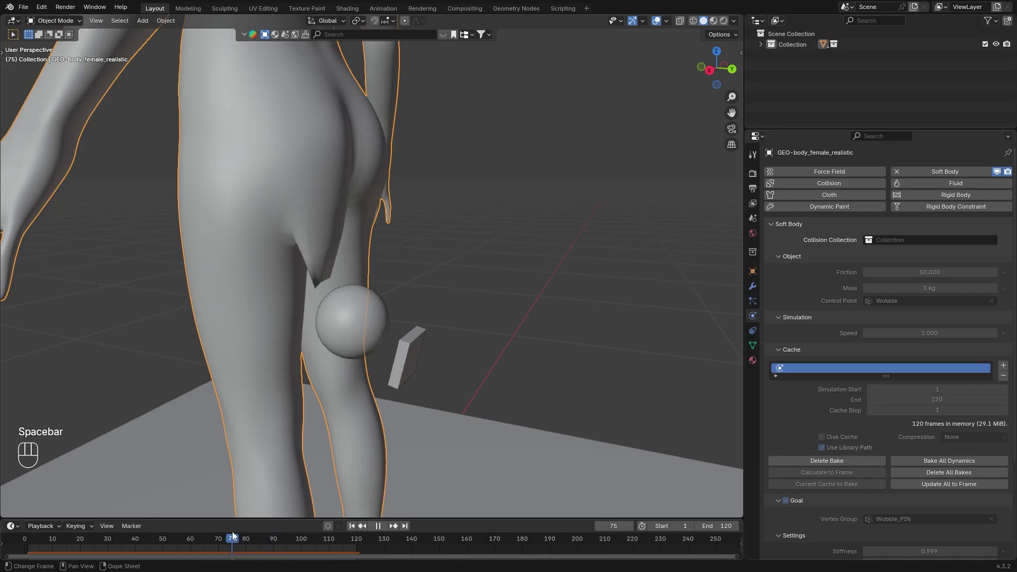
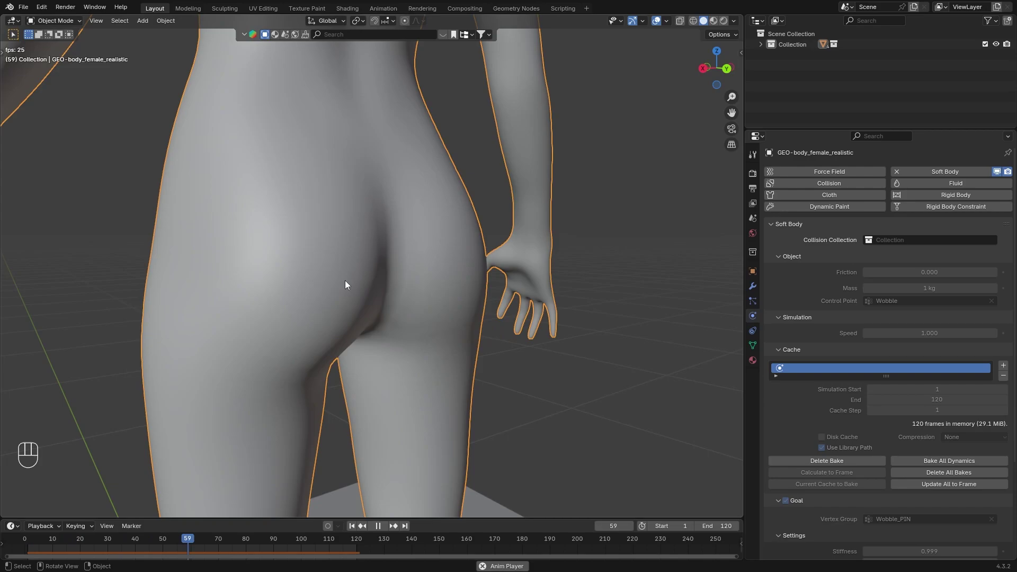
click(402, 328)
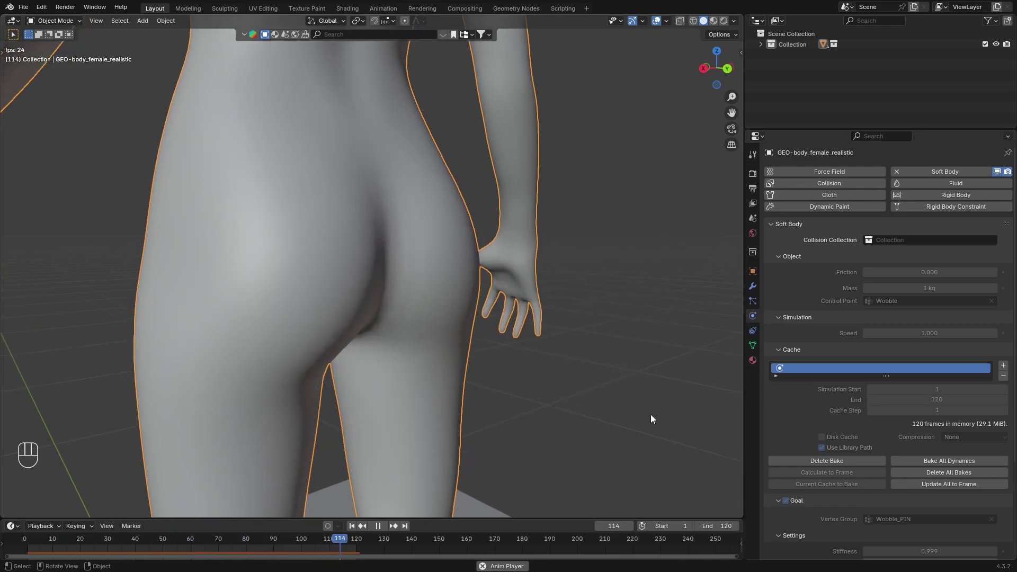
click(646, 408)
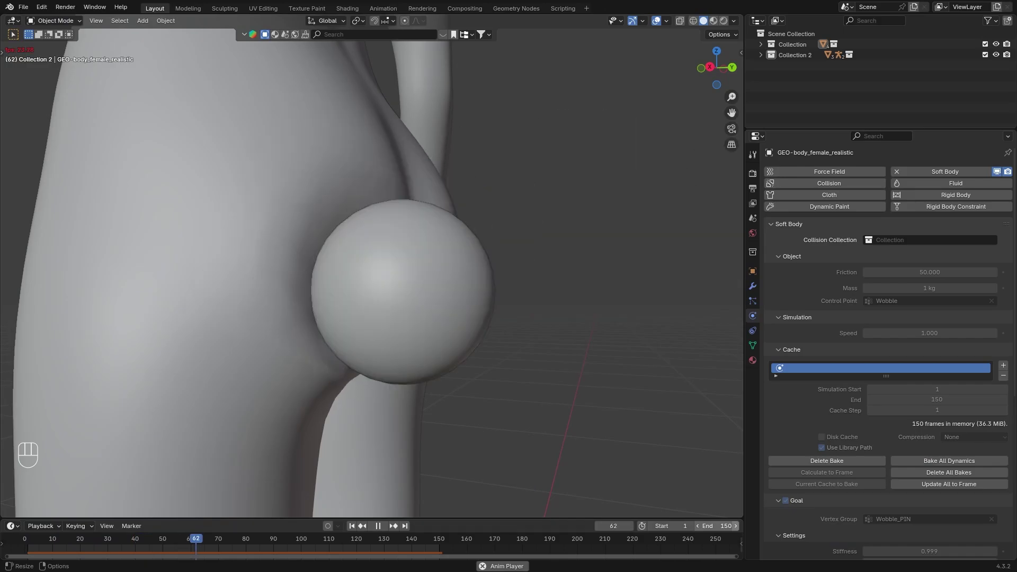
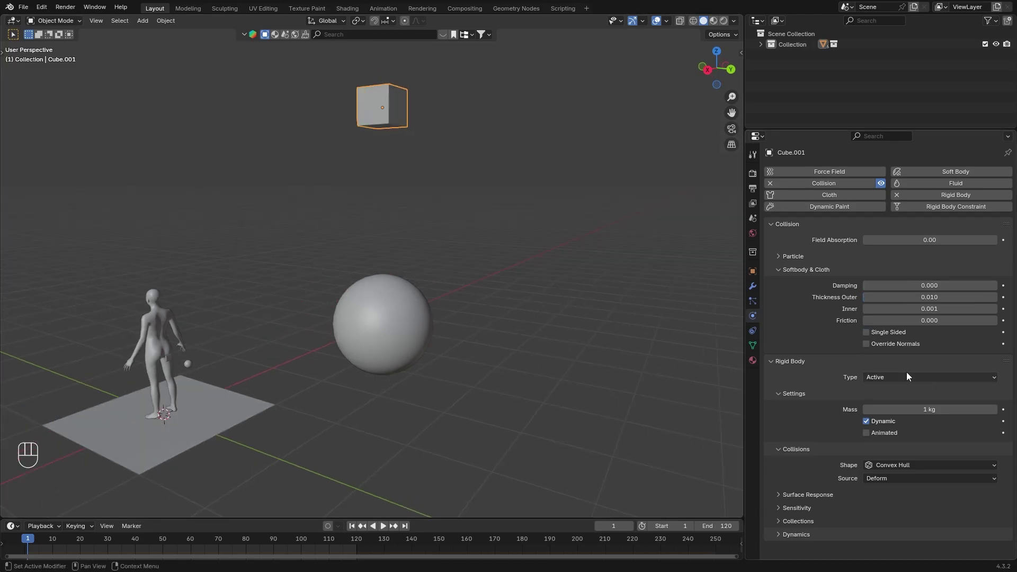
Select Sphere.001 and enable Pressure 10 on its cloth physics.
drag(904, 496, 991, 443)
click(861, 192)
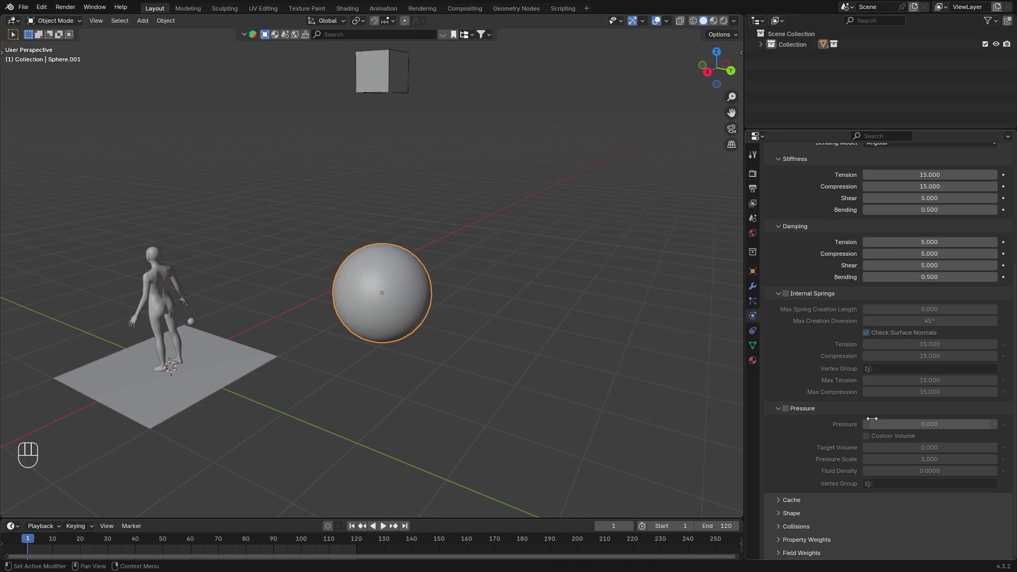
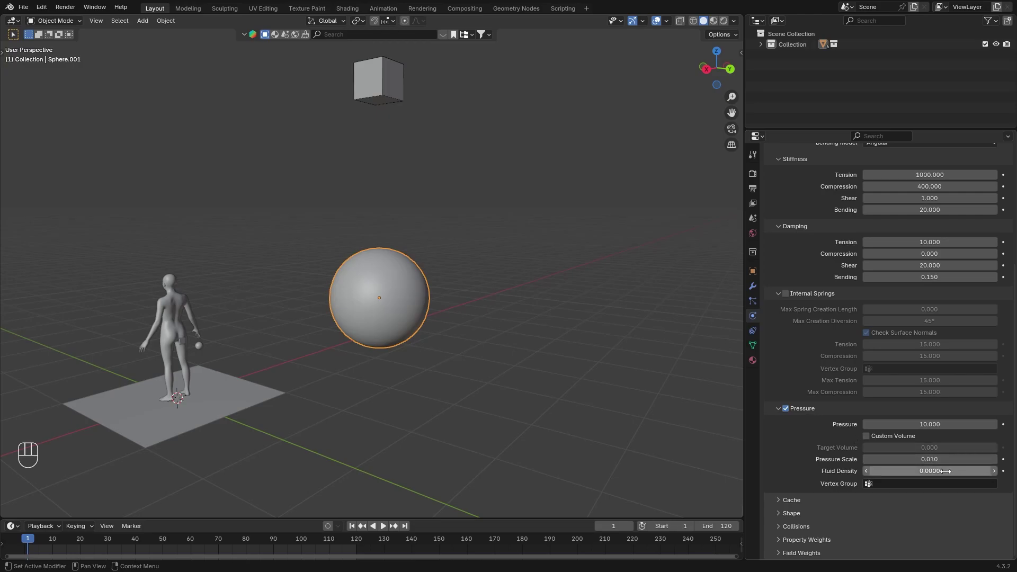
click(802, 501)
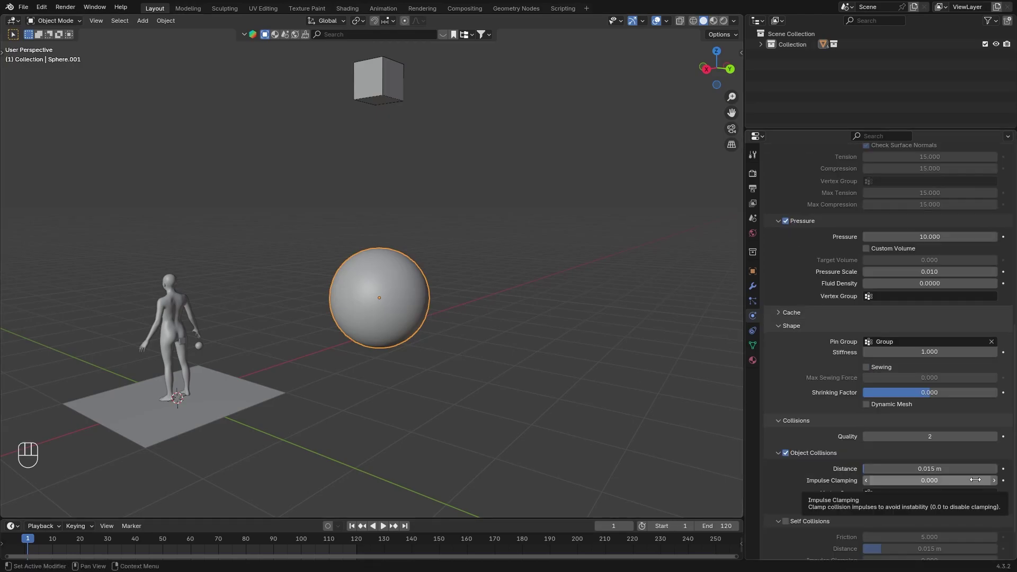
Play the cloth sphere with 0.001 kg vertex mass, then duplicate it with Shift+D.
click(390, 528)
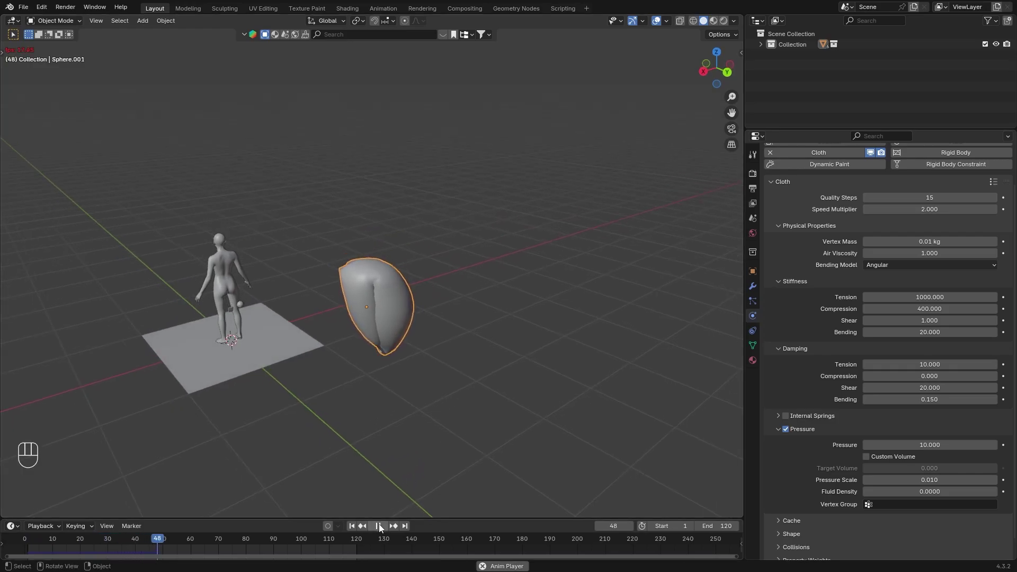
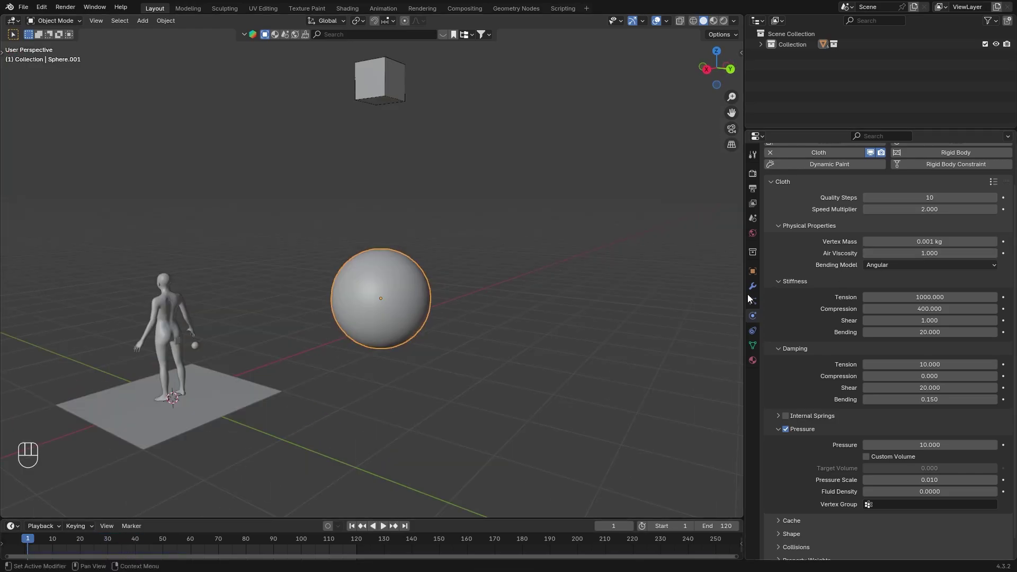
click(396, 515)
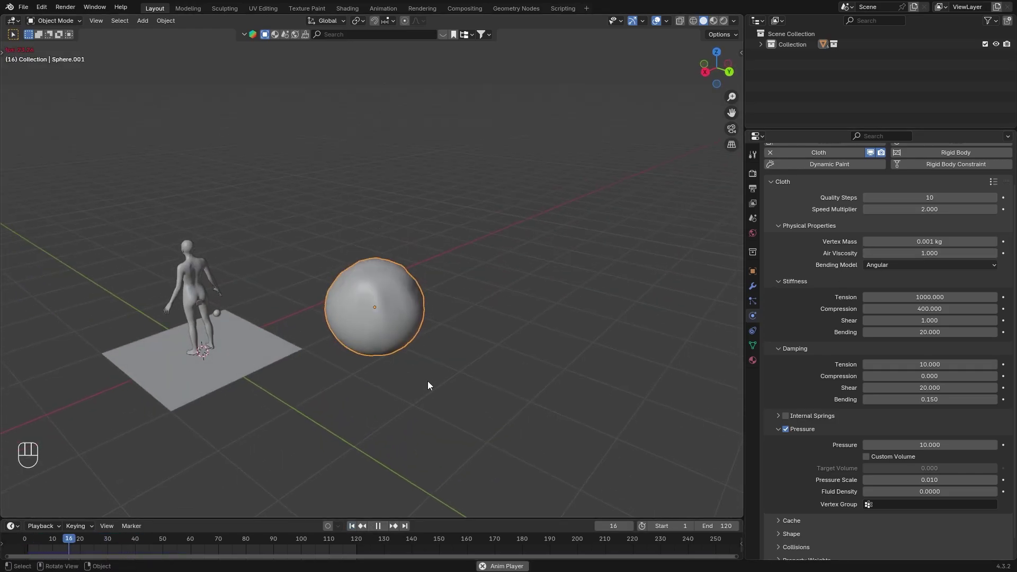
key(shift+d)
Place the duplicate Sphere.002 above the original and give it Rigid Body physics.
key(s)
click(516, 329)
key(s)
drag(184, 39, 393, 128)
drag(395, 265, 477, 273)
click(944, 201)
drag(913, 247, 927, 266)
Make Sphere.002 a passive Mesh rigid body and play the cube dropping onto the cloth sphere.
click(894, 392)
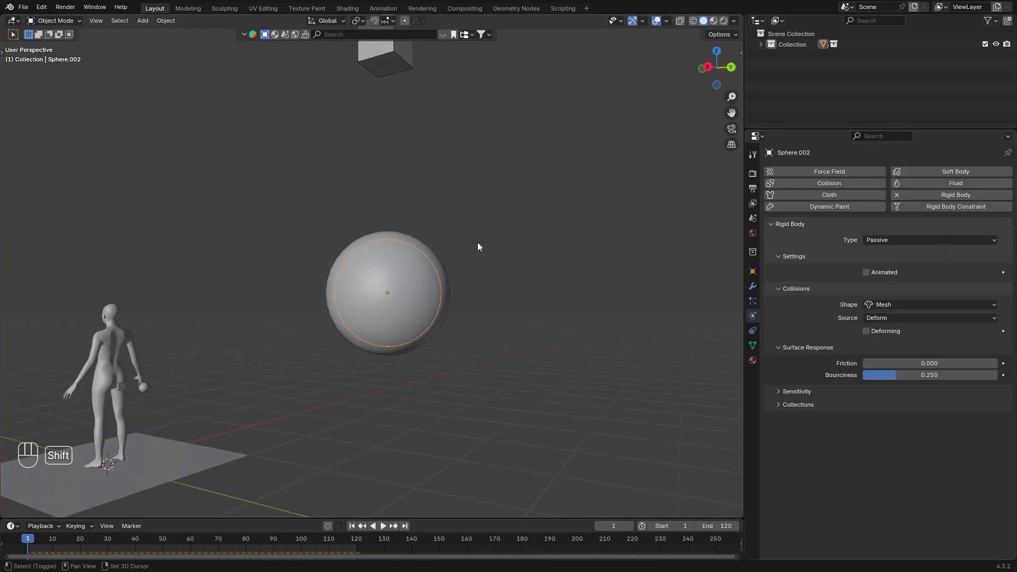
click(408, 101)
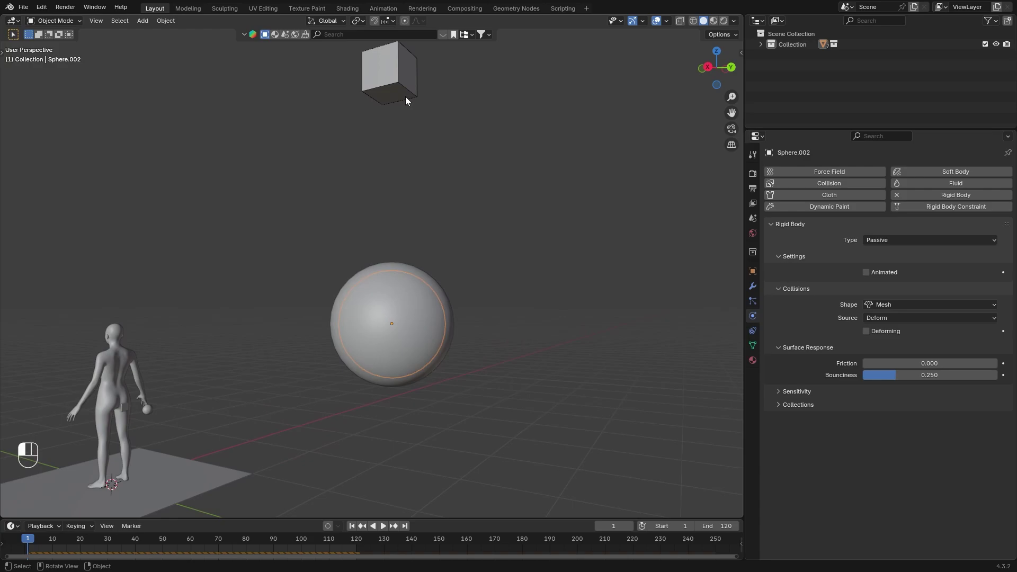
click(887, 515)
click(387, 527)
click(423, 323)
click(999, 117)
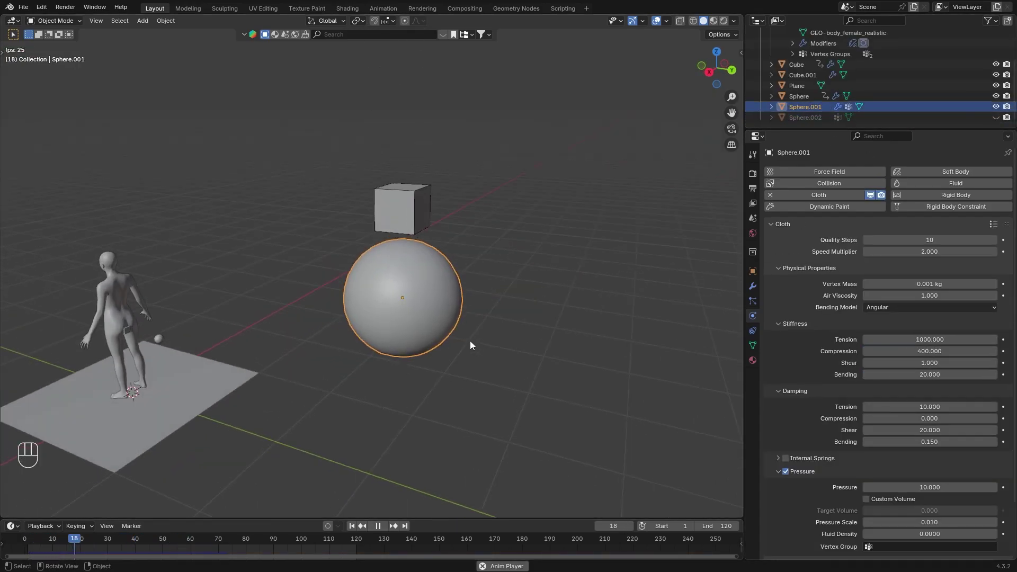
Raise the cloth sphere's vertex mass to 0.501 kg and replay the simulation.
key(space)
drag(383, 529, 388, 480)
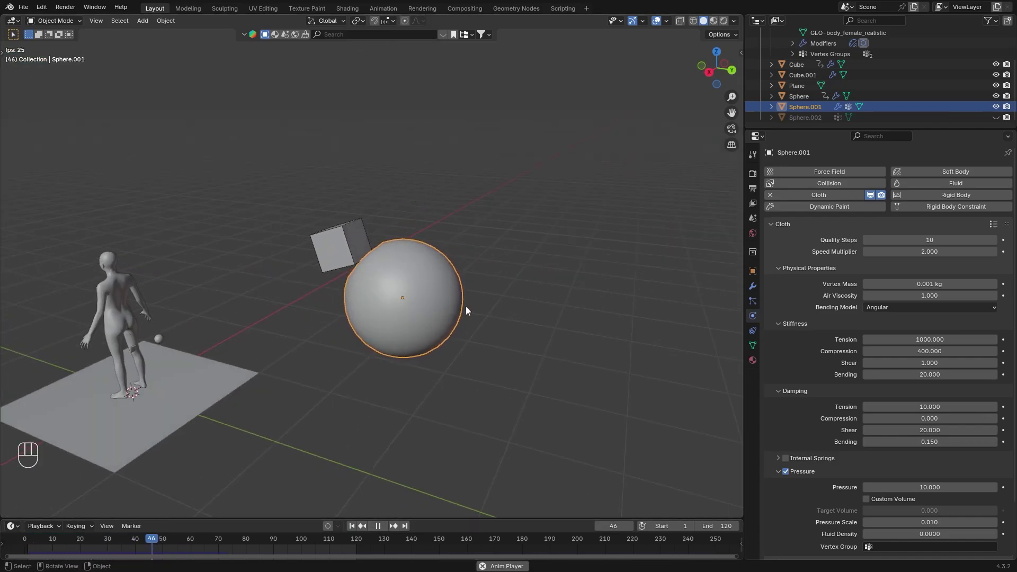
key(space)
click(383, 529)
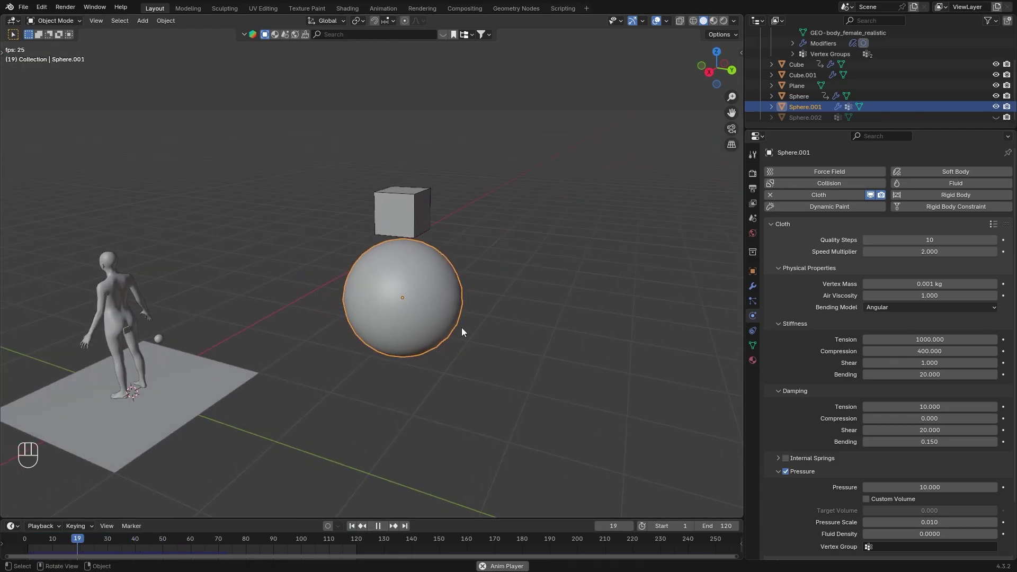
key(space)
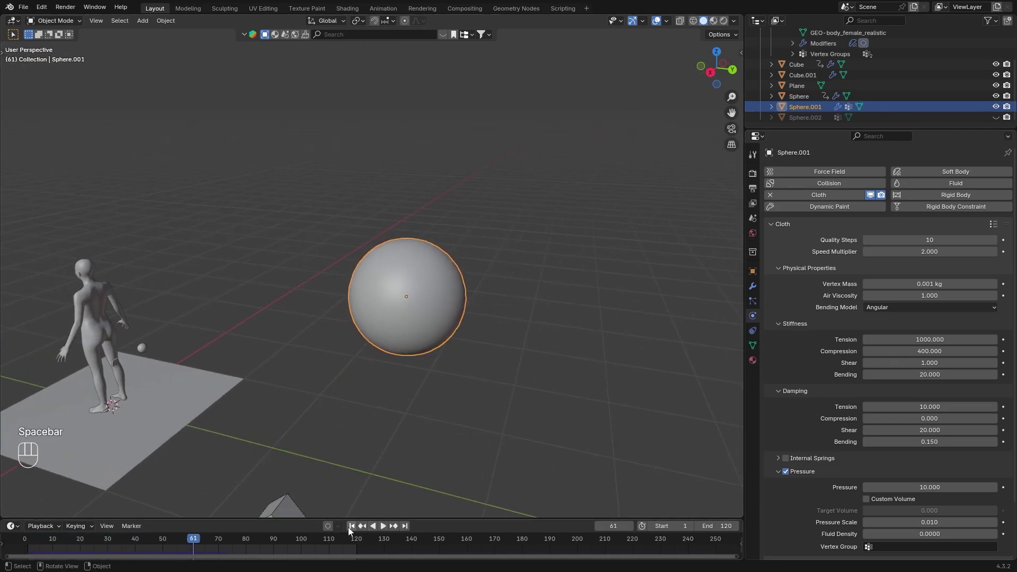
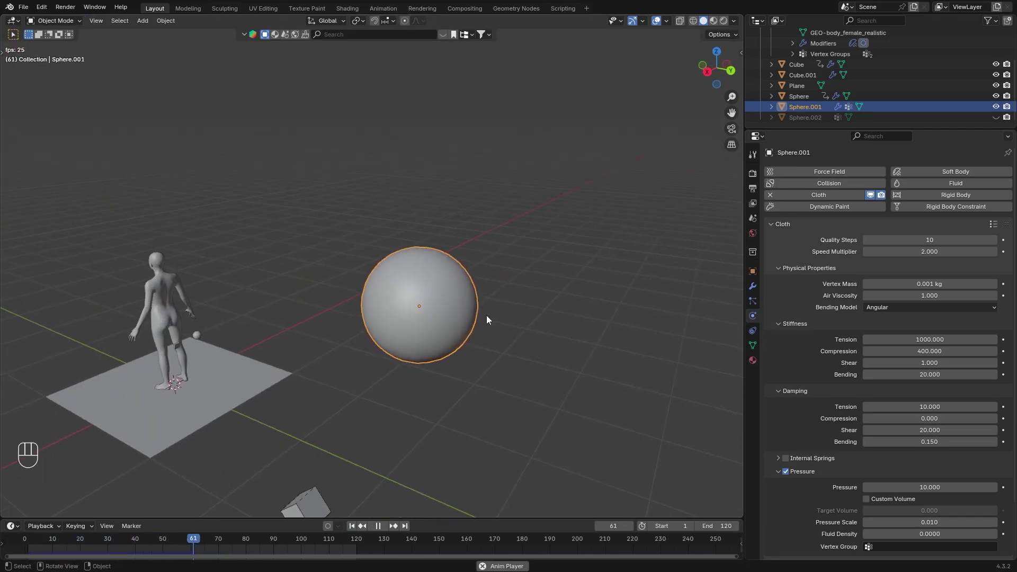
key(space)
Add a Subdivision Surface modifier to smooth the sphere and replay.
click(489, 319)
click(355, 529)
click(387, 525)
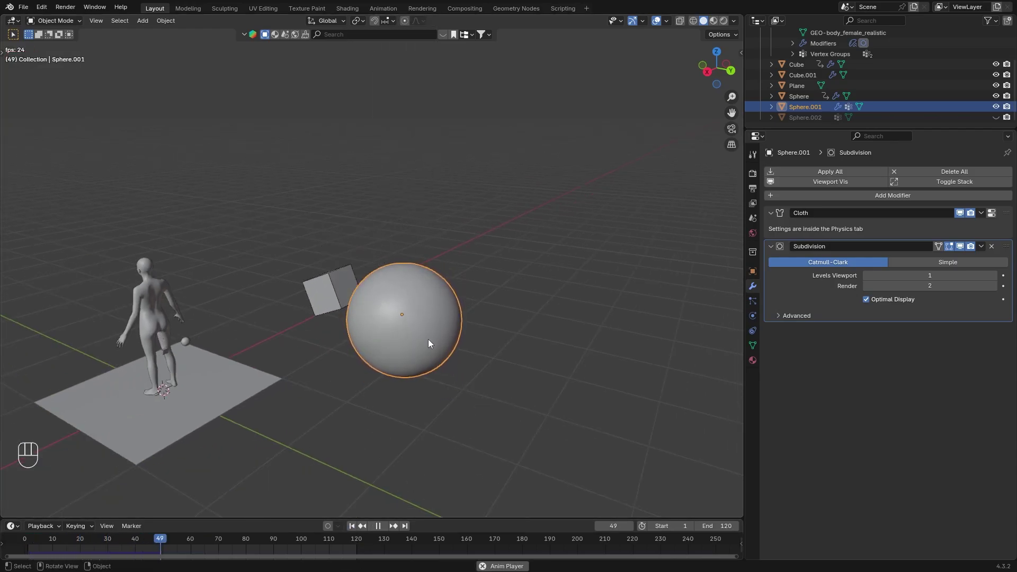
click(508, 336)
key(space)
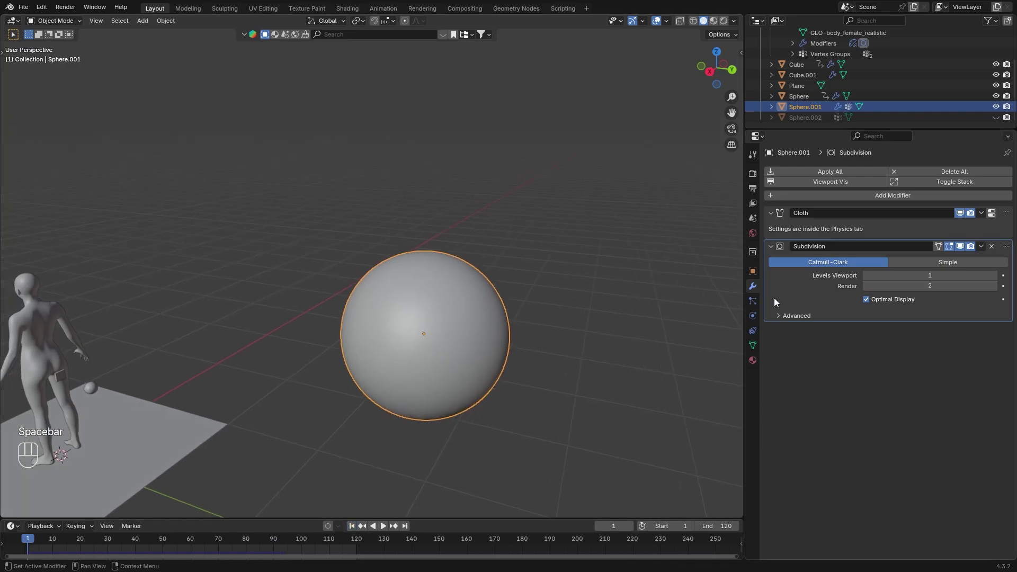
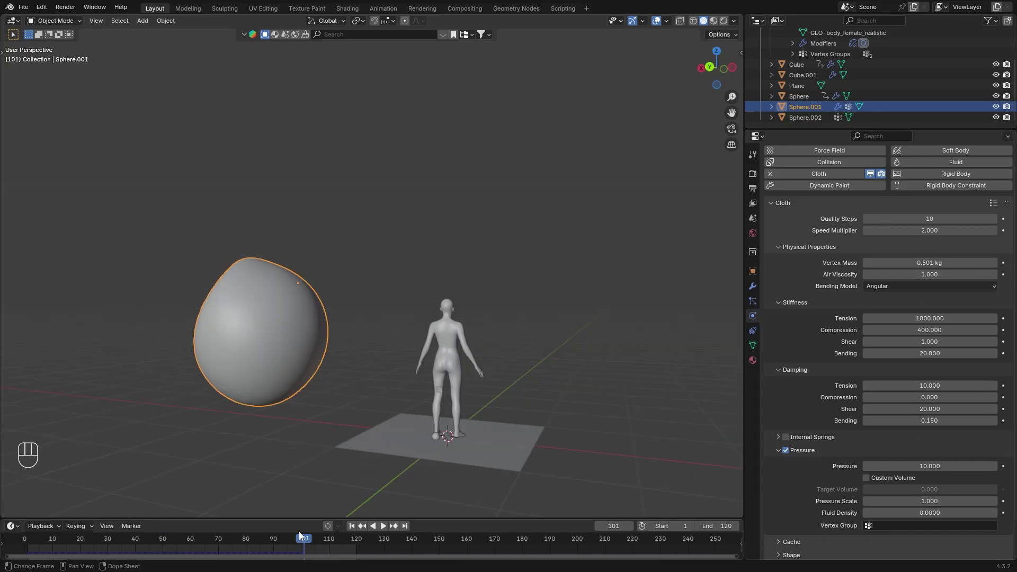
Reopen the rigged character .blend and go to the camera view with Numpad 0.
drag(356, 531, 389, 528)
click(390, 528)
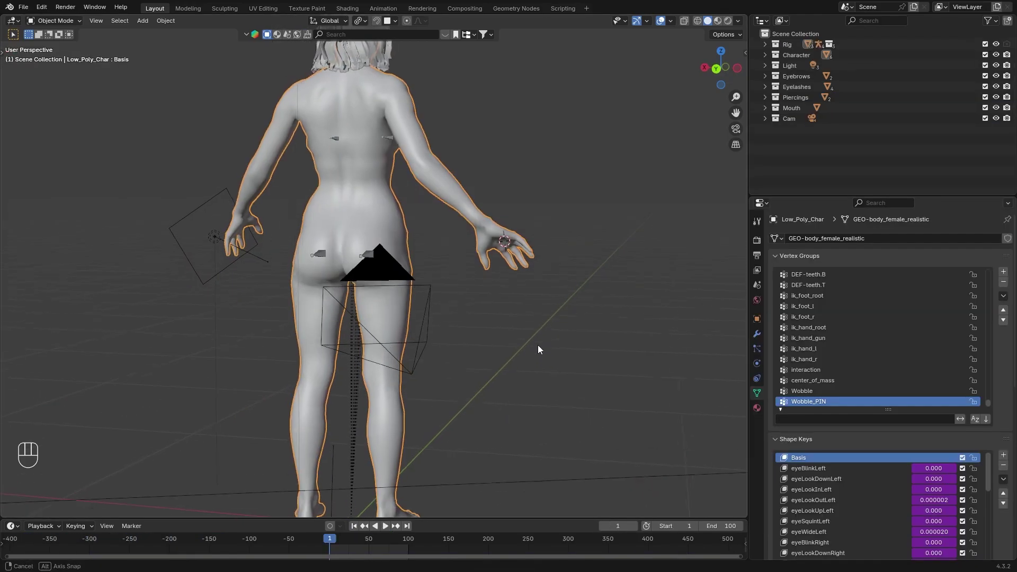
key(KP_0)
Play the character's buttock jiggle animation from the camera view.
click(397, 531)
click(389, 530)
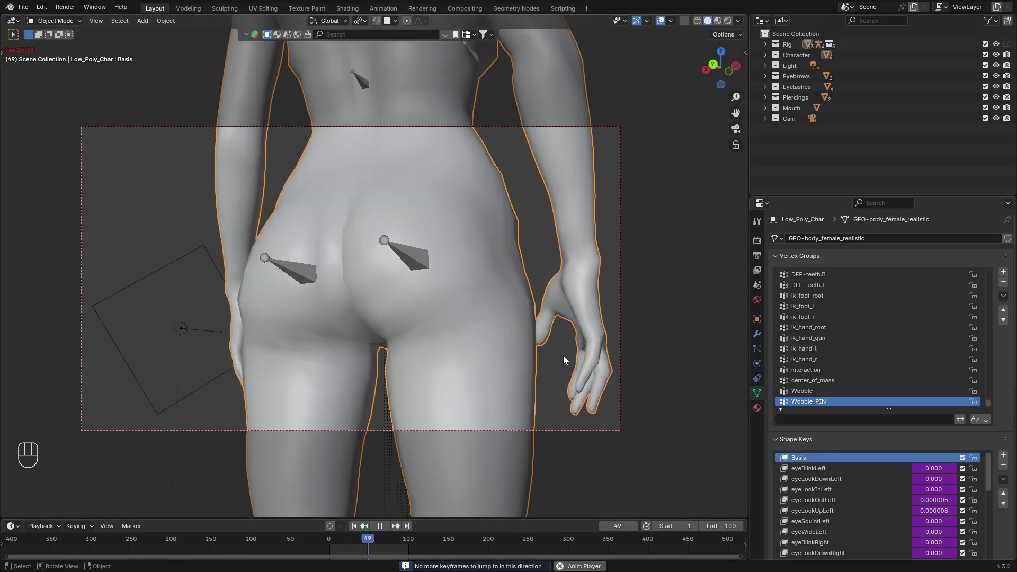
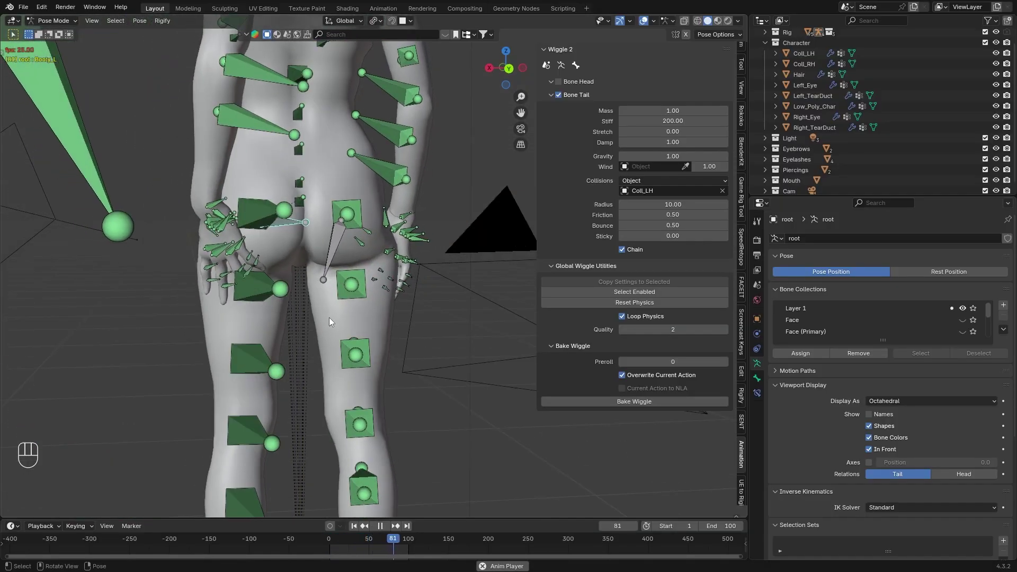
Clear pose transforms, reveal the Booty_R and Booty_L key channels and play the jiggle.
key(space)
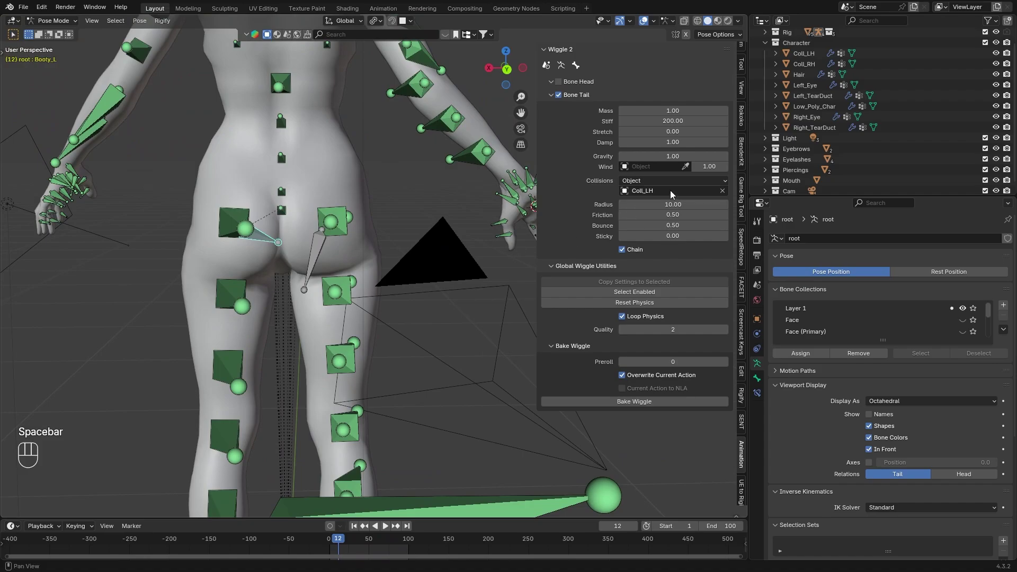
key(alt+r)
key(alt+g)
click(328, 303)
key(alt+r)
key(alt+g)
key(alt+s)
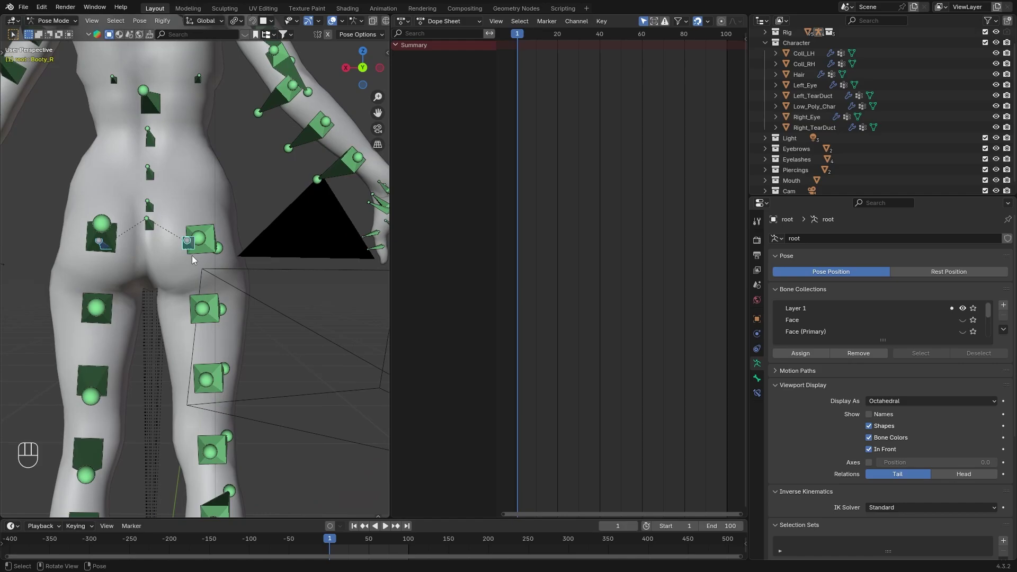
key(i)
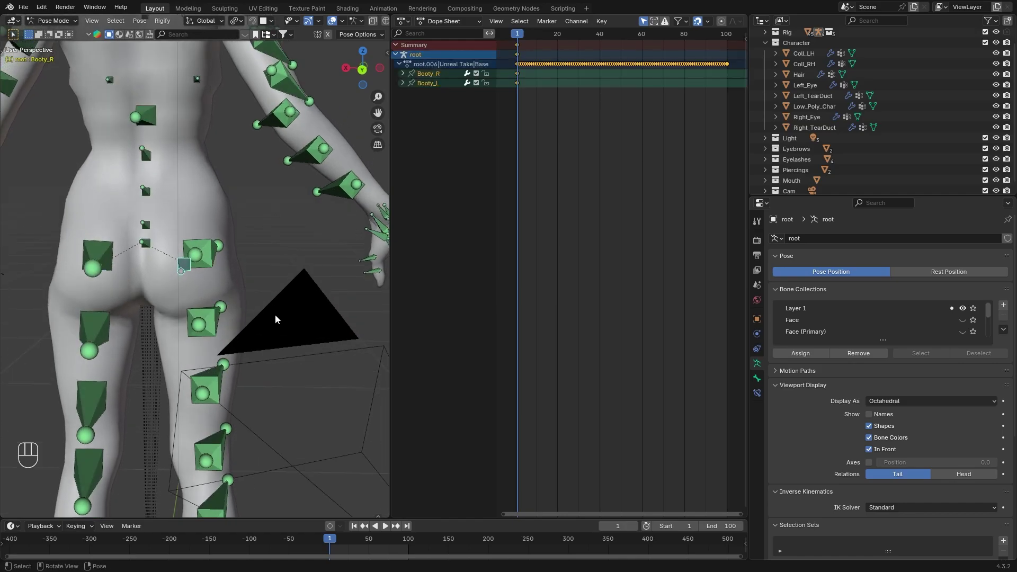
key(space)
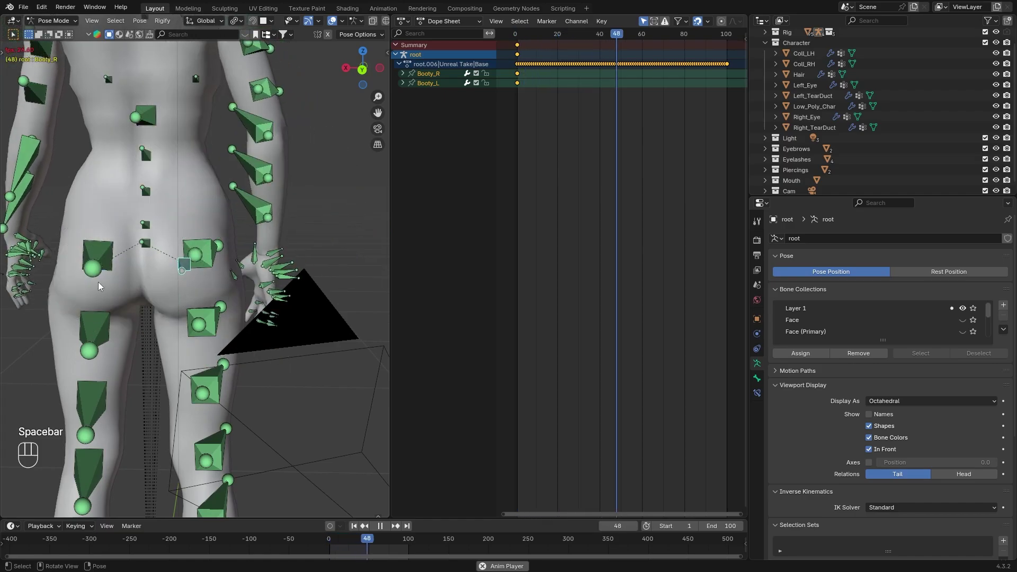
Switch to Object Mode with Material Preview and scrub to frame 26 with the hand pressing the buttock.
click(113, 264)
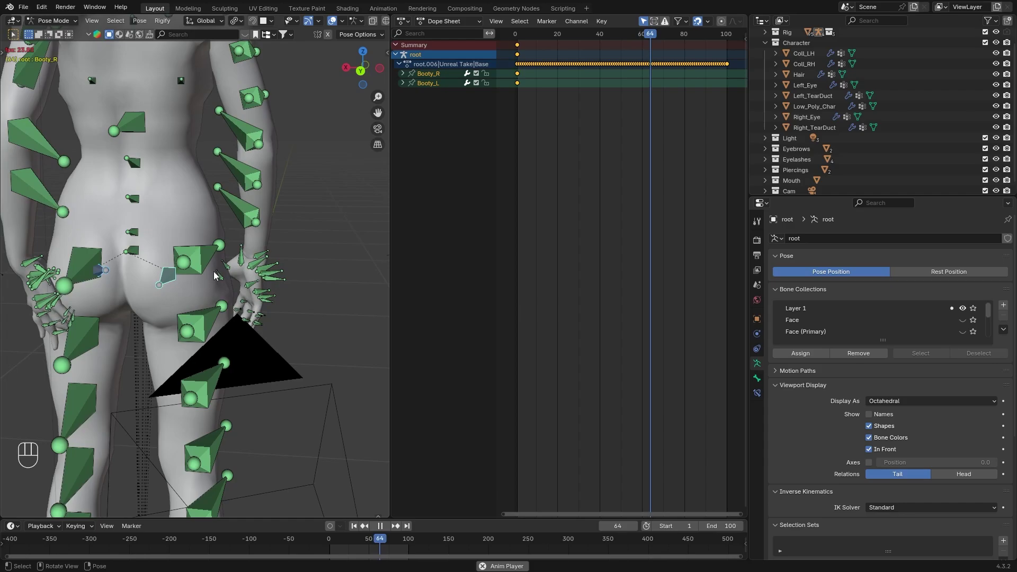
click(168, 282)
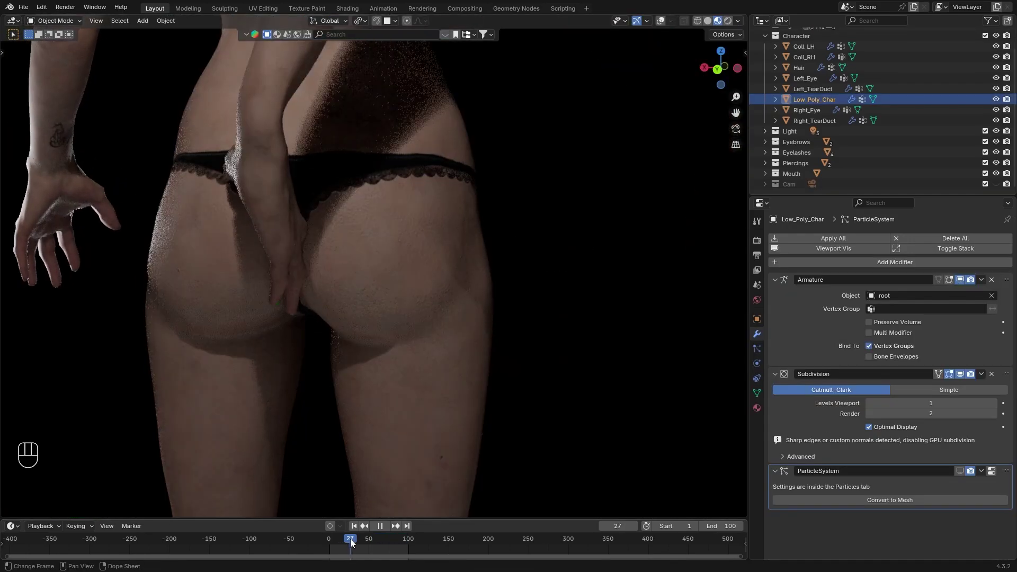
key(space)
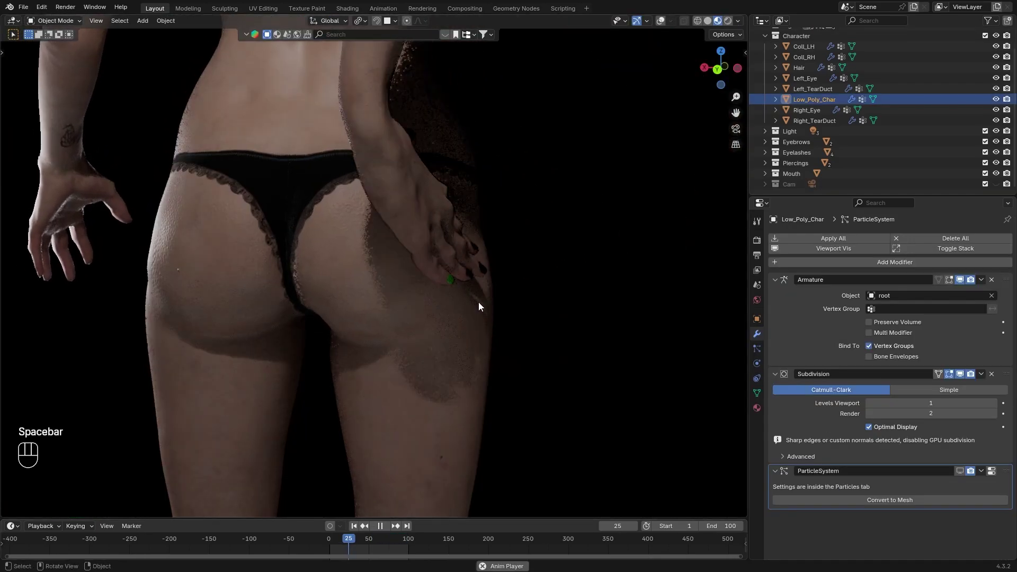
key(space)
click(417, 337)
click(351, 539)
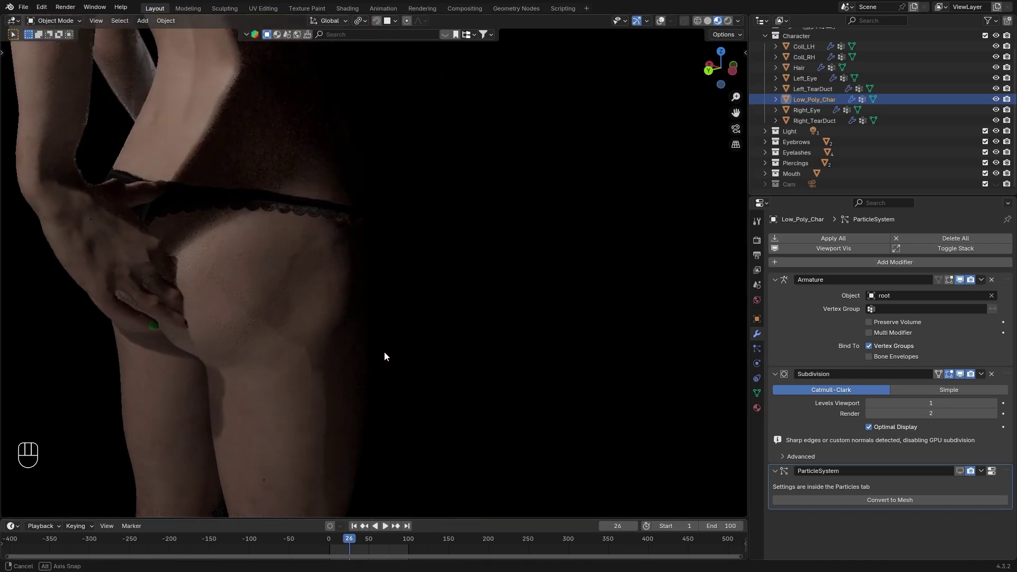
drag(181, 357, 153, 348)
drag(164, 333, 189, 336)
drag(165, 333, 227, 342)
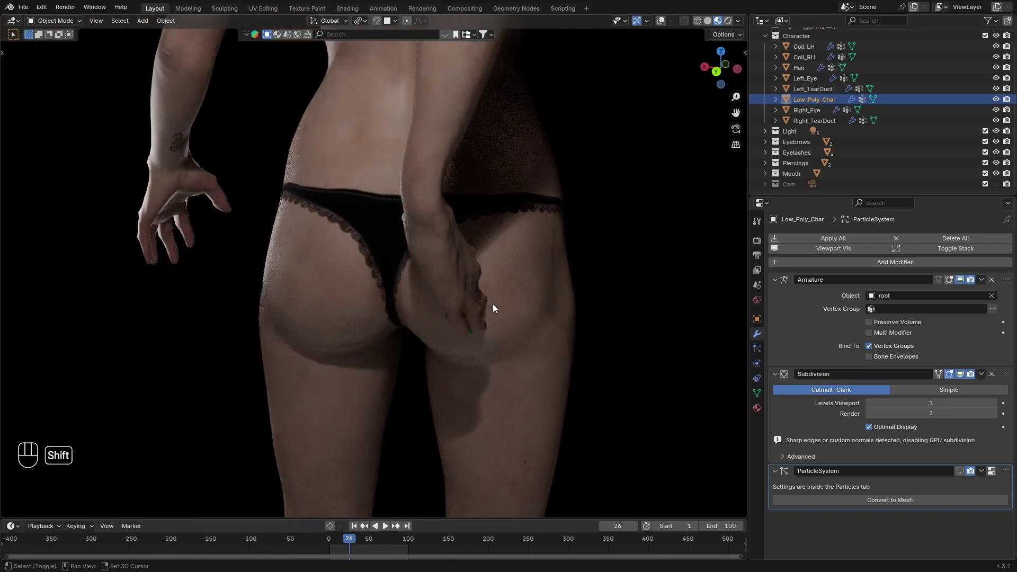
Make the right-hand collider Coll_RH a collision object, with the character shown untextured.
click(715, 25)
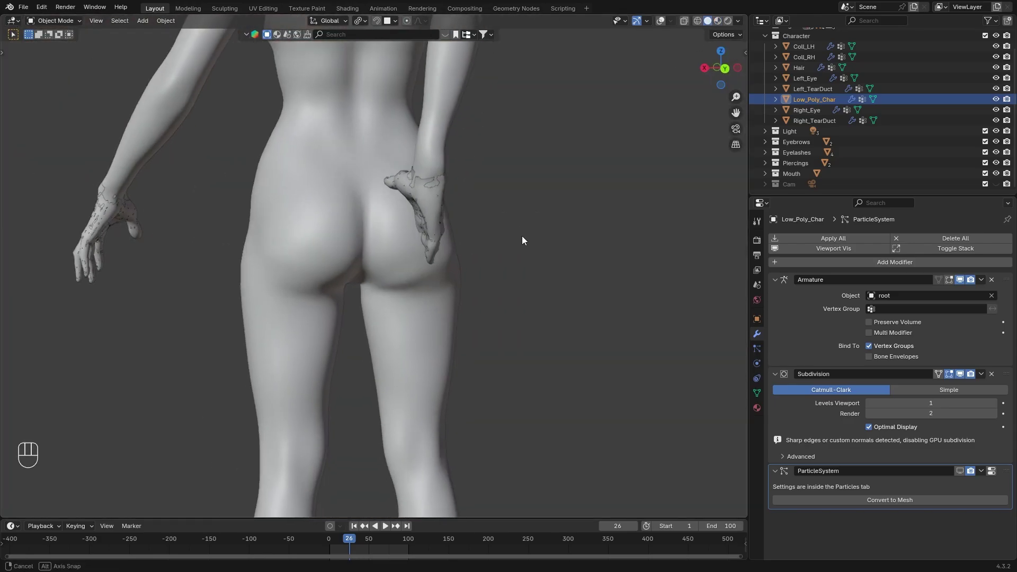
click(515, 239)
click(664, 19)
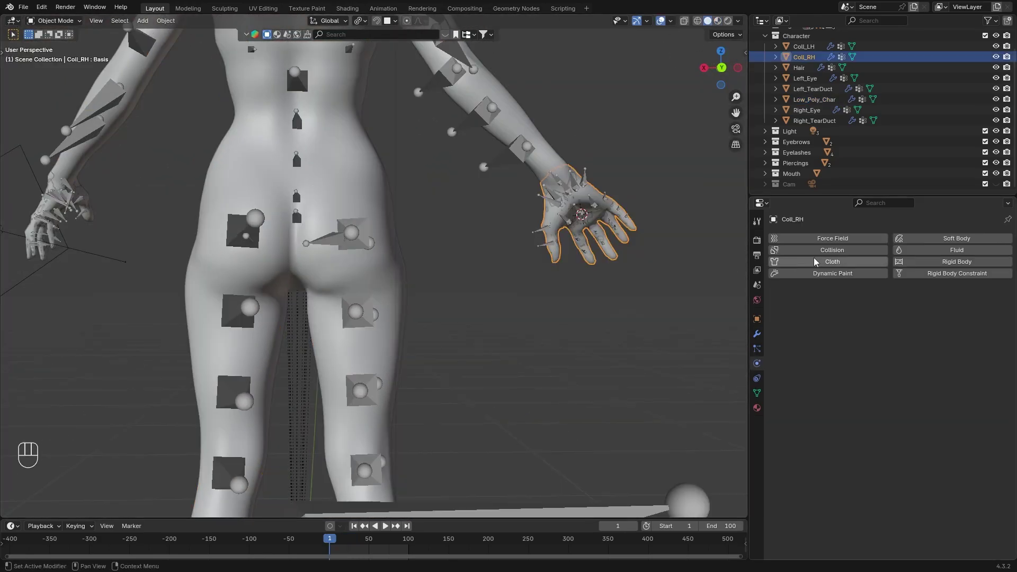
click(821, 253)
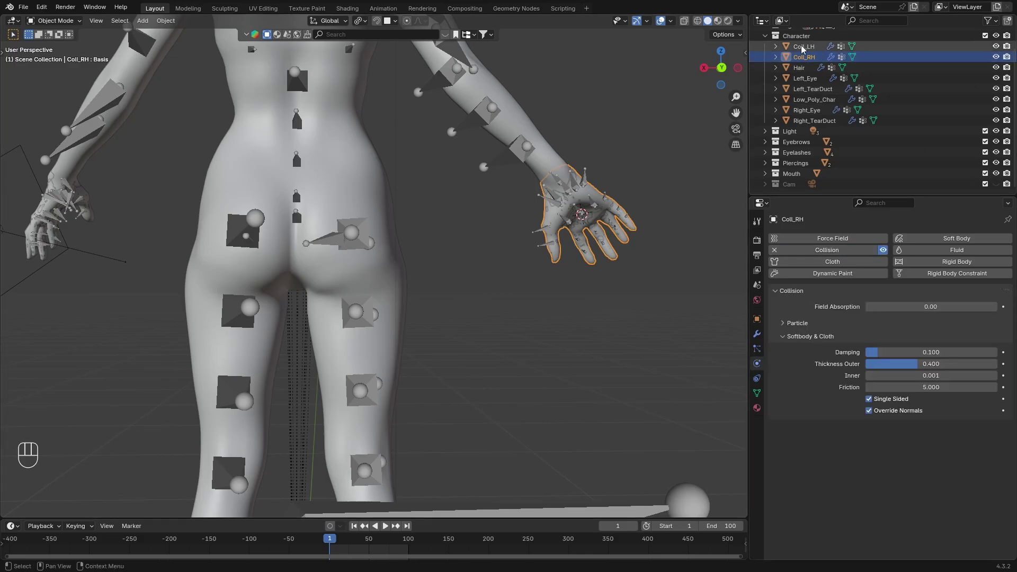
Move the Softbody modifier to the top of Low_Poly_Char's stack and review its soft body settings.
click(959, 236)
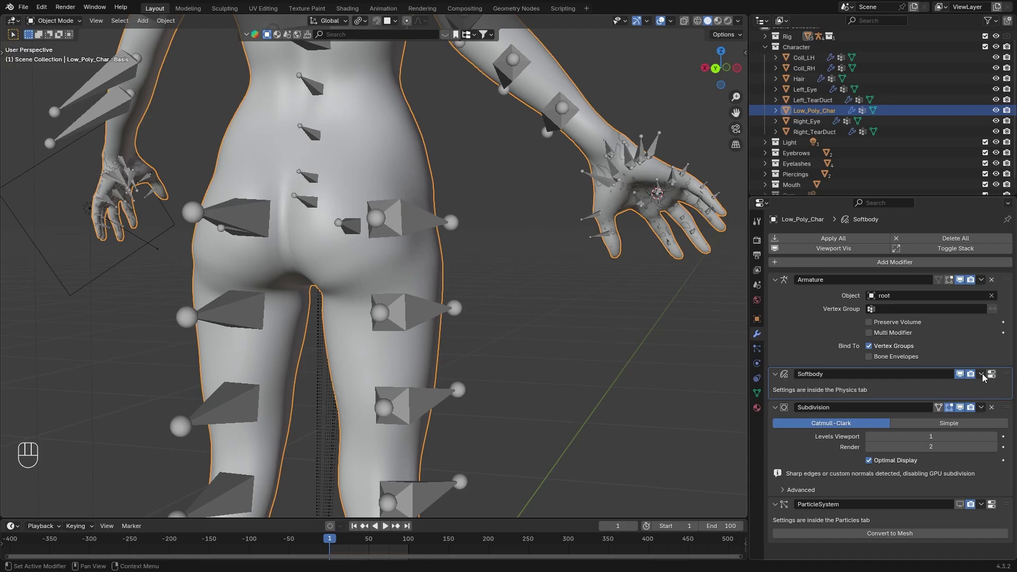
drag(984, 377, 960, 443)
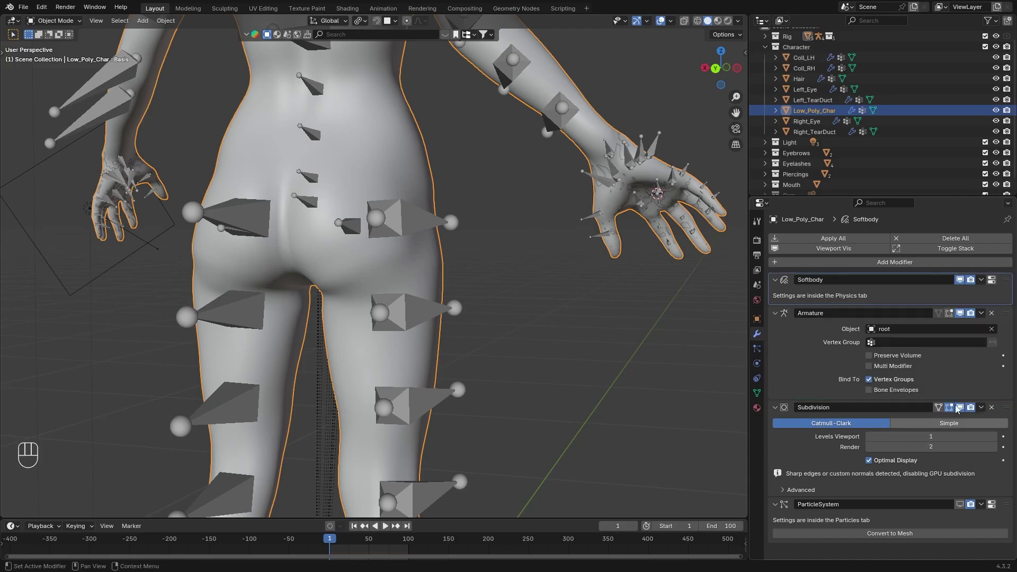
click(964, 281)
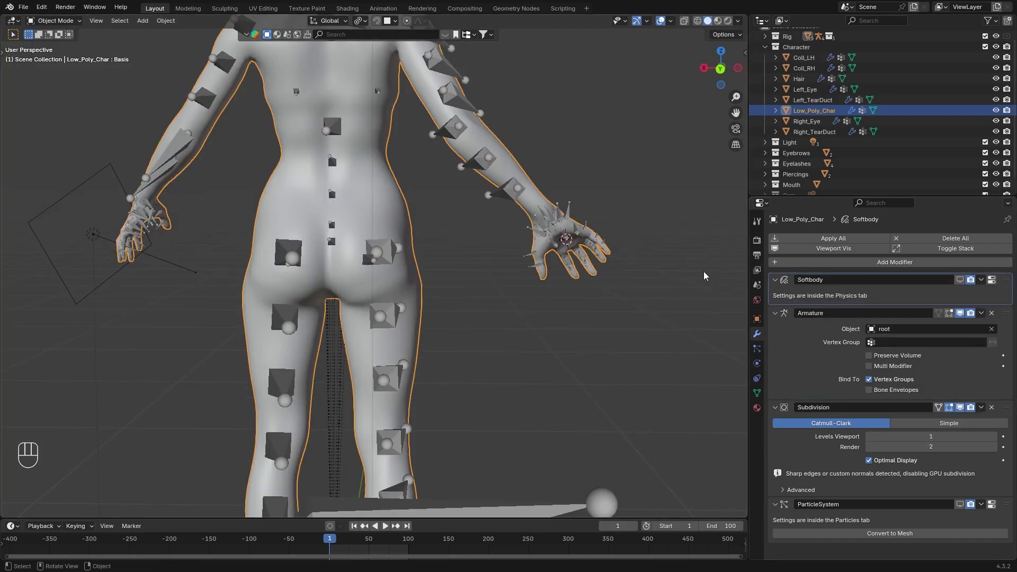
click(49, 59)
key(n)
key(a)
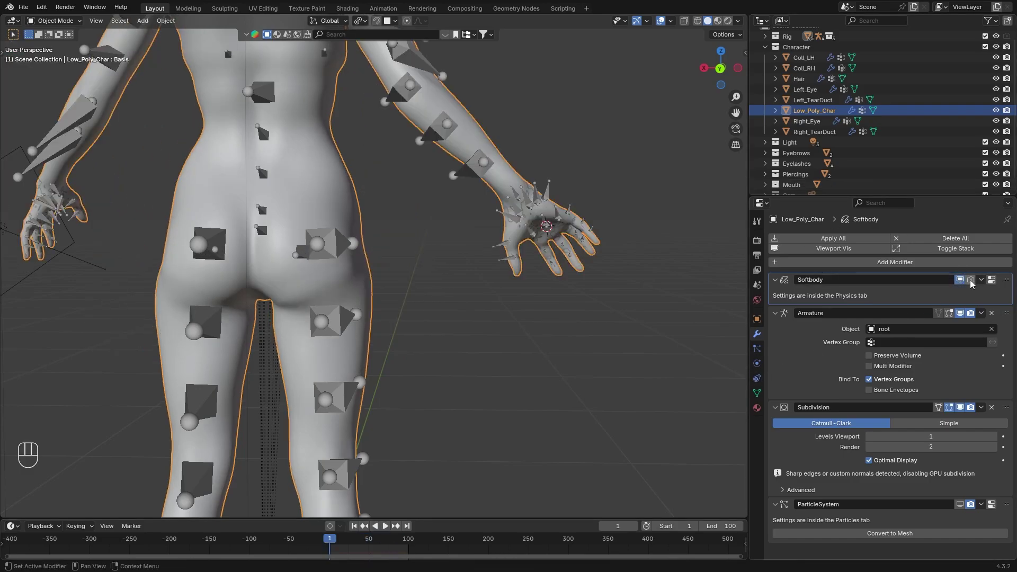
click(977, 280)
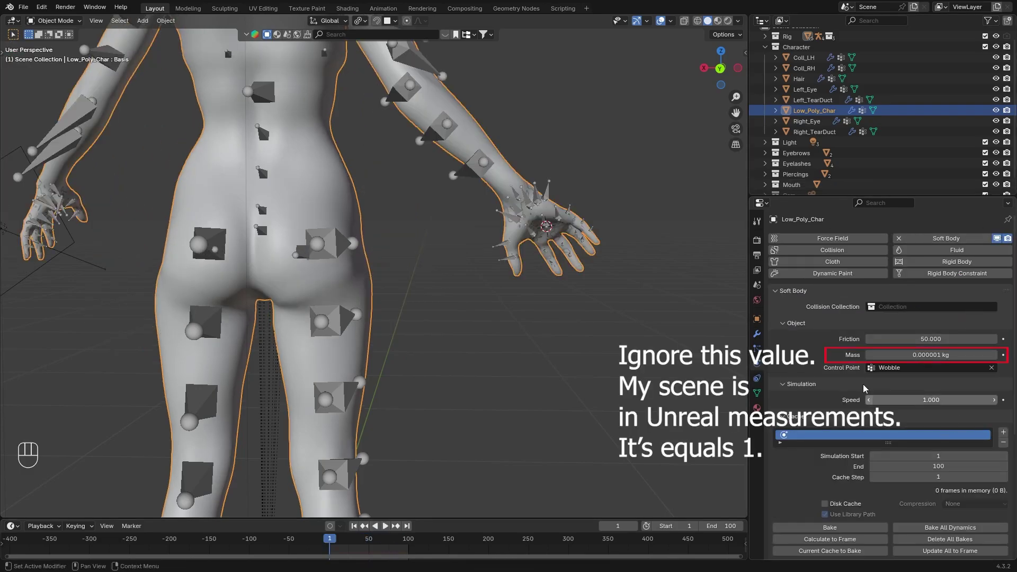
Check the hand's collision thickness, play the soft body simulation, then add cloth physics to the body.
click(466, 266)
click(529, 234)
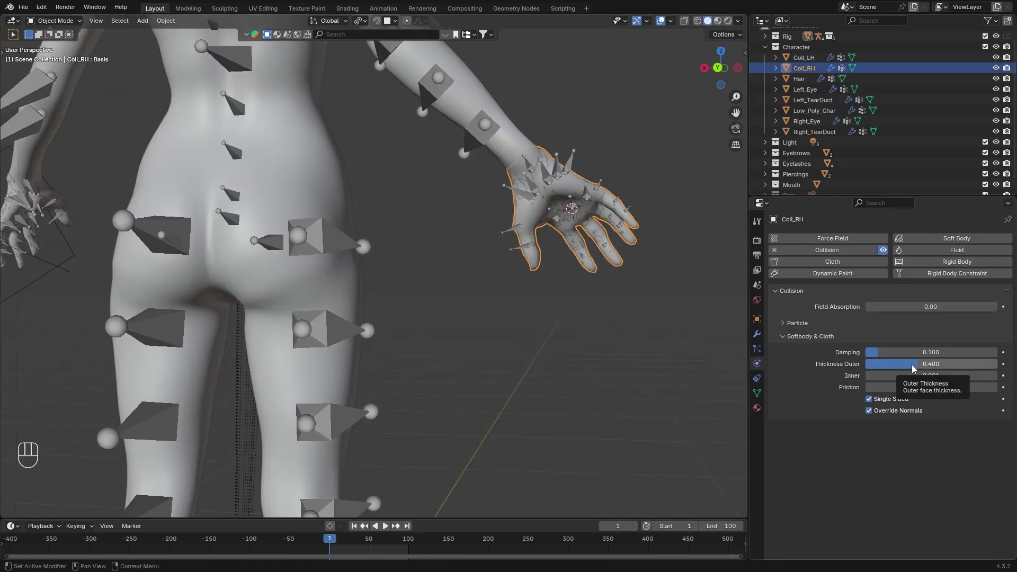
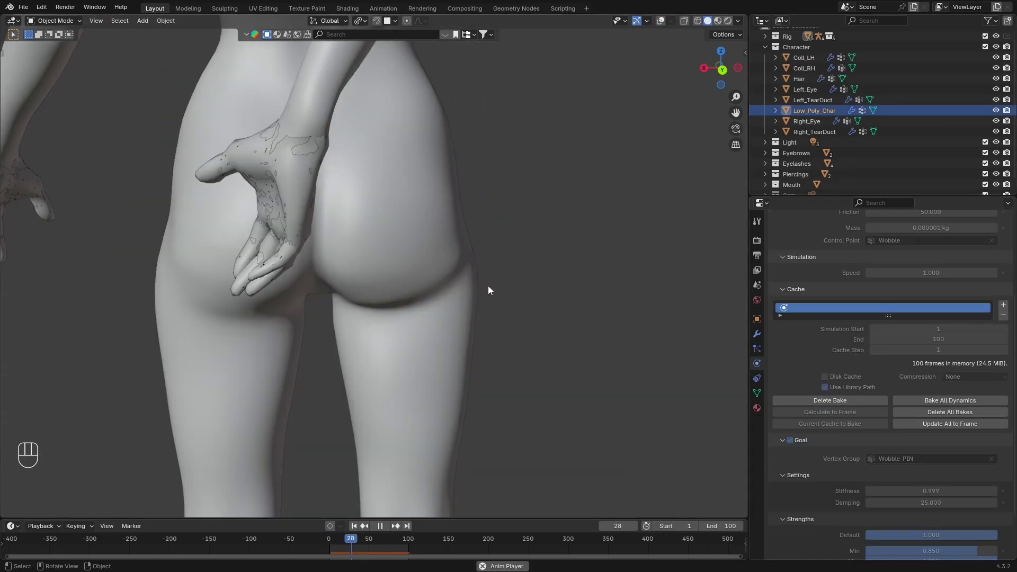
key(space)
key(space)
key(space)
key(space)
click(356, 545)
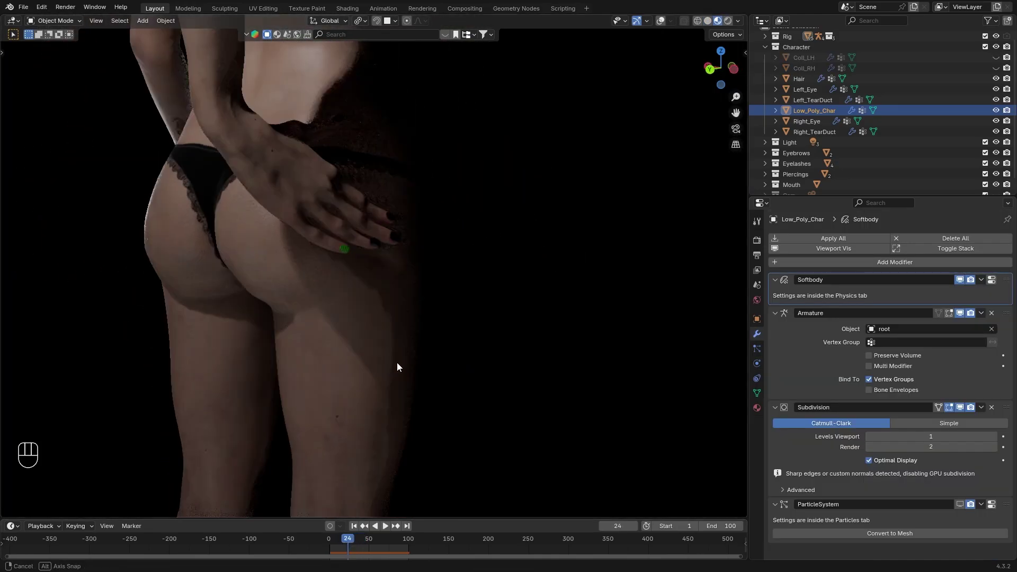
key(Right)
key(Right)
click(809, 269)
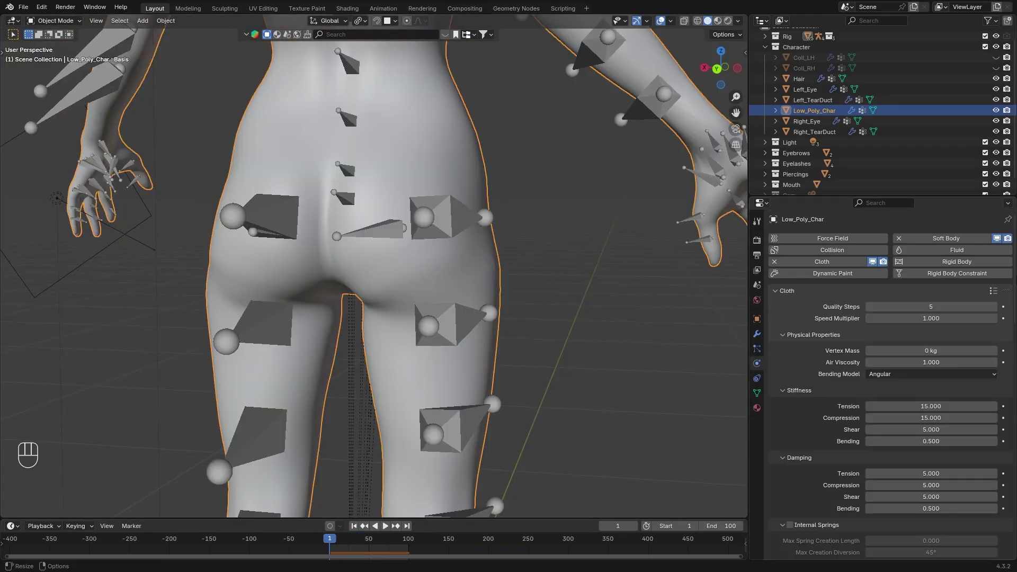
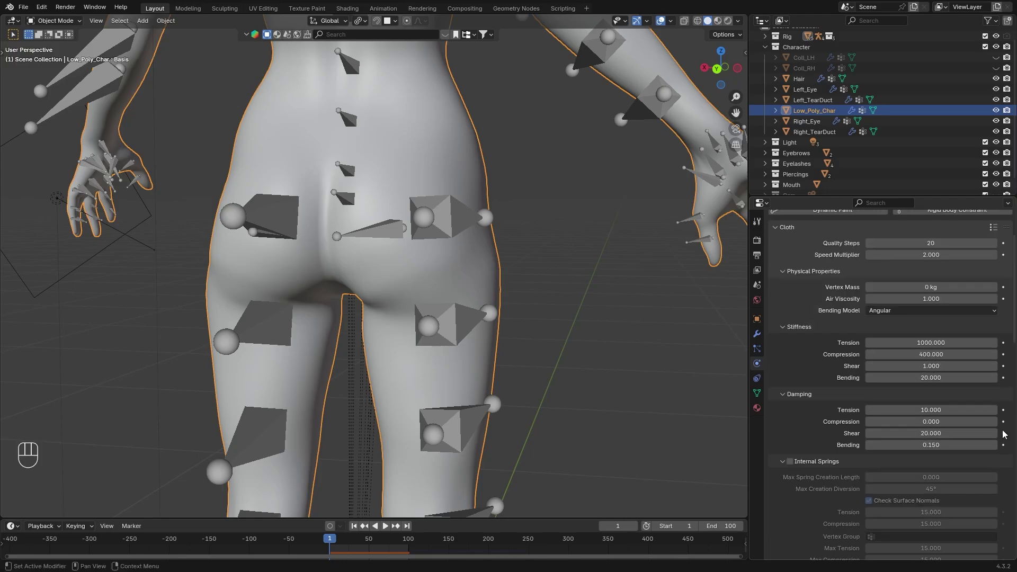
Set the body's cloth to 20 quality steps, speed 2, tension 1000, compression 400 and bending 20.
drag(506, 241, 389, 322)
key(Right)
key(Right)
key(Right)
key(Right)
key(Right)
key(Right)
key(Right)
key(Right)
key(Right)
key(Right)
Step through frames, re-enable Subdivision in the viewport and play the combined wobble simulation.
key(space)
key(Right)
key(Right)
key(Right)
key(Right)
key(Right)
key(Right)
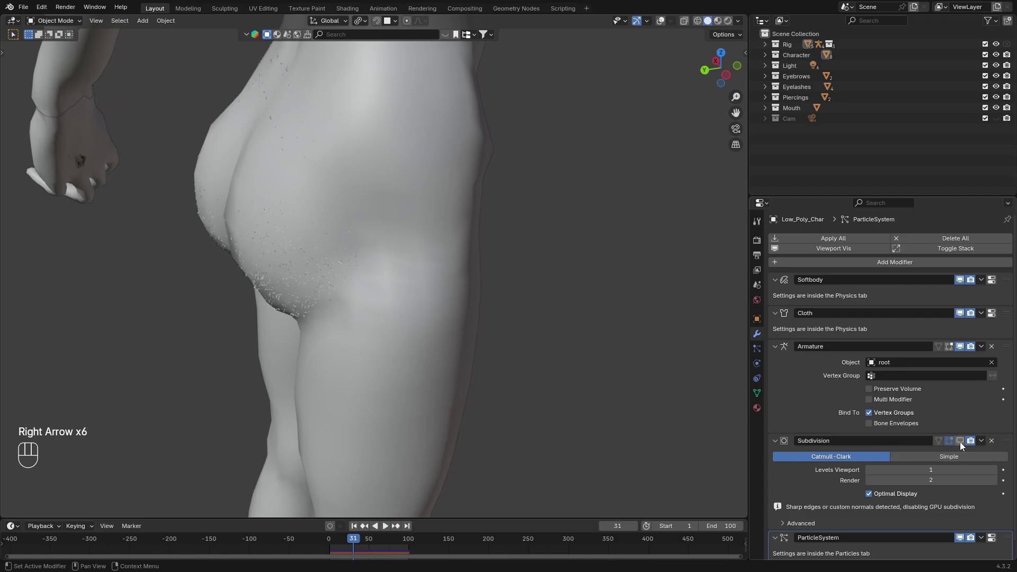
click(957, 440)
key(space)
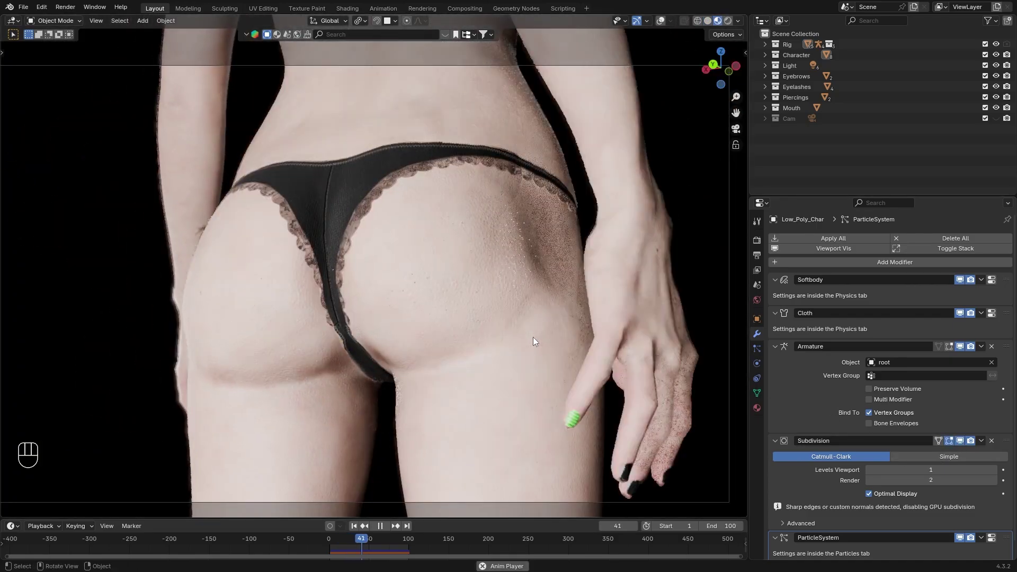
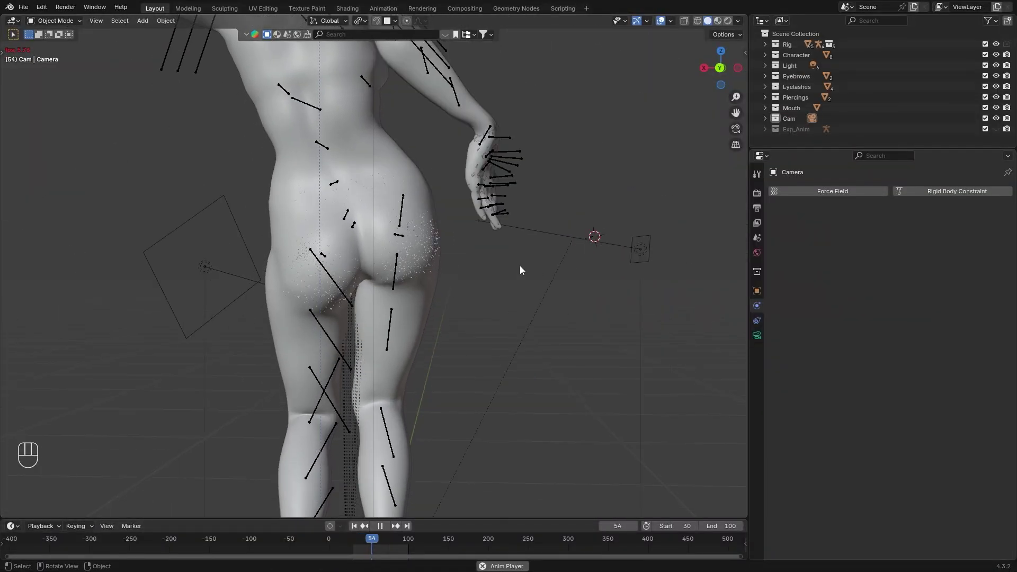
Play the slap animation around the character's hips and jump to a frame during the slap.
key(space)
drag(508, 249, 431, 259)
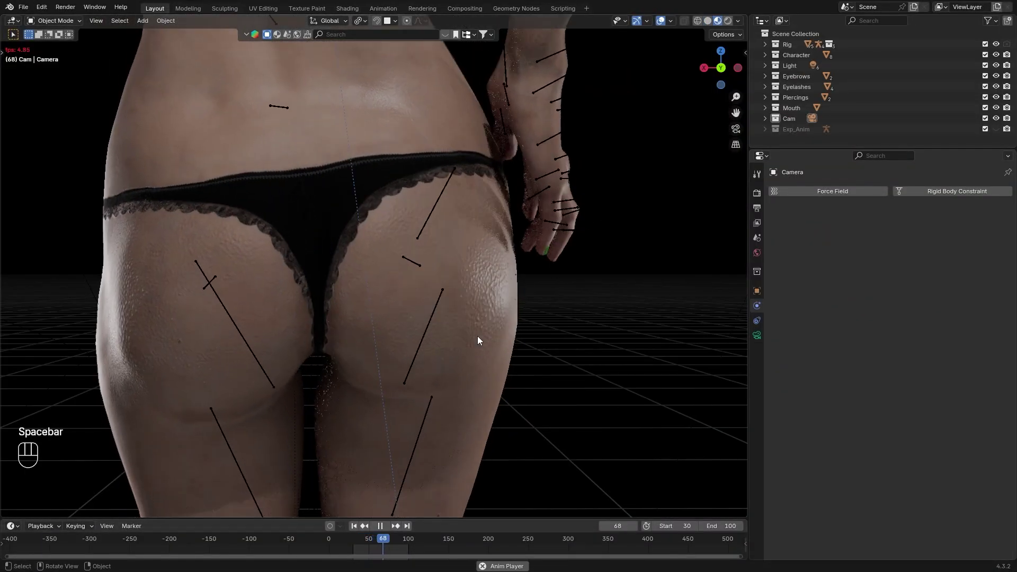
key(space)
click(383, 543)
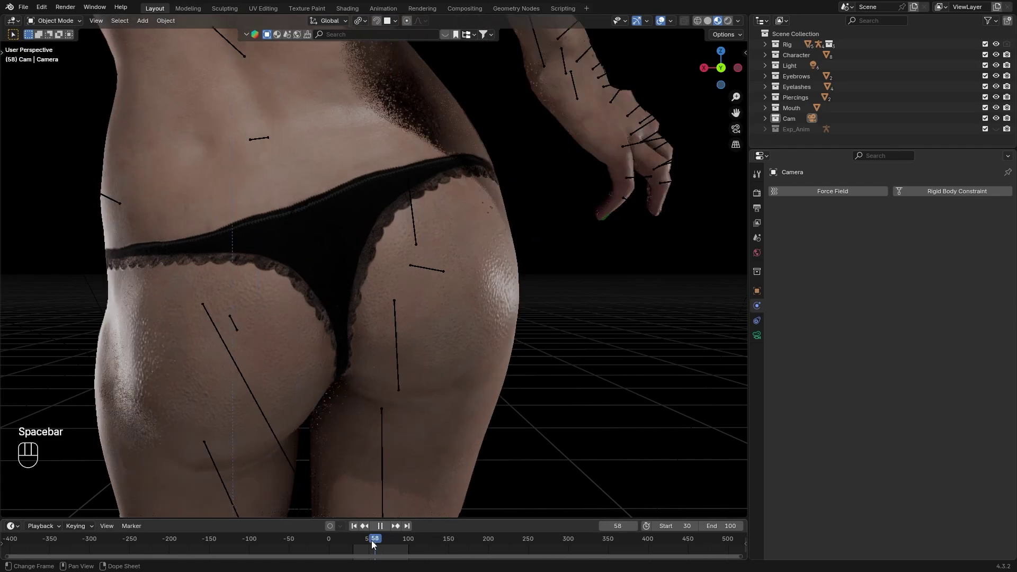
key(space)
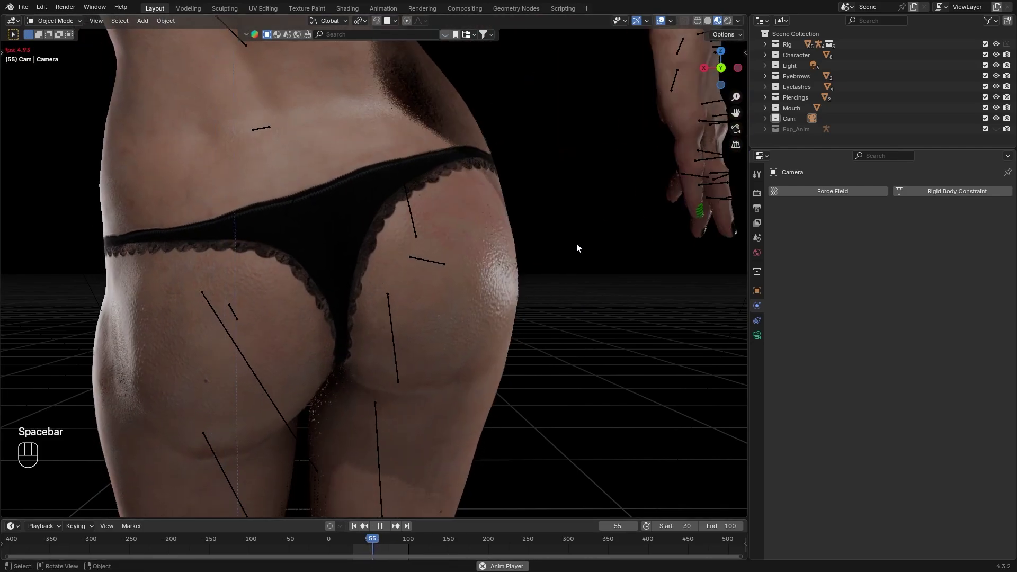
Scrub Character_Mat's node setup to watch the hit overlay factor fade from 0.075 to 0.
key(space)
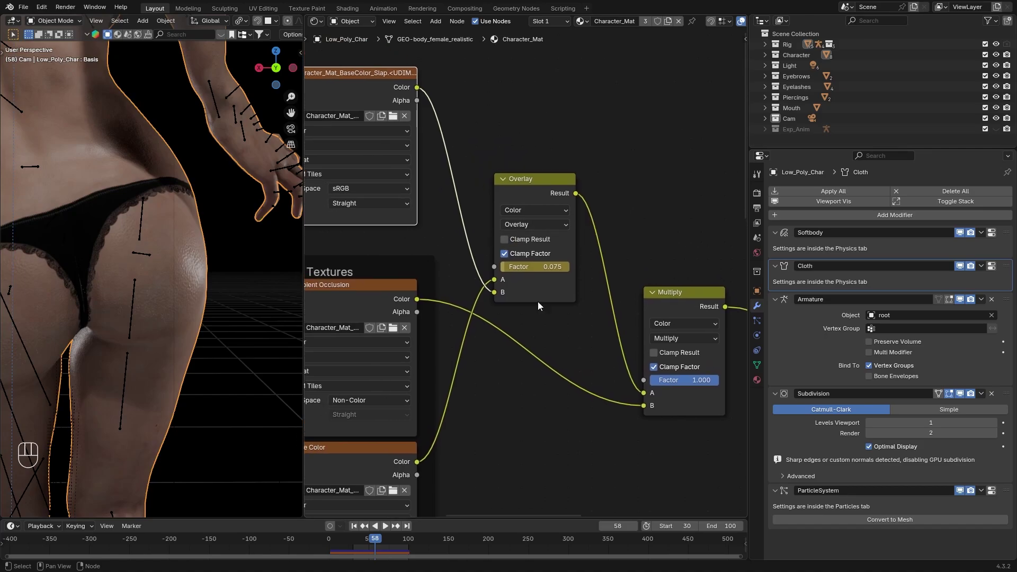
click(379, 537)
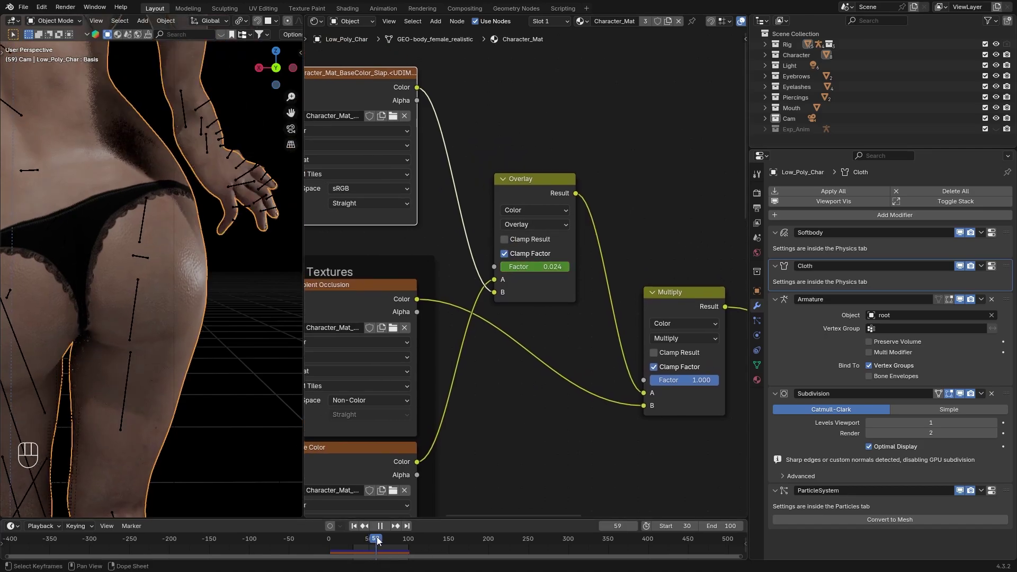
click(223, 245)
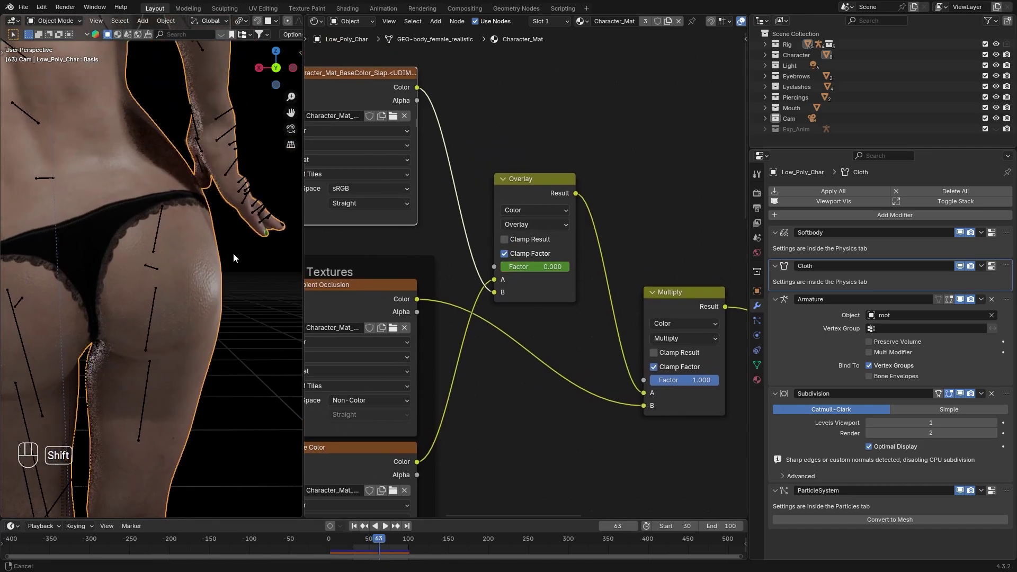
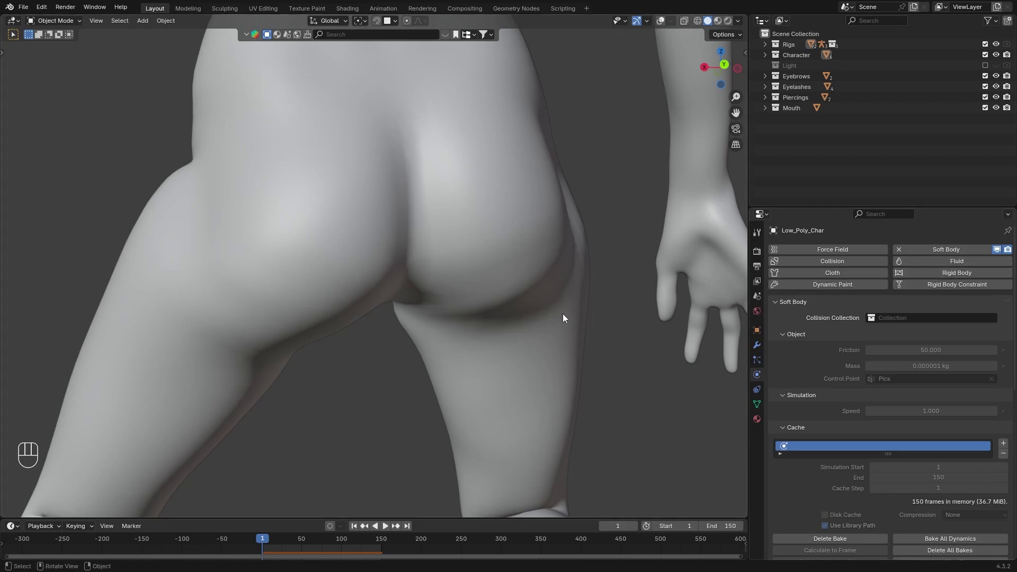
Play the fast-wiggle soft body simulation and inspect its solver settings.
key(space)
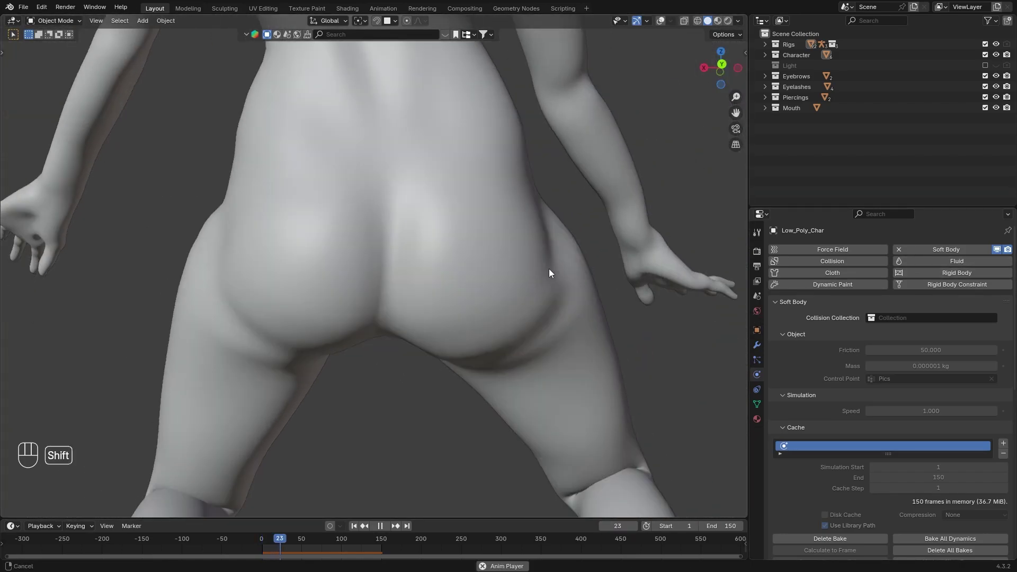
key(space)
click(963, 354)
key(space)
click(490, 308)
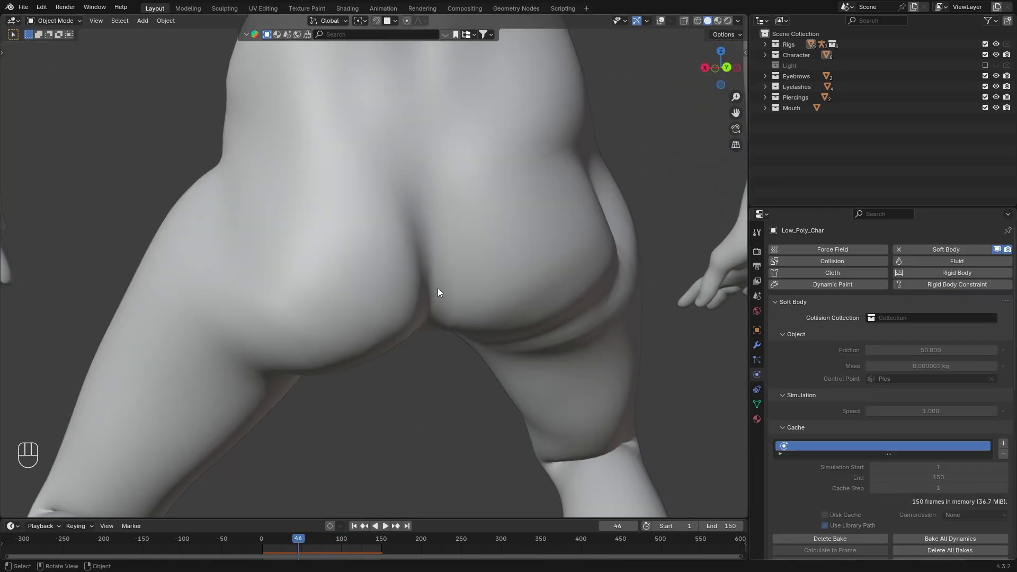
drag(570, 256, 564, 243)
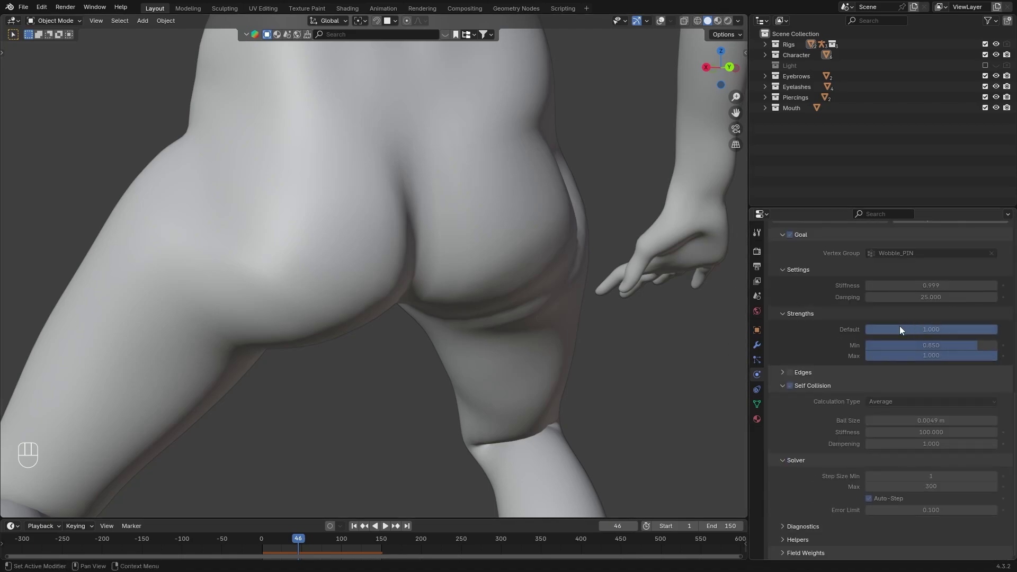
Raise the solver's maximum steps from 200 to 300 and replay with the modifier stack shown.
click(808, 236)
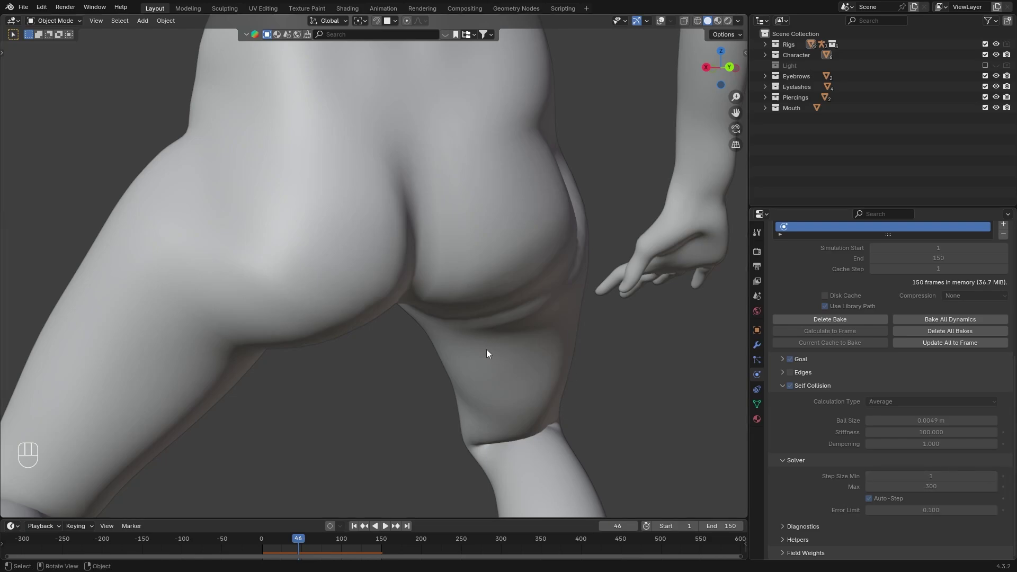
click(488, 349)
key(space)
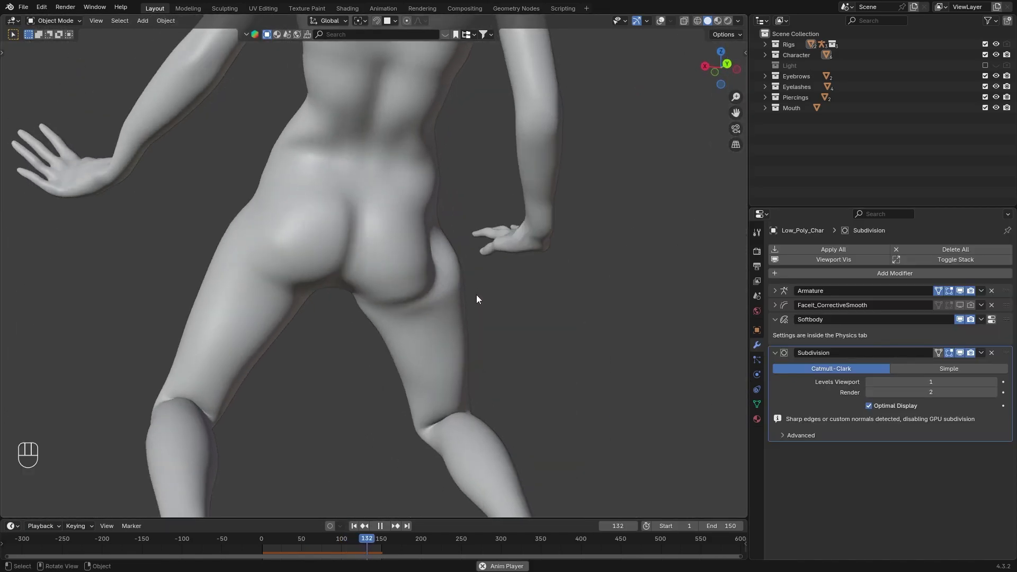